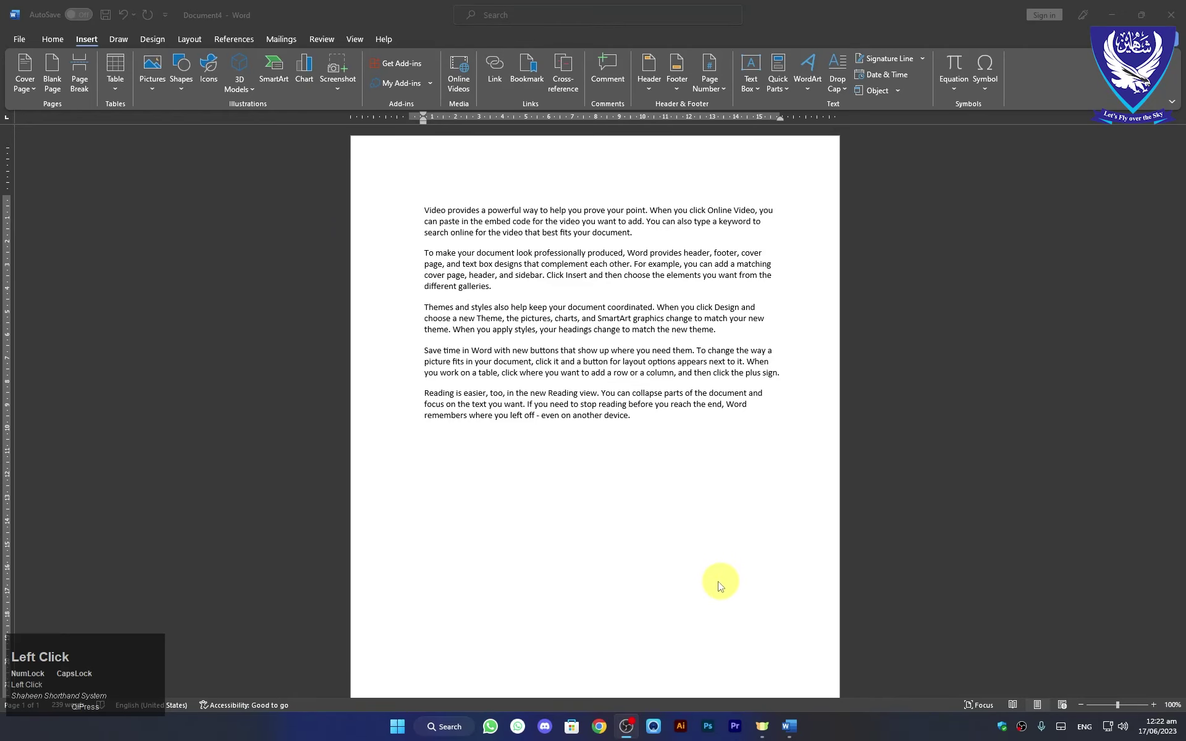
Open the gallery of built-in cover page designs from the Insert ribbon.
left_click(545, 454)
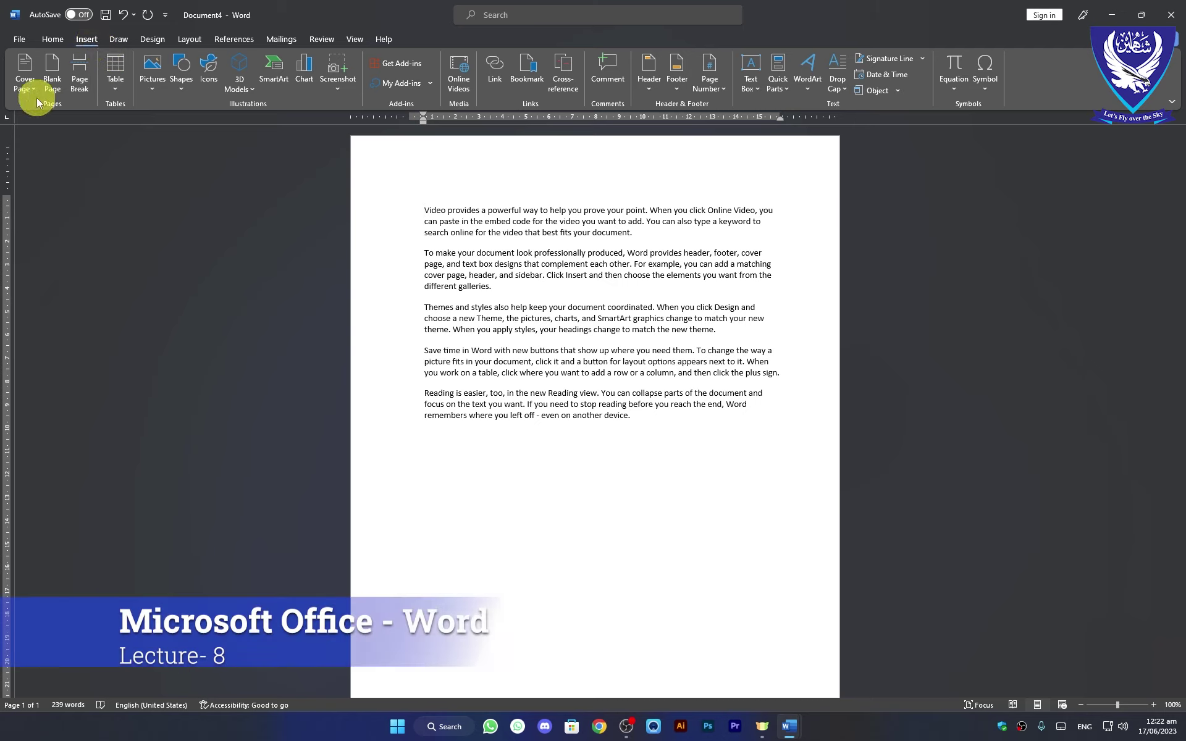
left_click(37, 94)
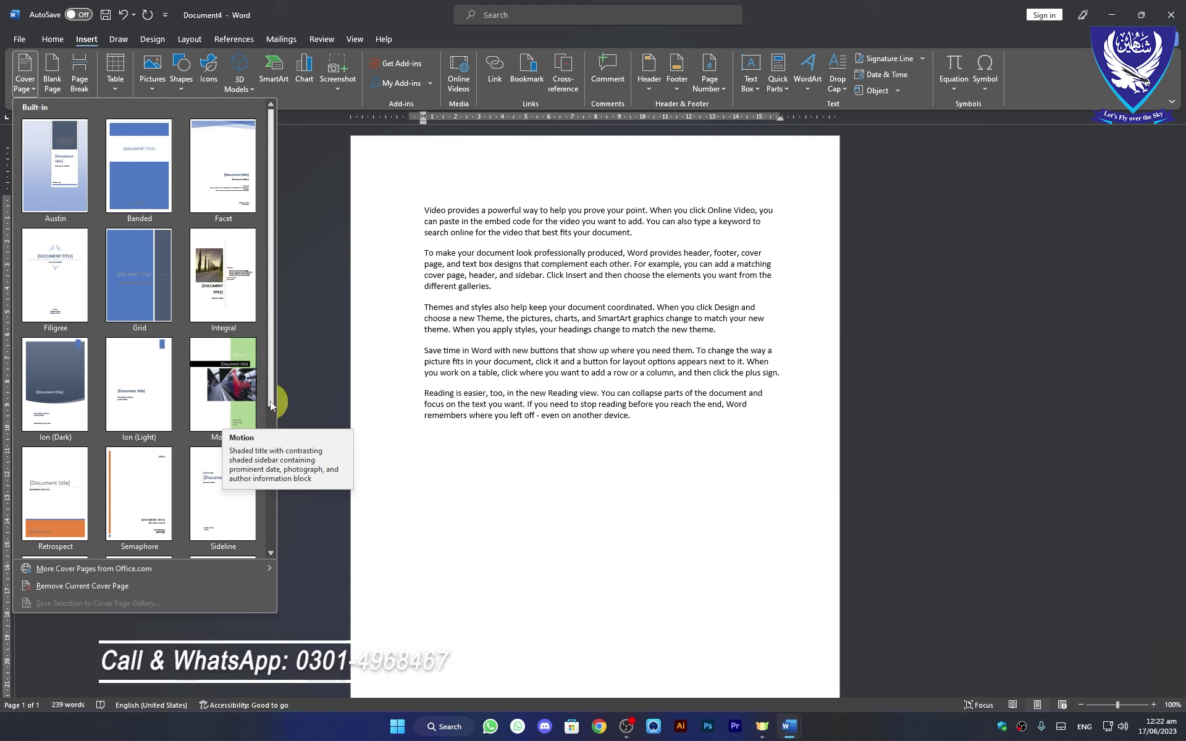
left_click_drag(270, 405, 443, 281)
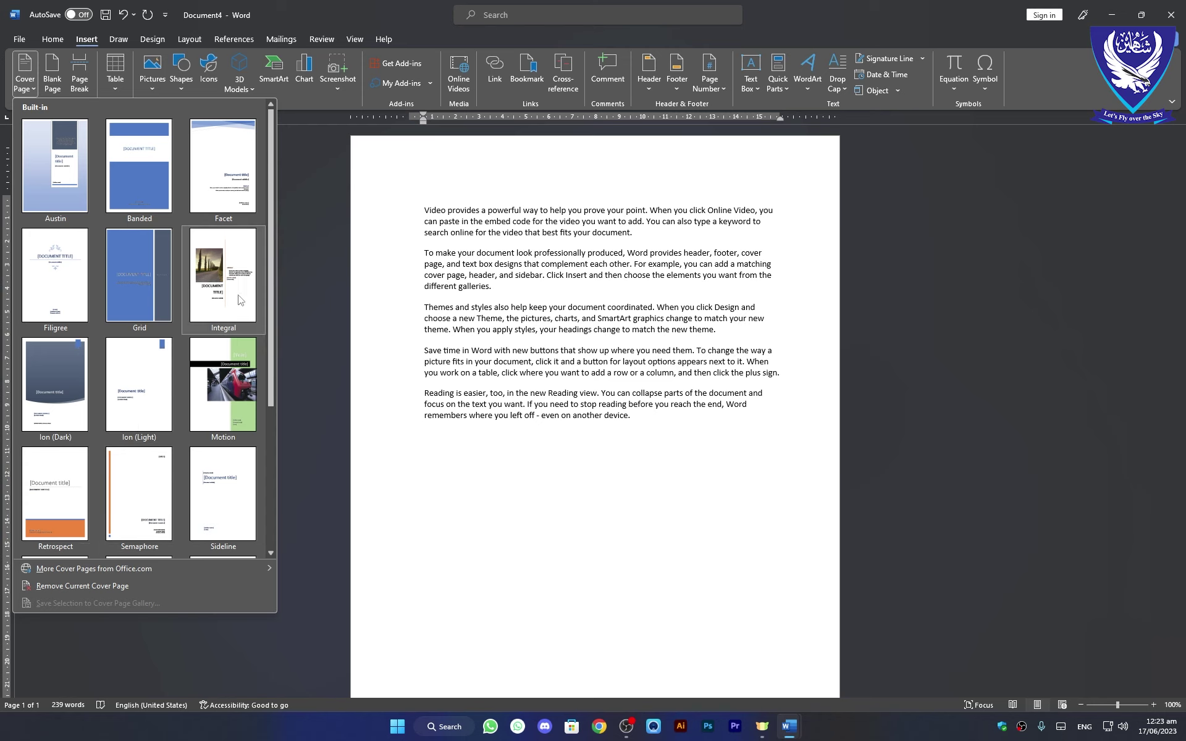
Insert the Motion cover page and enter SHAHEEN SHORTHAND as its document title.
left_click_drag(271, 354, 231, 384)
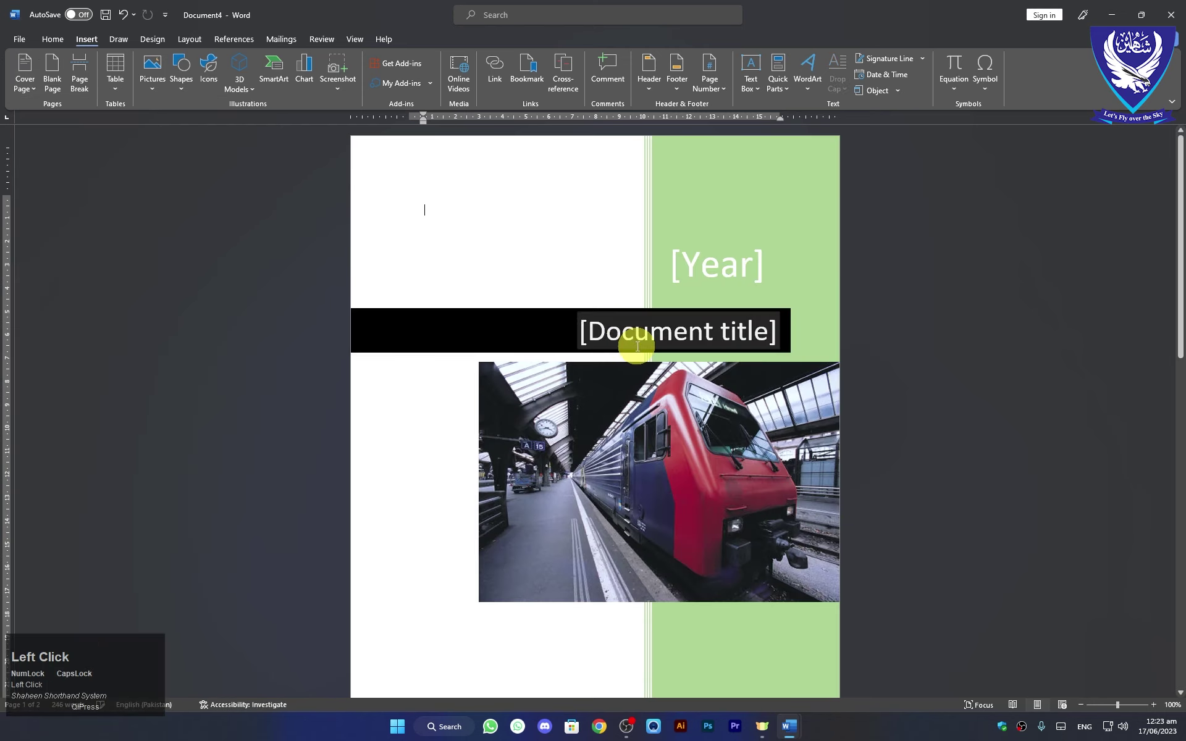
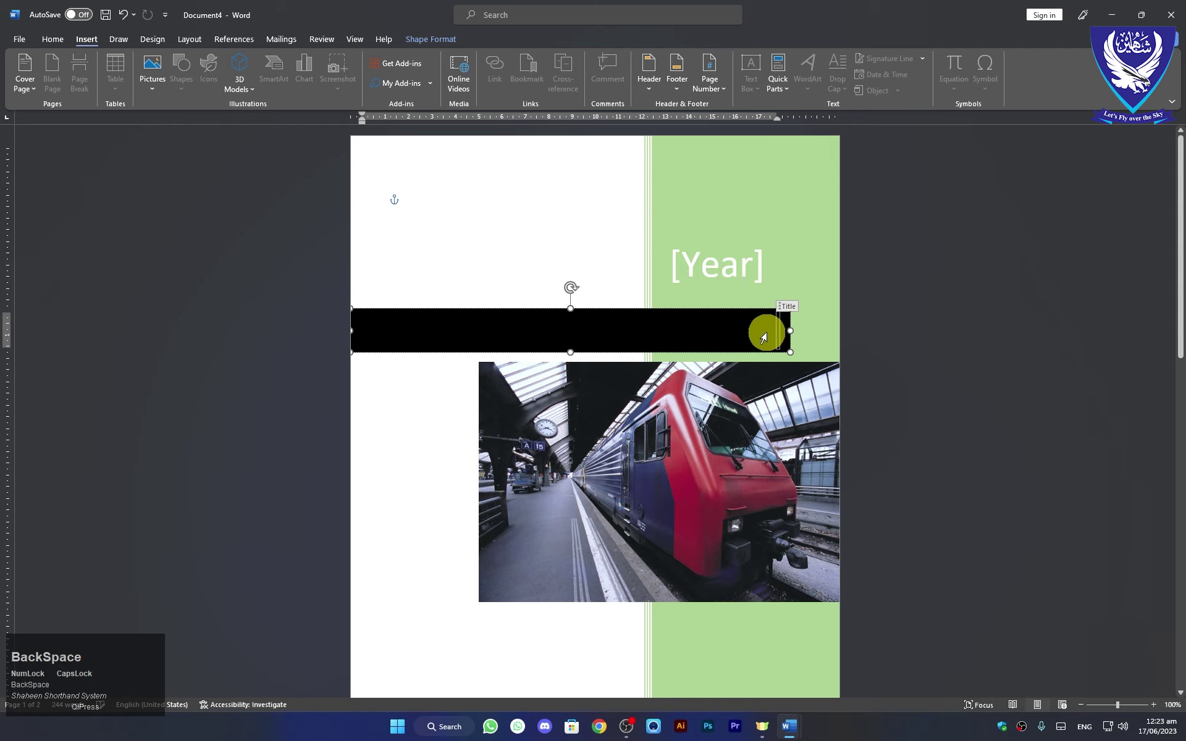
type("baheen")
key("space")
type("shorthan")
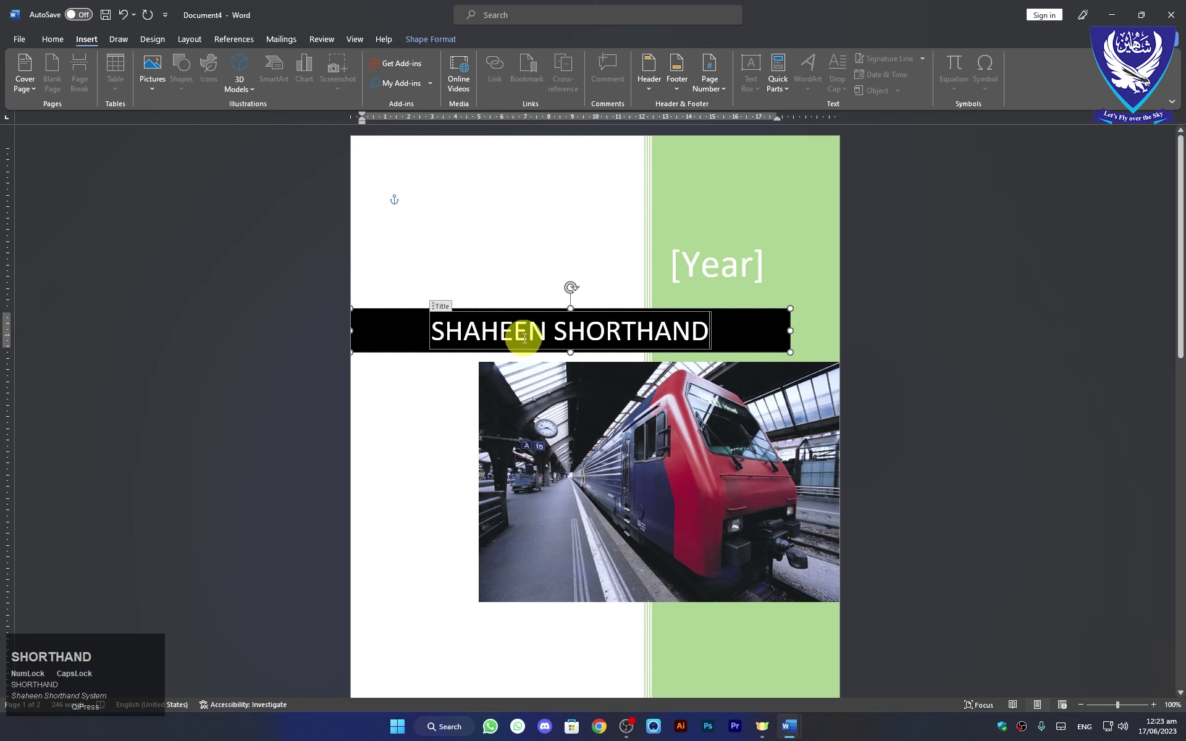
Fill the title bar green, set the year to 2023 and recolour the year block grey.
left_click(431, 40)
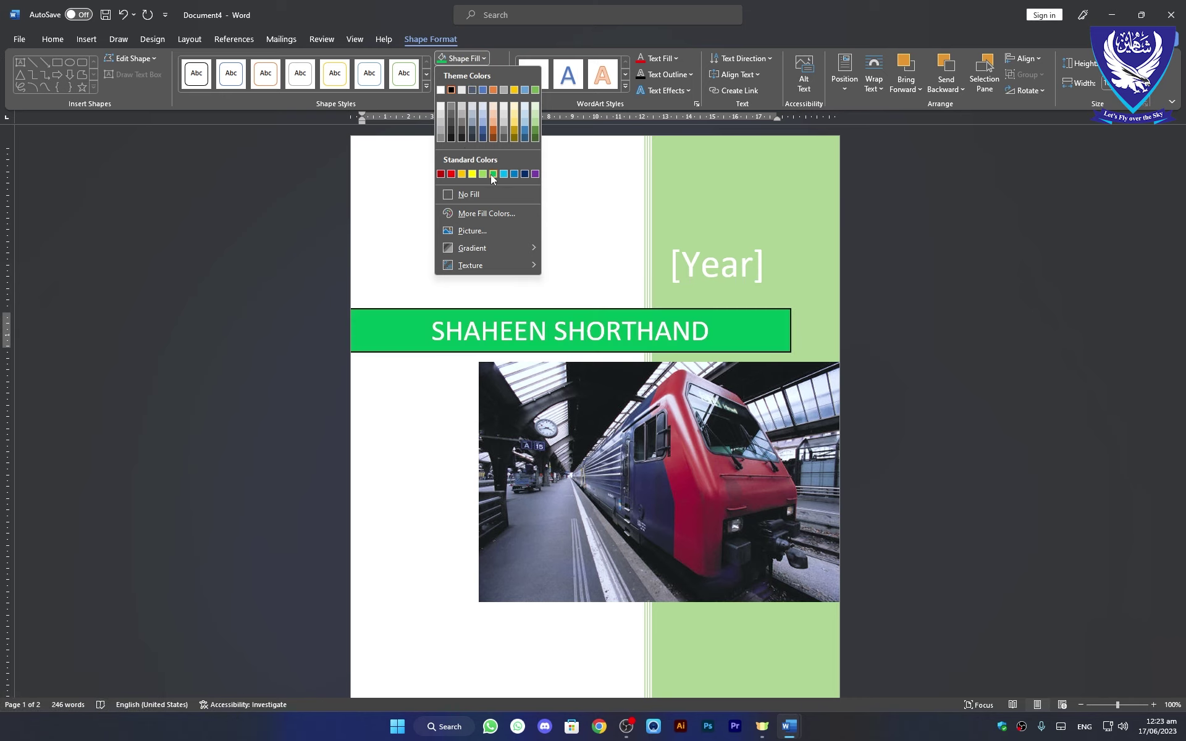
double_click(494, 180)
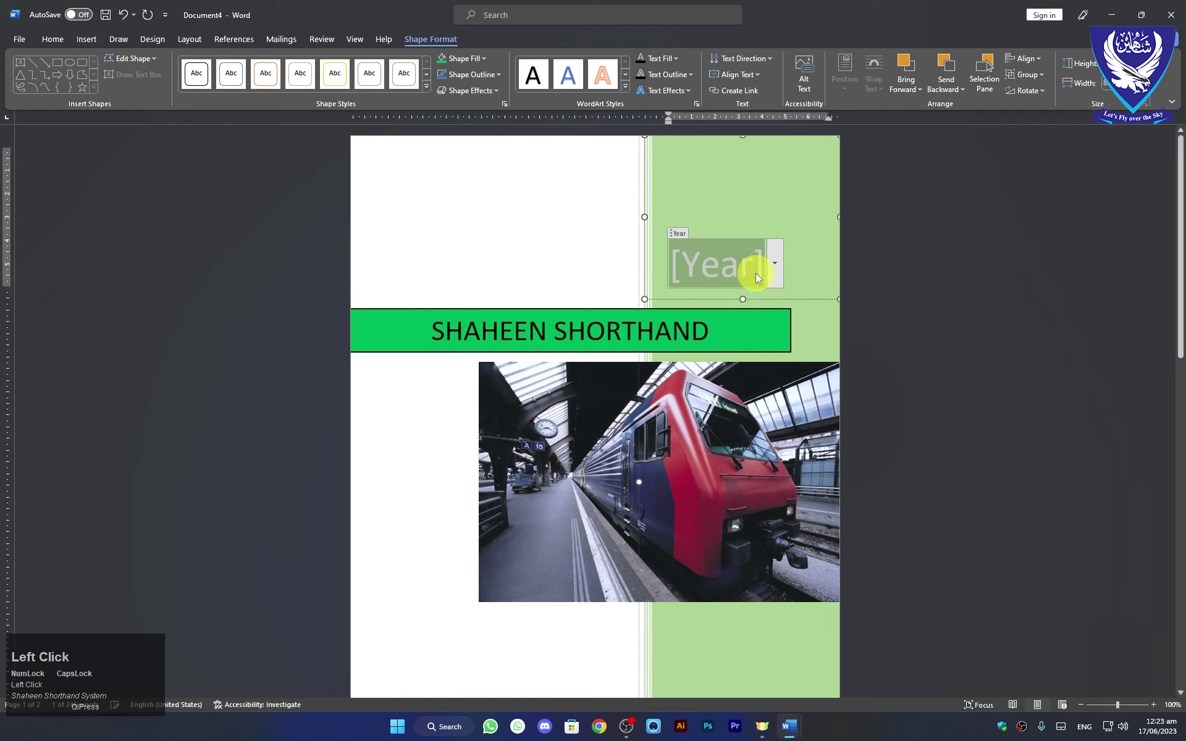
key("BackSpace")
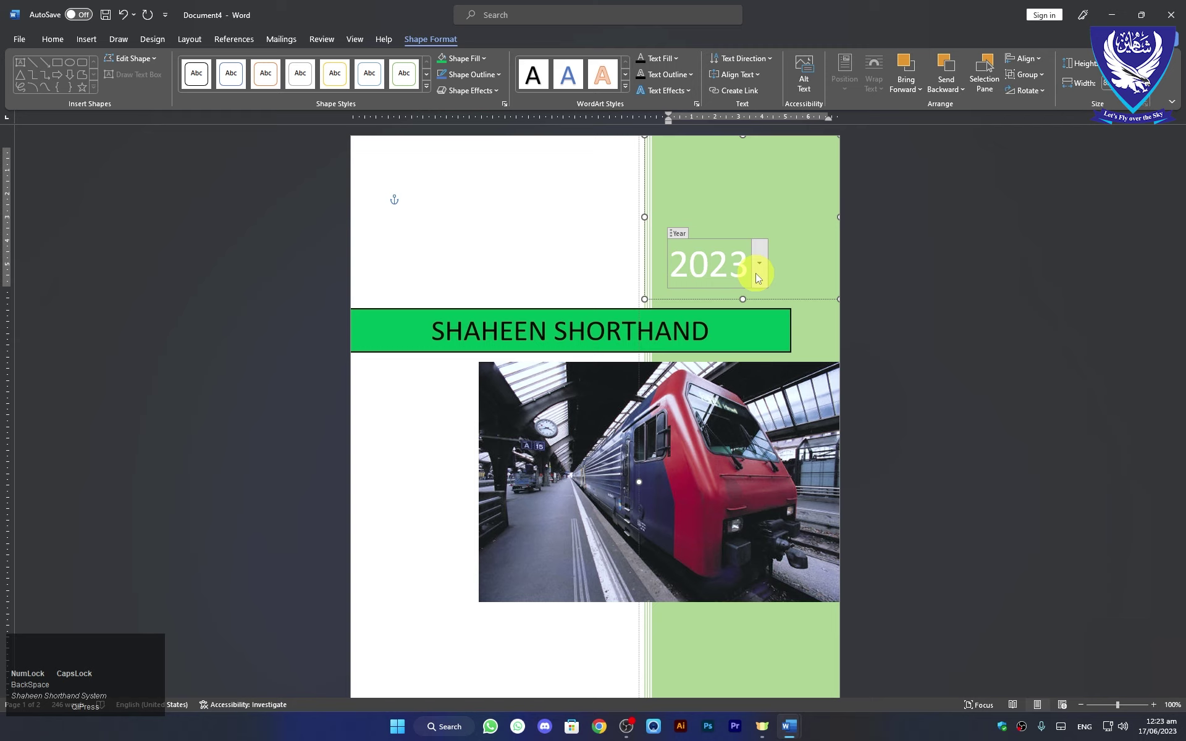
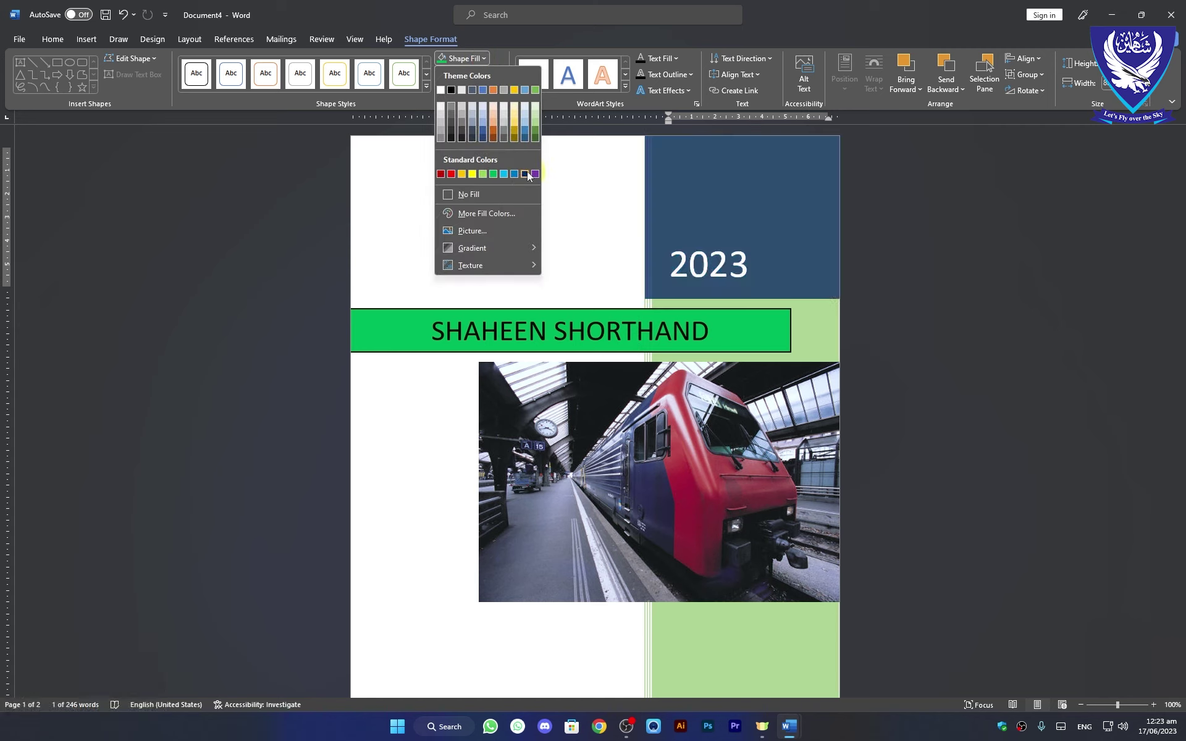
left_click(527, 176)
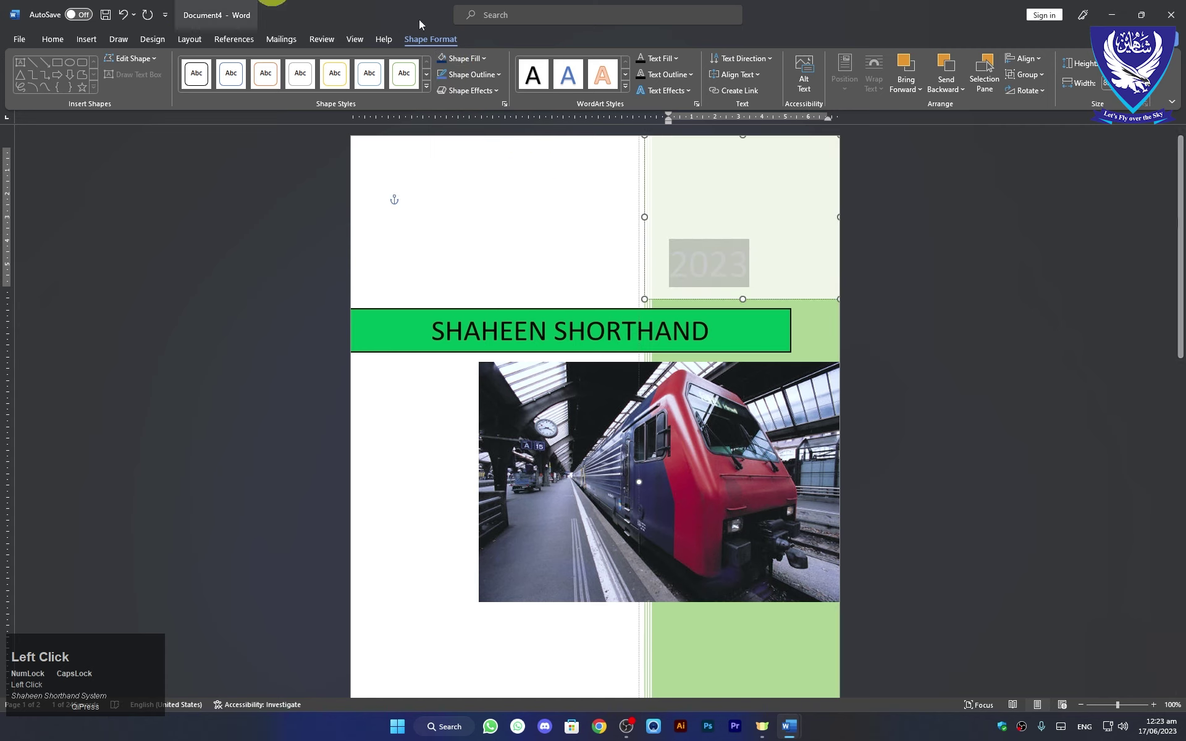
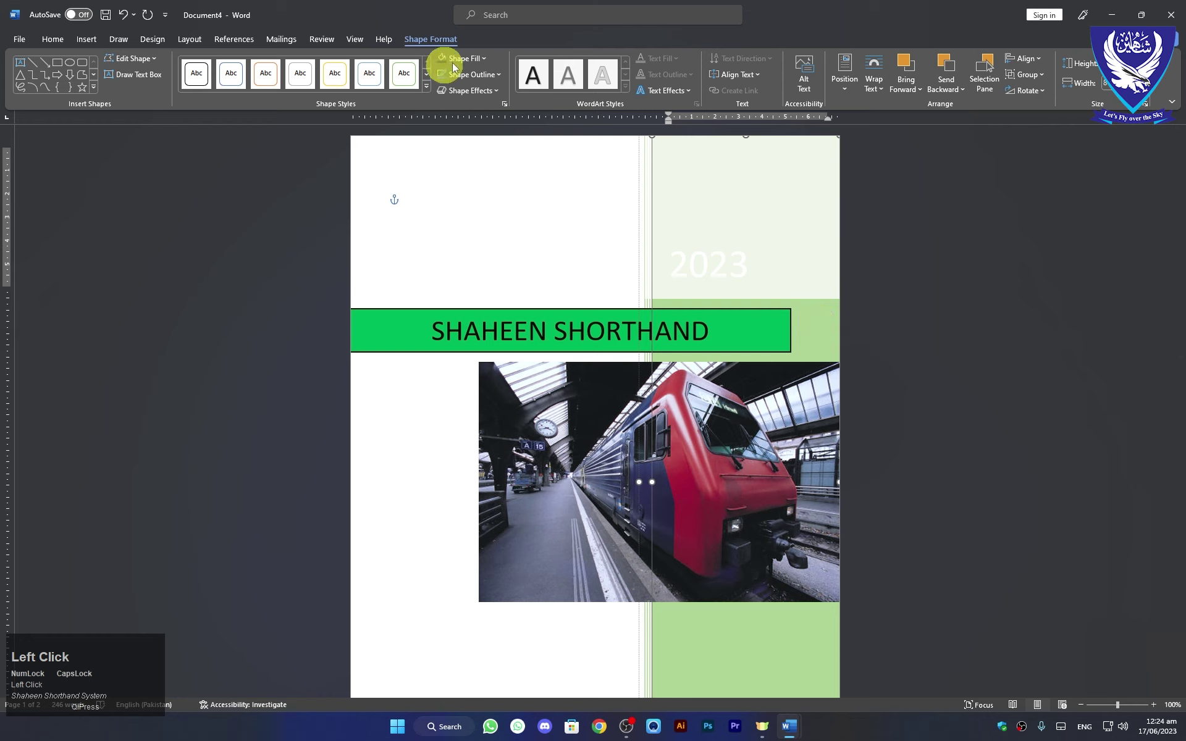
Recolour the remaining cover shapes: black side panel and red narrow stripe.
left_click(484, 63)
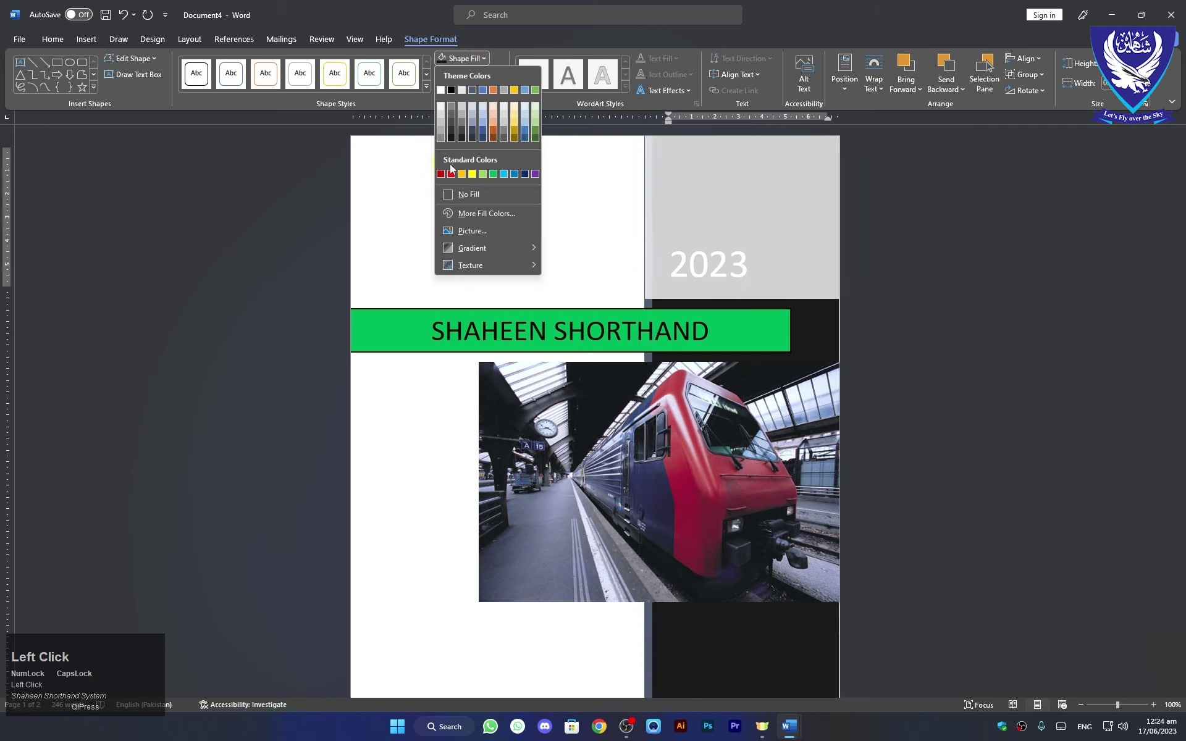
left_click(452, 178)
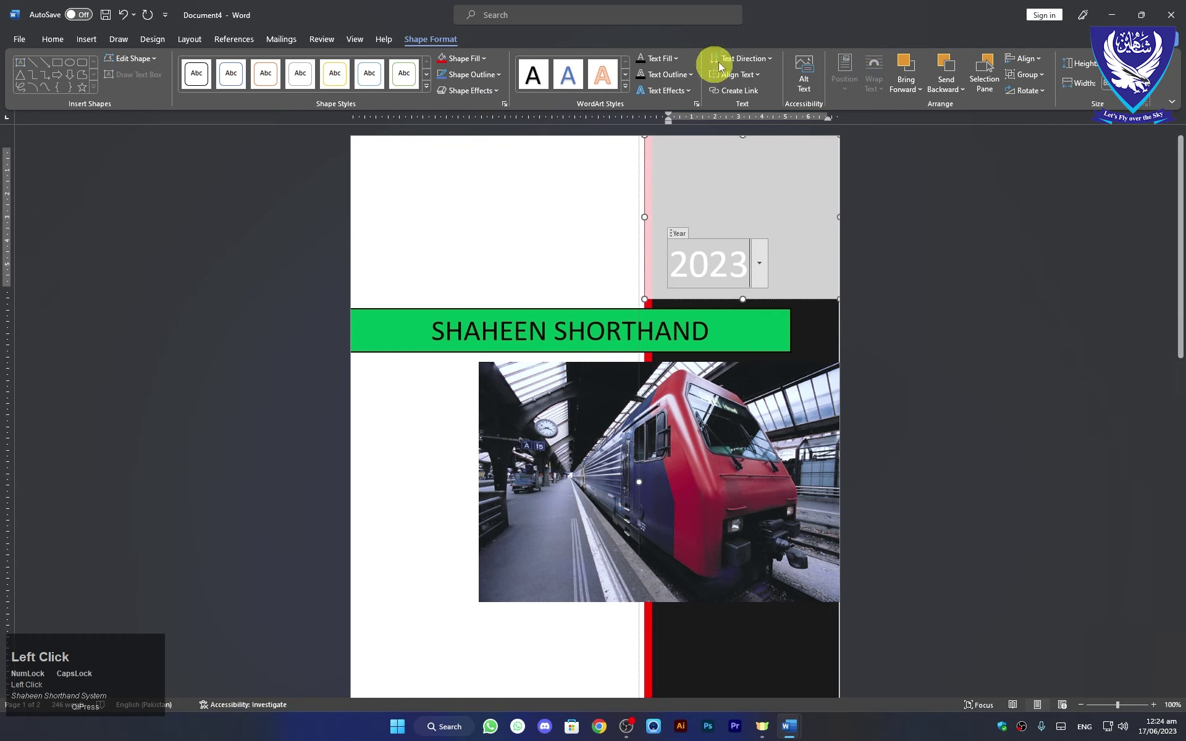
Select the train photo and bring up its Change Picture source options.
left_click(566, 424)
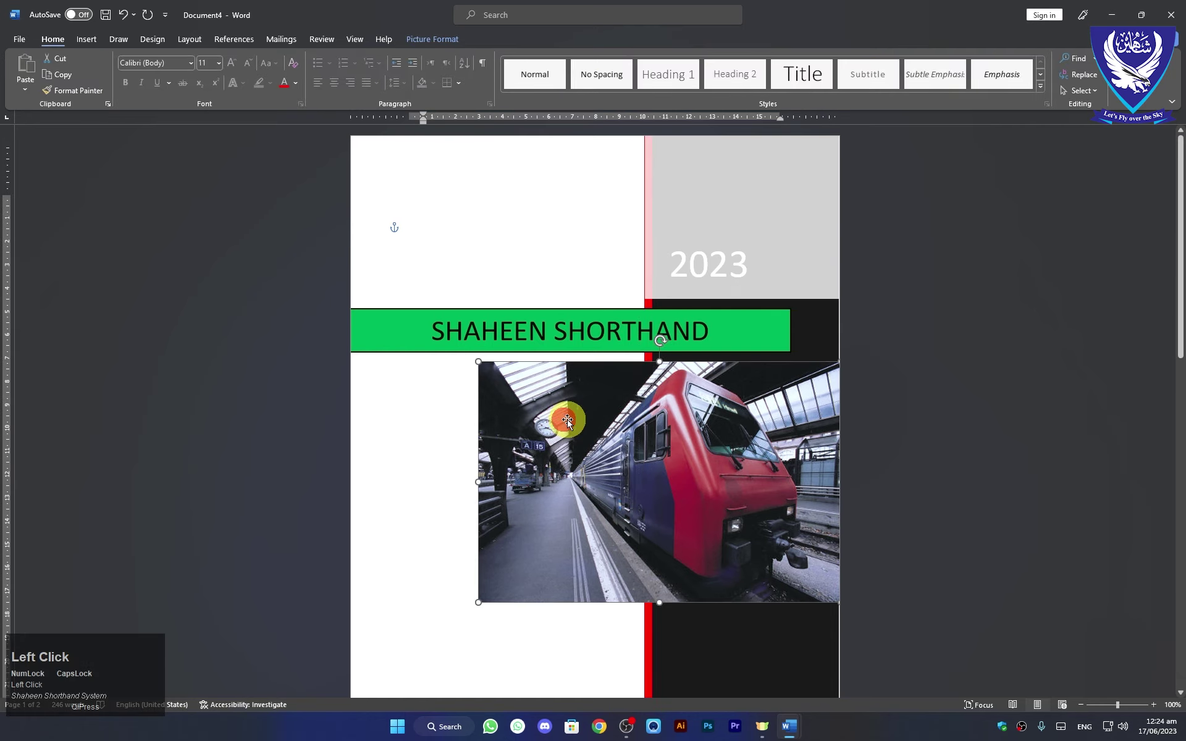
left_click(445, 42)
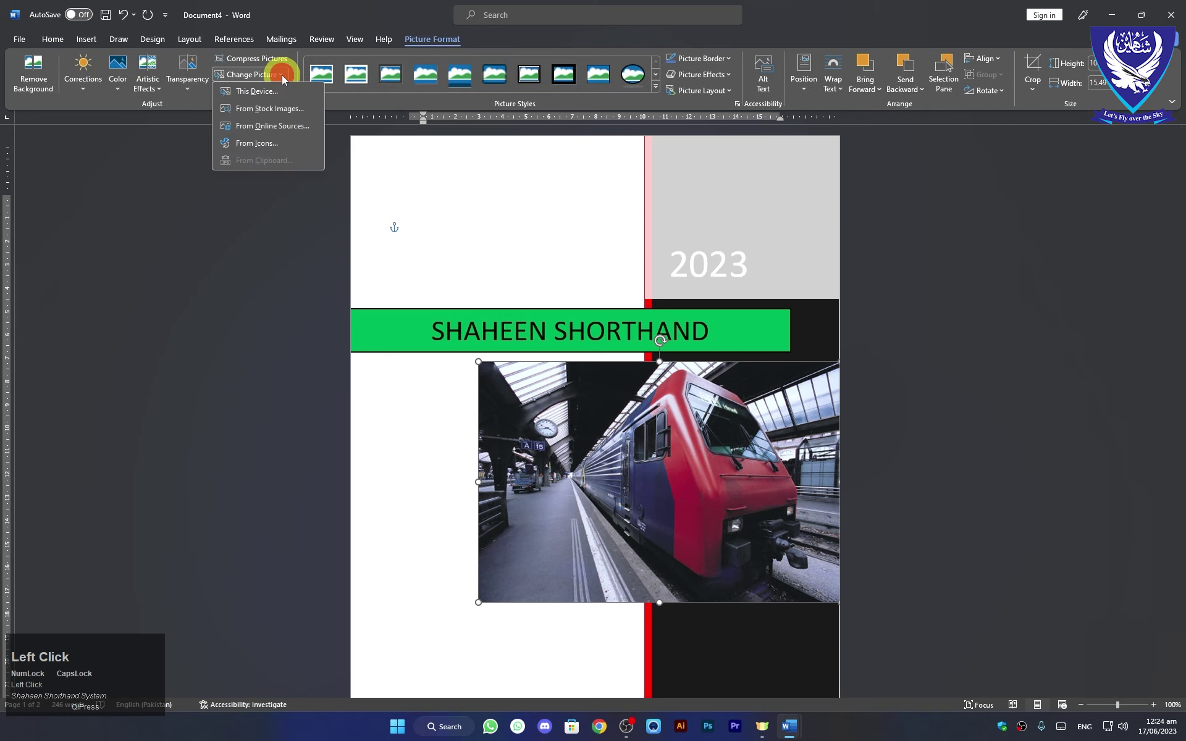
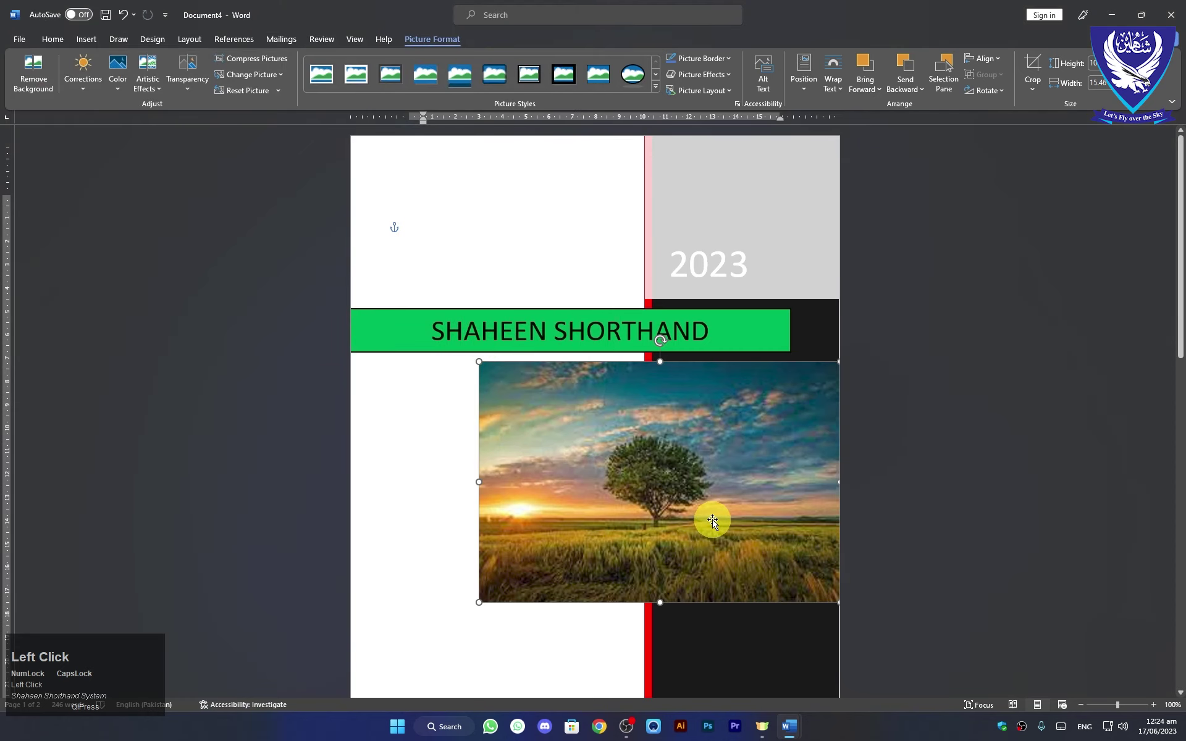
scroll("down", 3)
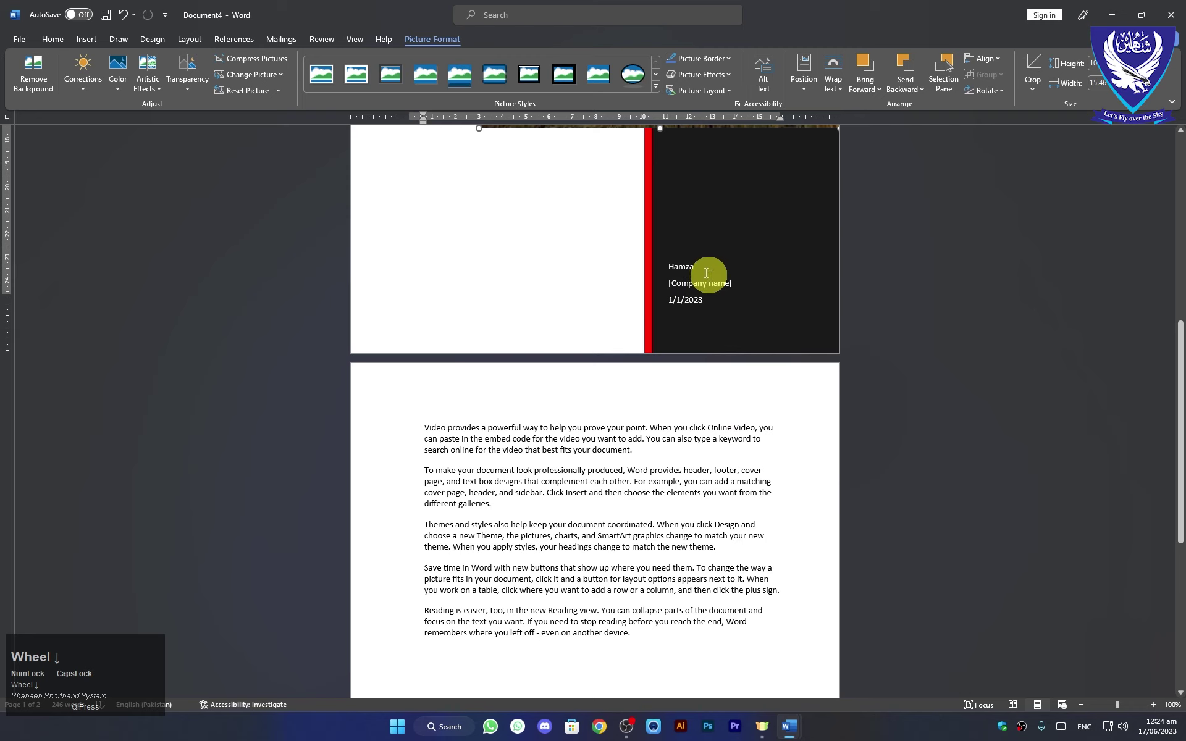
scroll("up", 3)
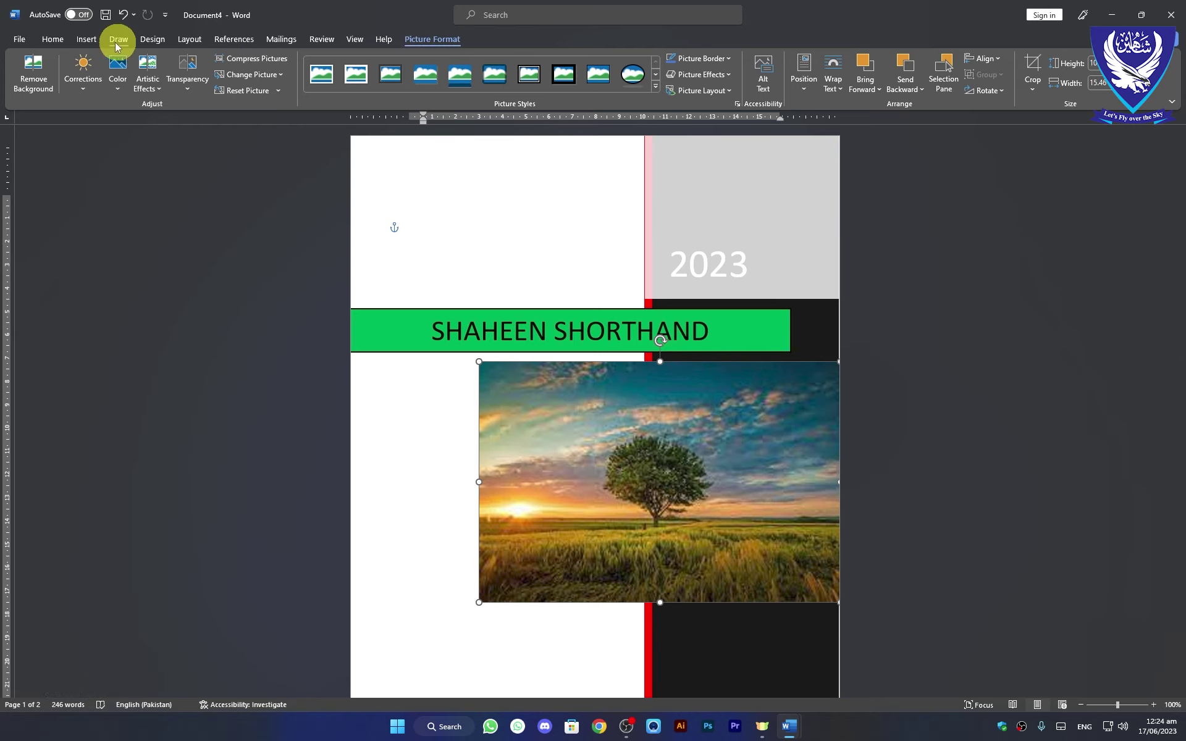
scroll("up", 3)
Reopen the cover page designs gallery from the Insert ribbon.
left_click(85, 39)
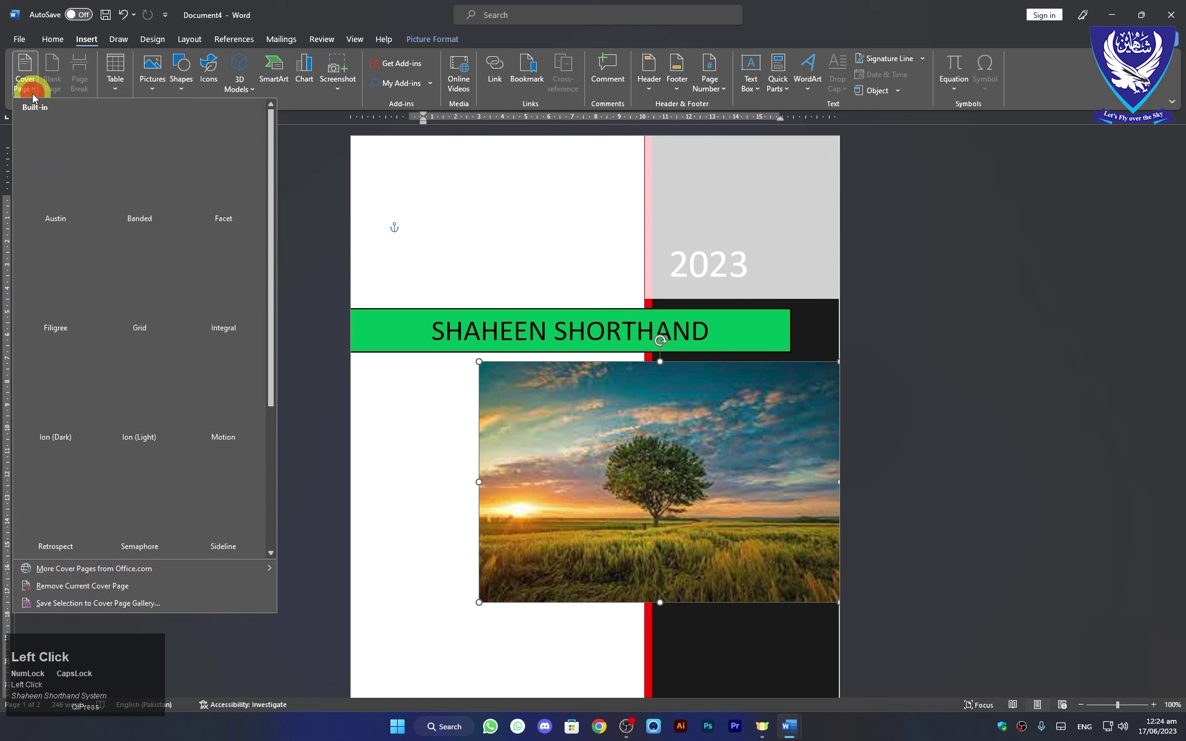
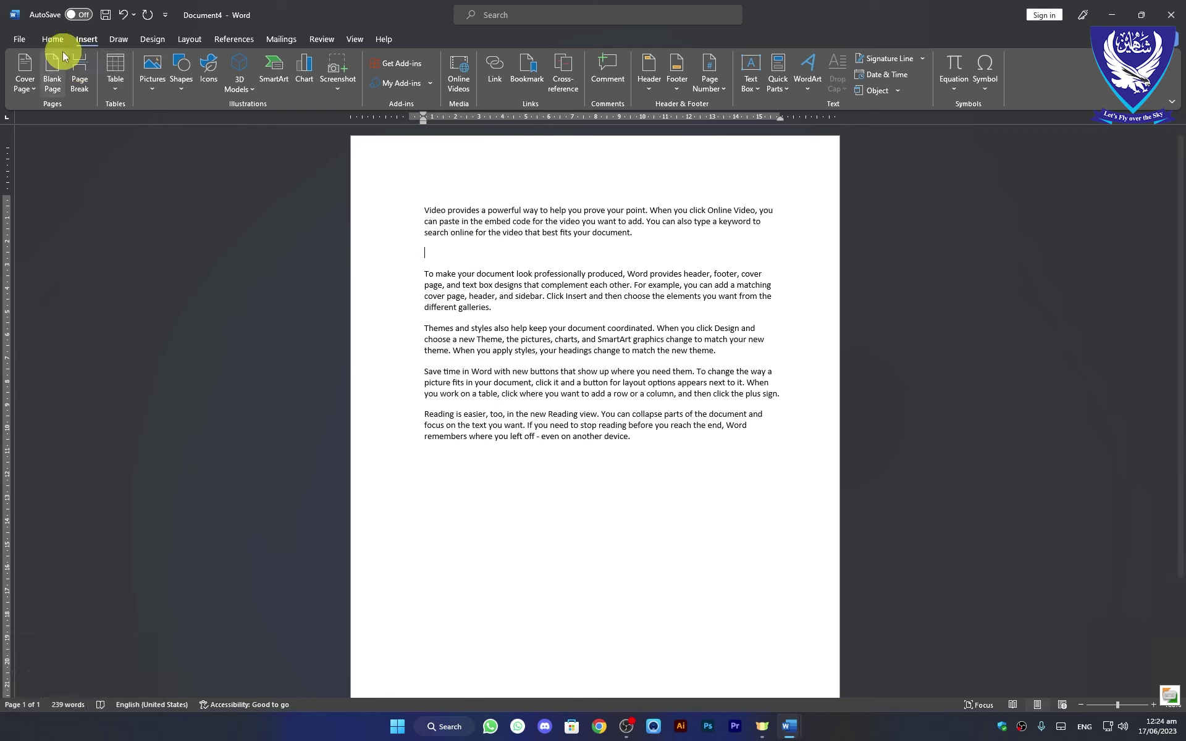
Insert the Motion cover page at the current document position after the first paragraph.
left_click(33, 92)
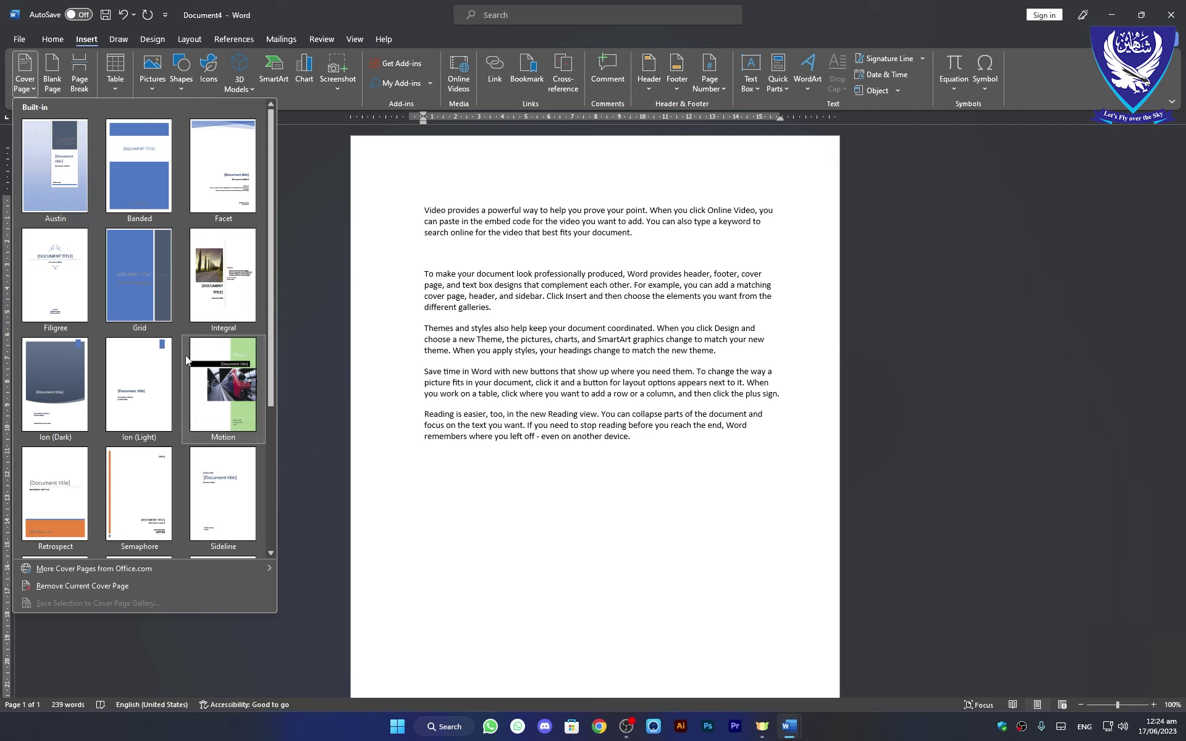
right_click(198, 365)
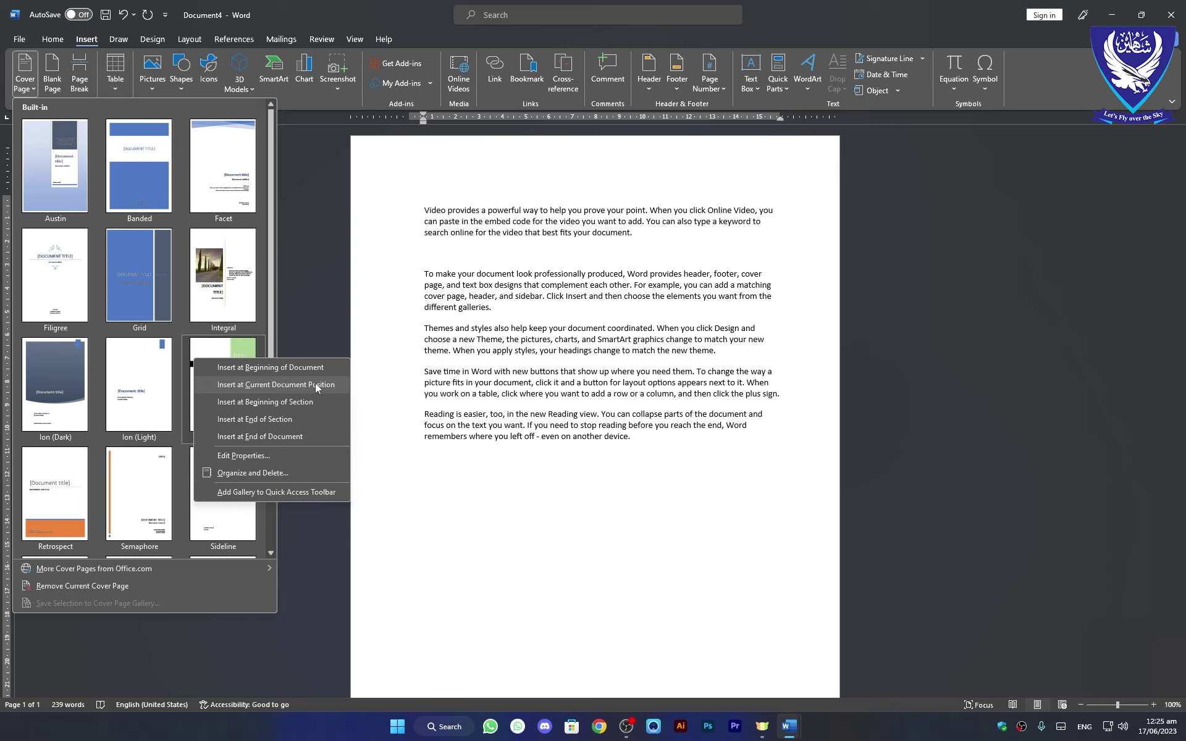
right_click(318, 388)
left_click(317, 388)
Scroll through the document to review where the cover page landed.
scroll("up", 3)
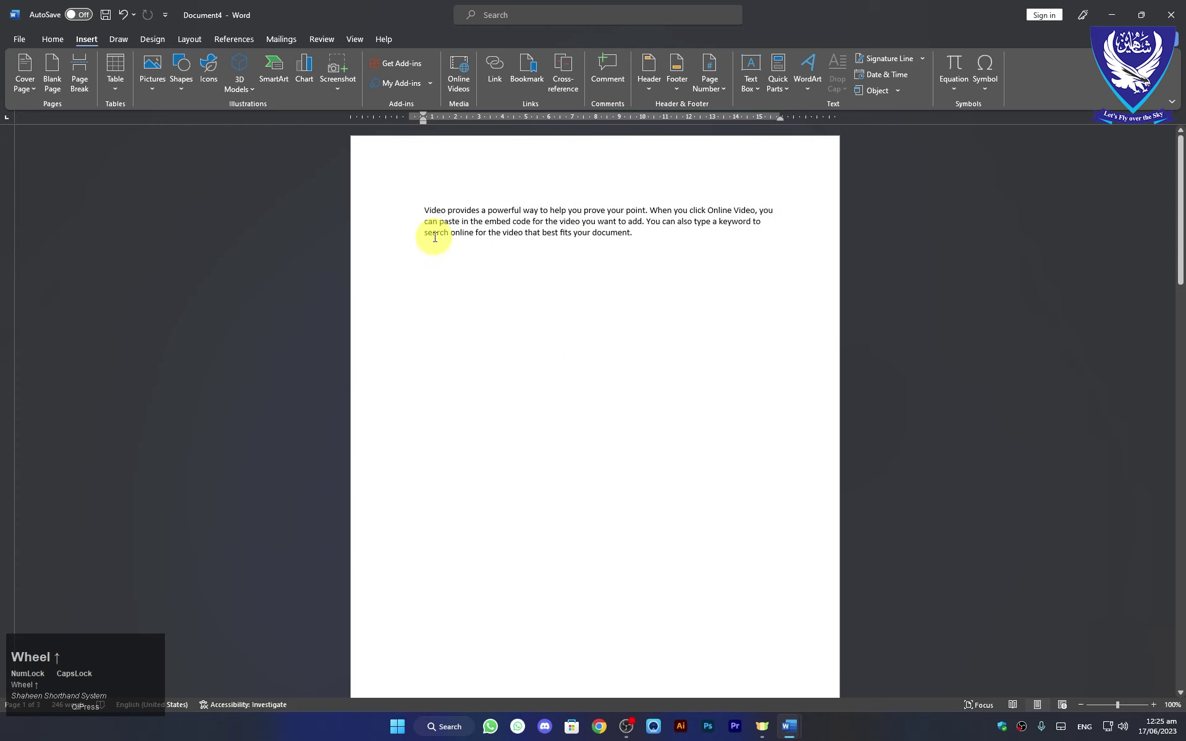
scroll("up", 3)
scroll("down", 3)
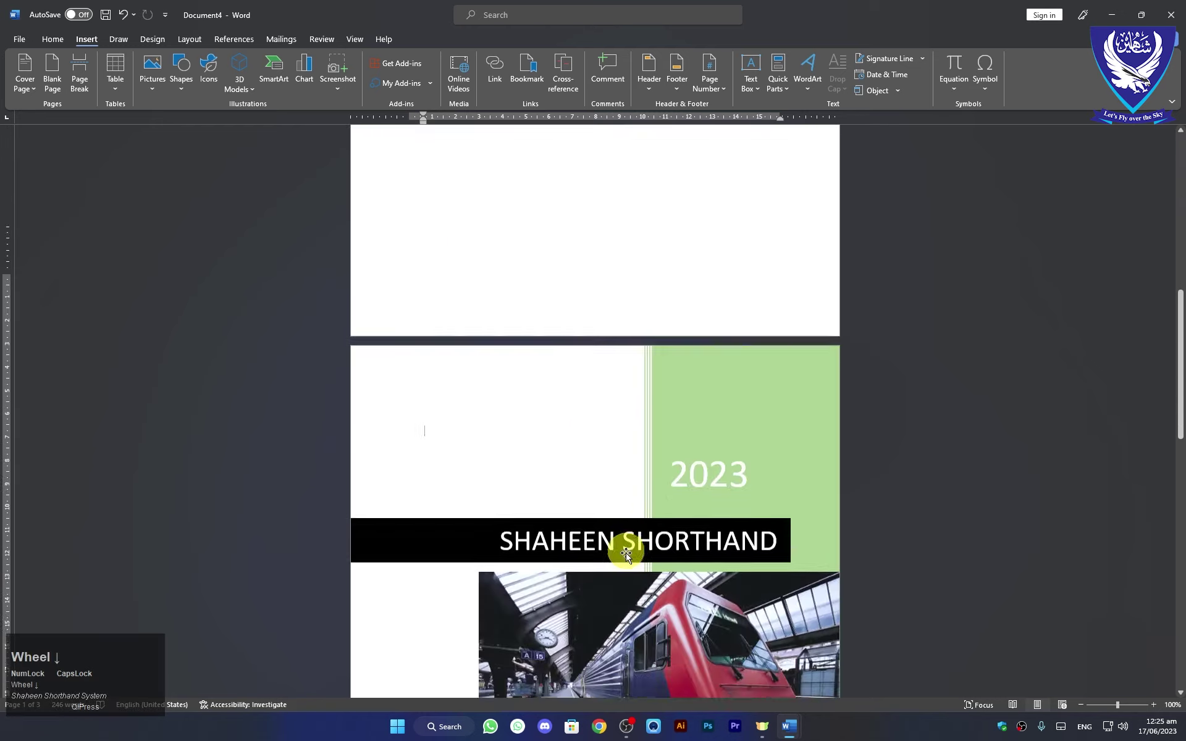
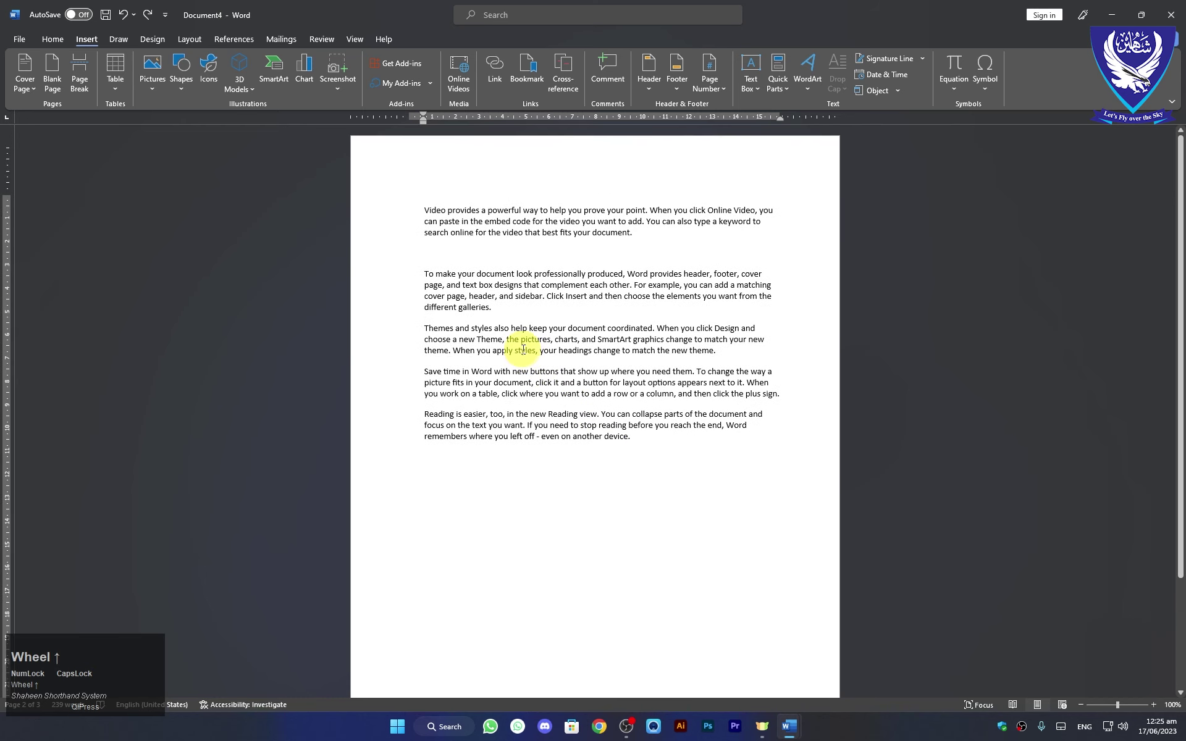
scroll("up", 3)
key("ctrl+z")
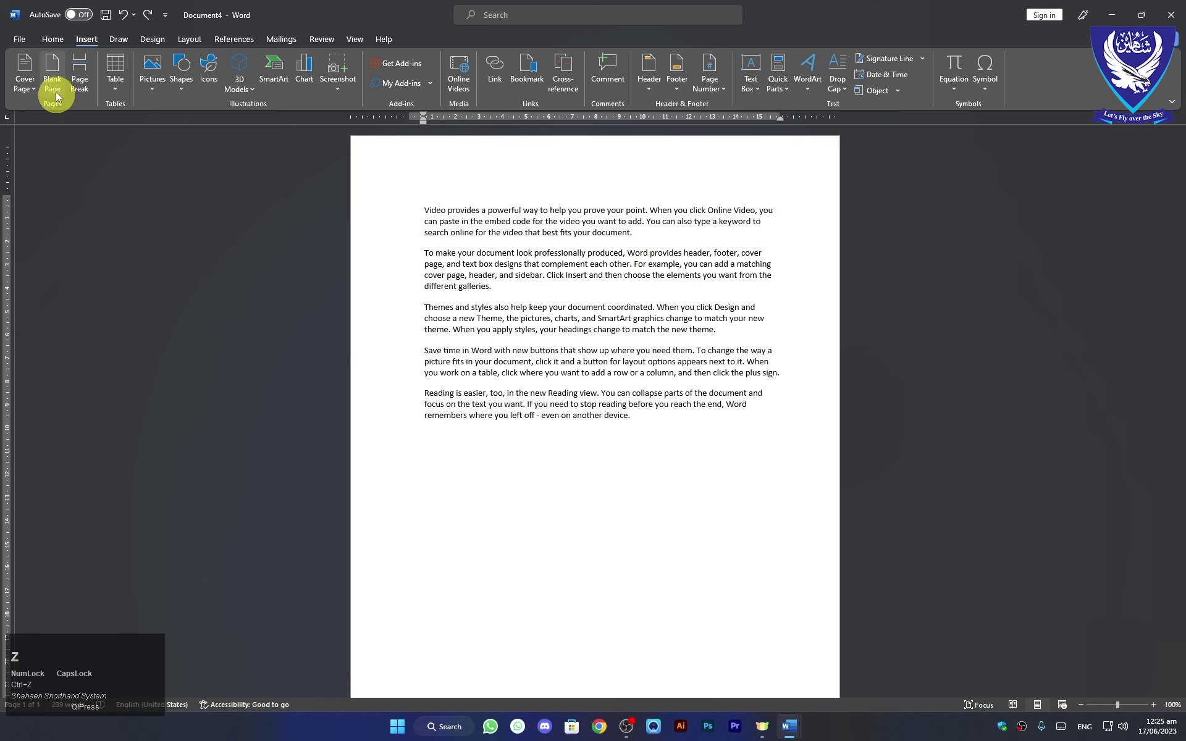
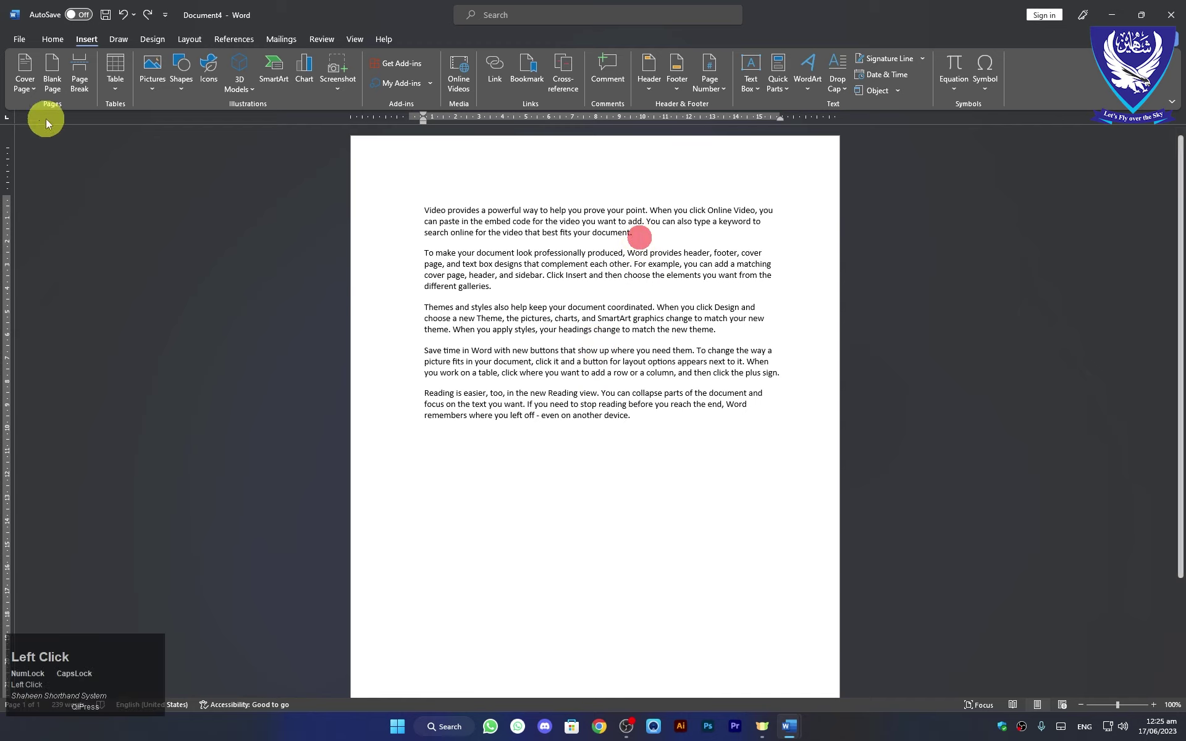
scroll("up", 3)
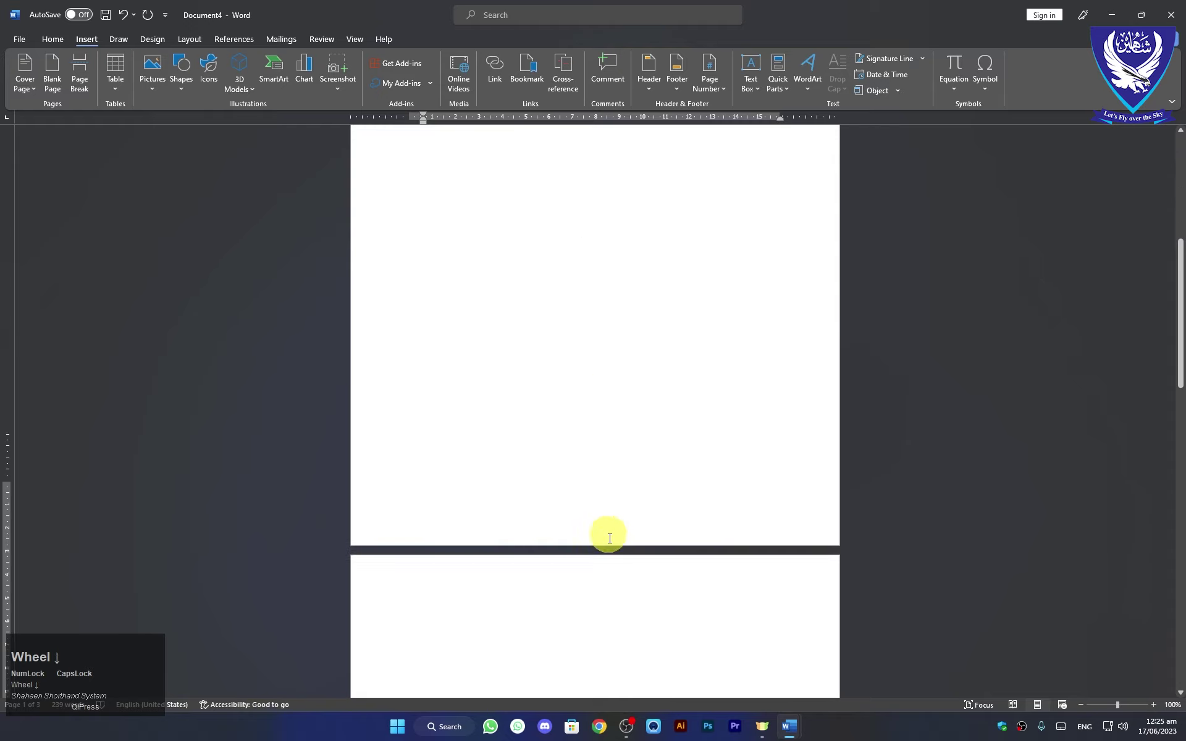
scroll("down", 3)
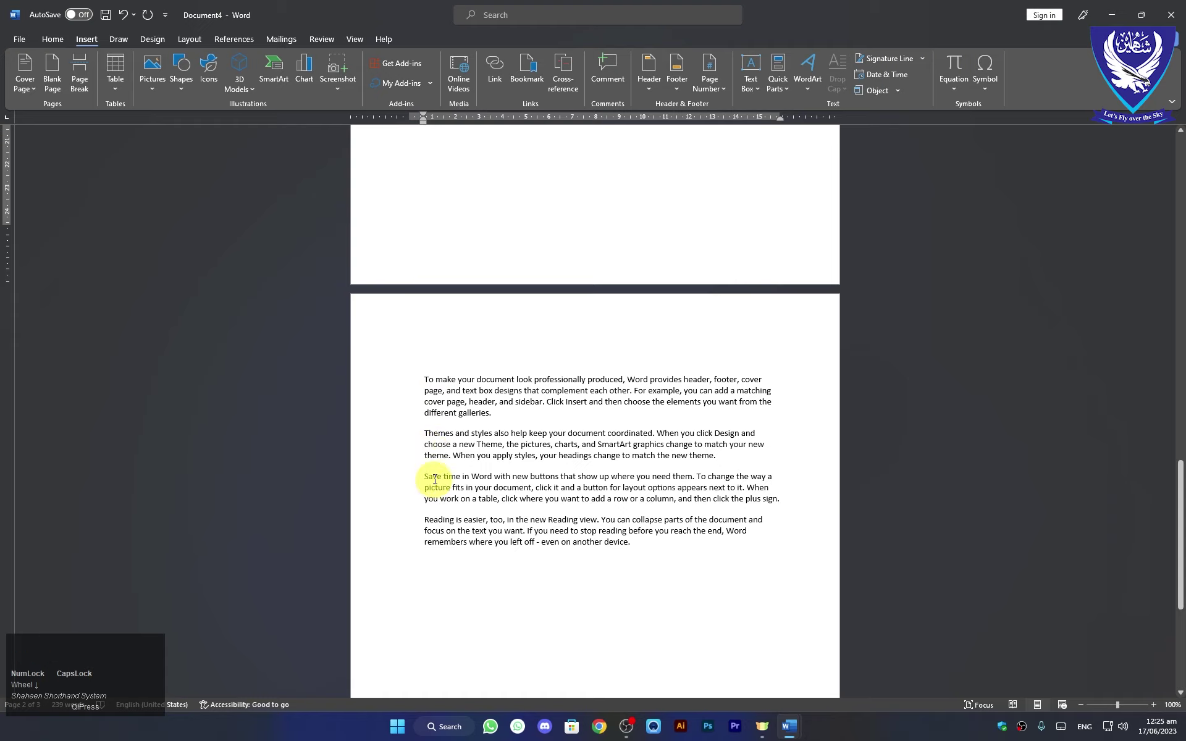
scroll("down", 3)
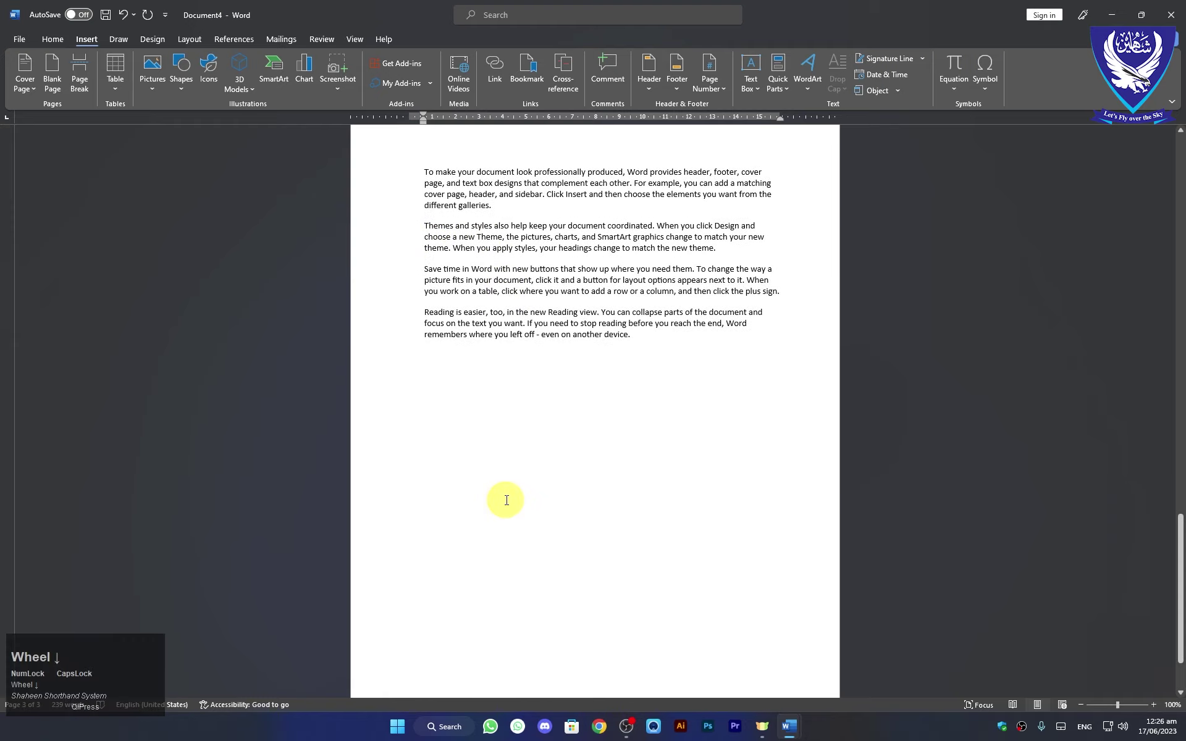
scroll("up", 3)
Undo the blank page, then add a page break after the second paragraph with Ctrl+Enter.
key("ctrl+z")
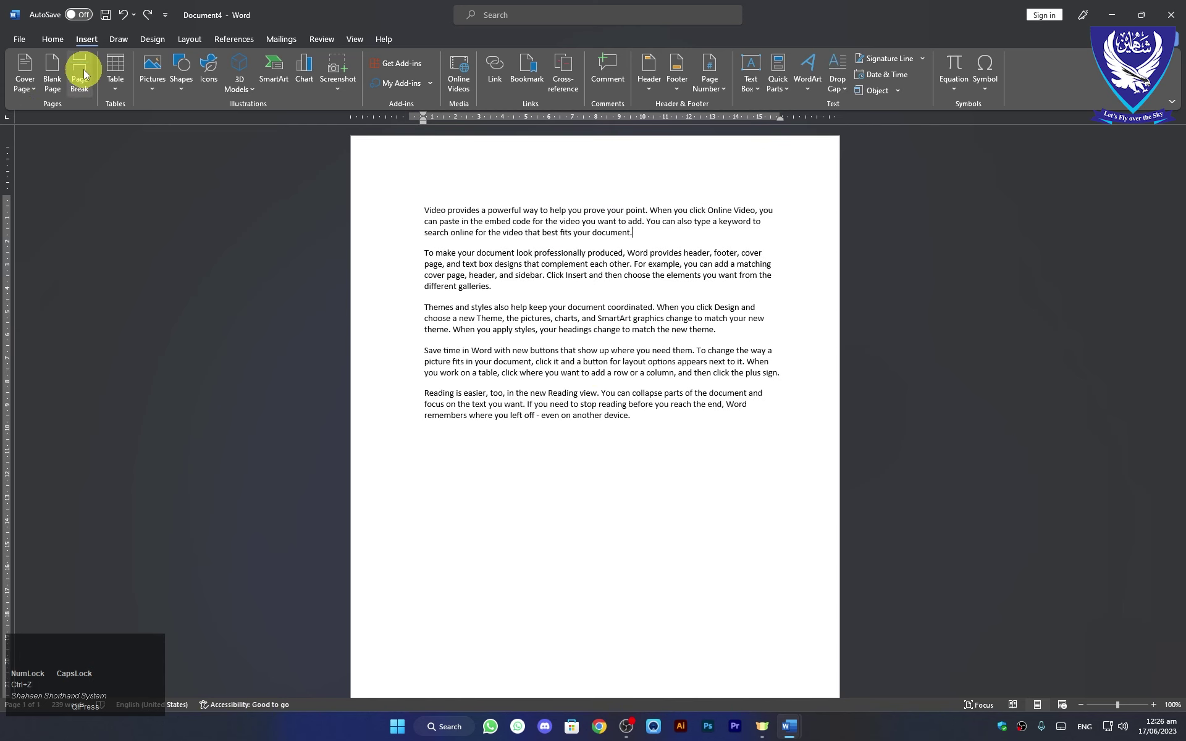
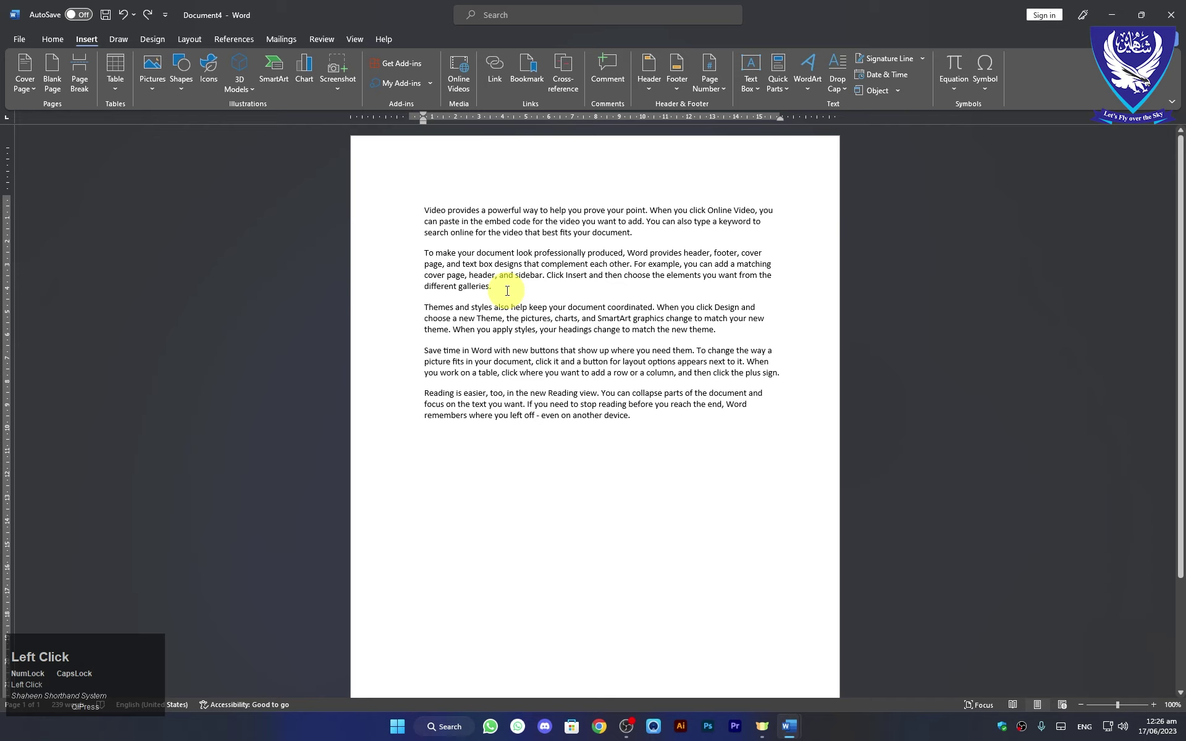
key("ctrl+Return")
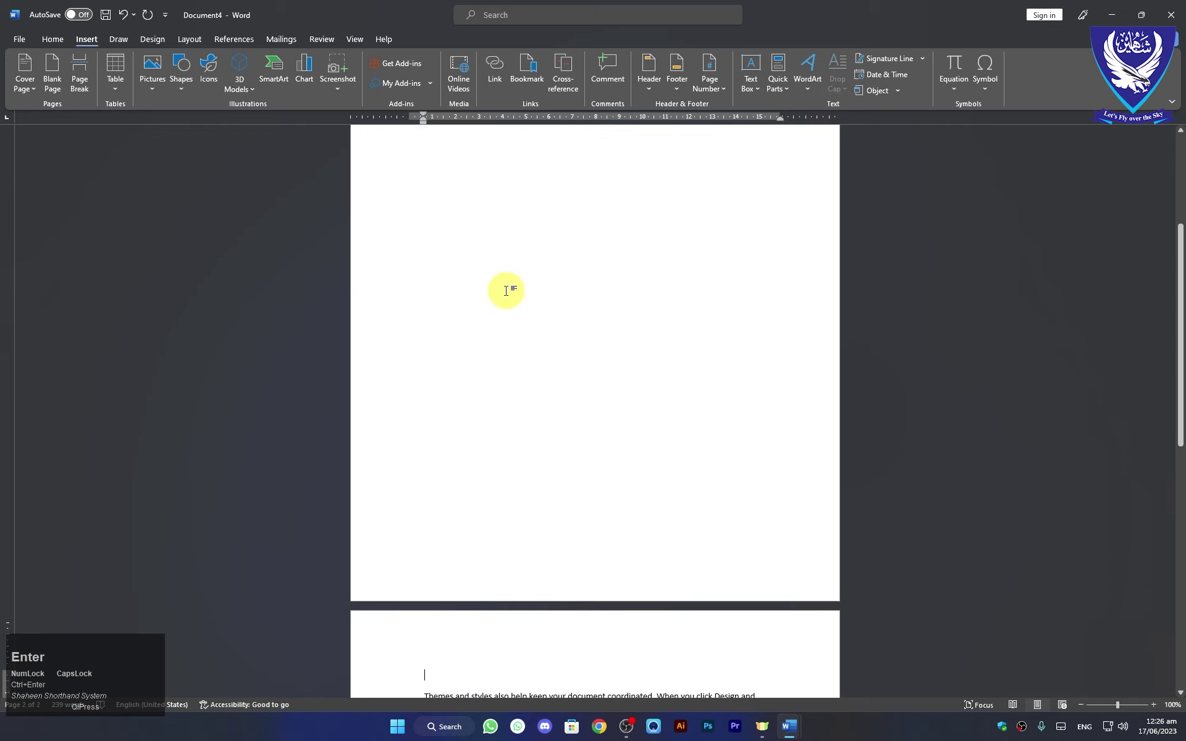
scroll("down", 3)
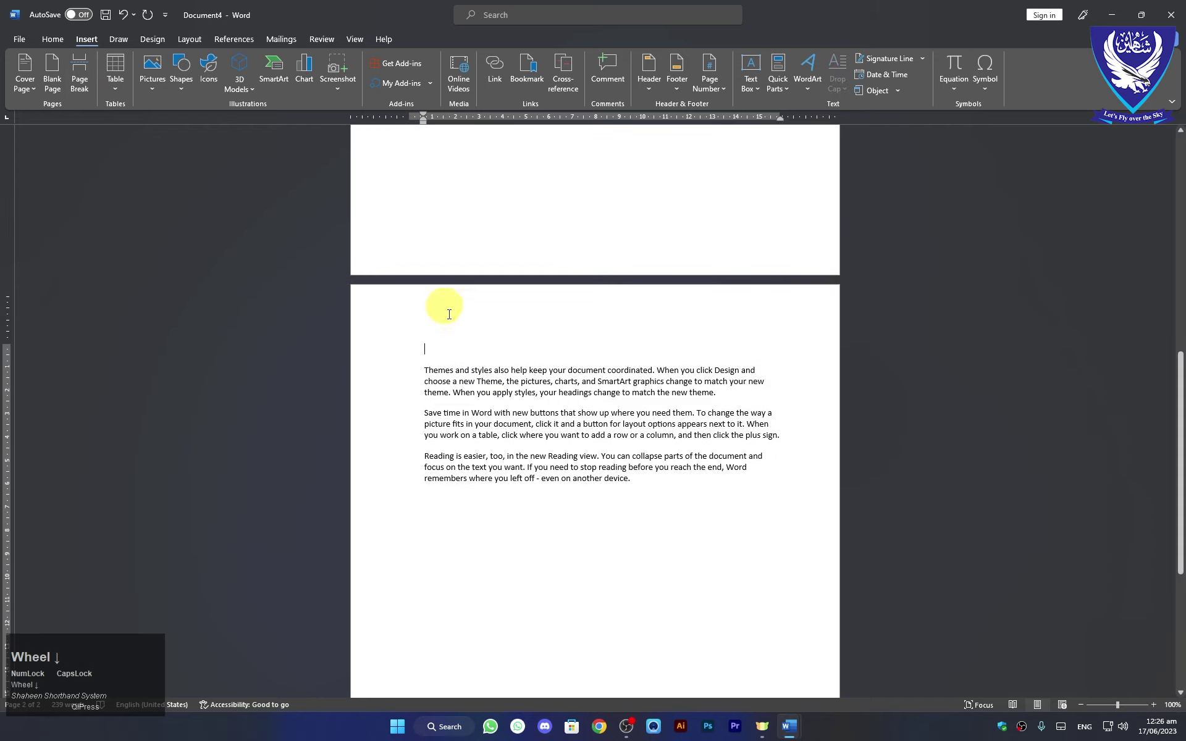
scroll("up", 3)
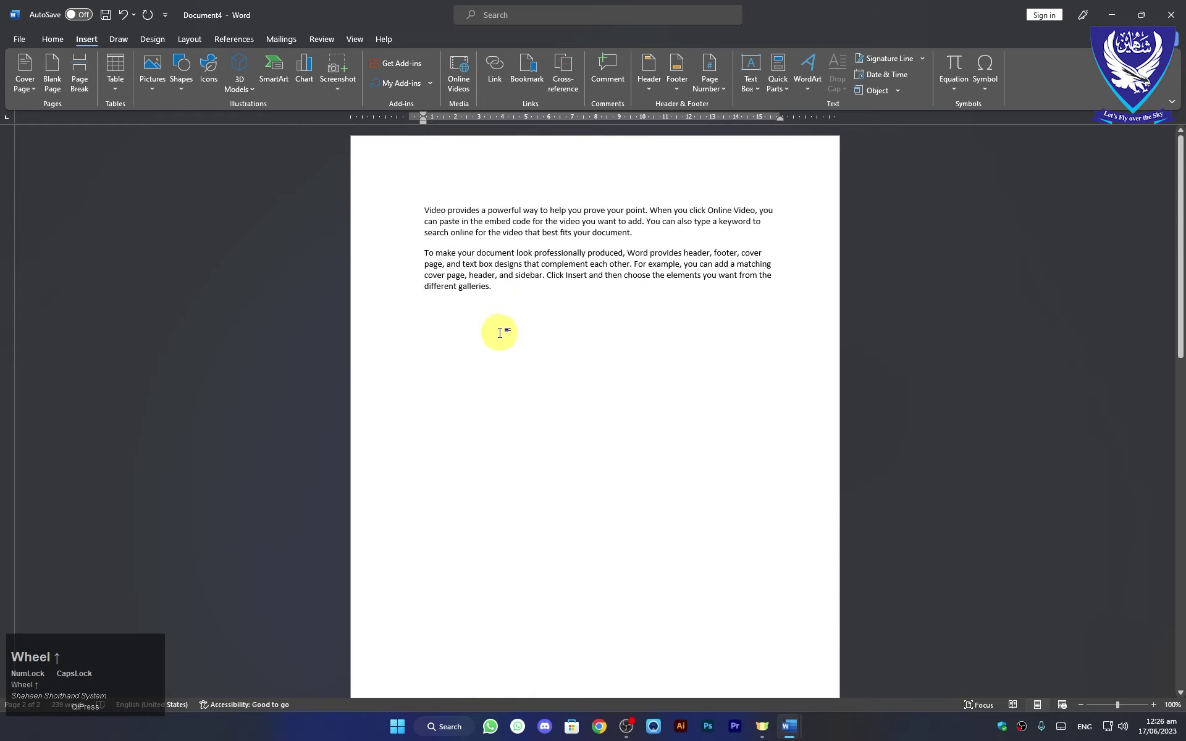
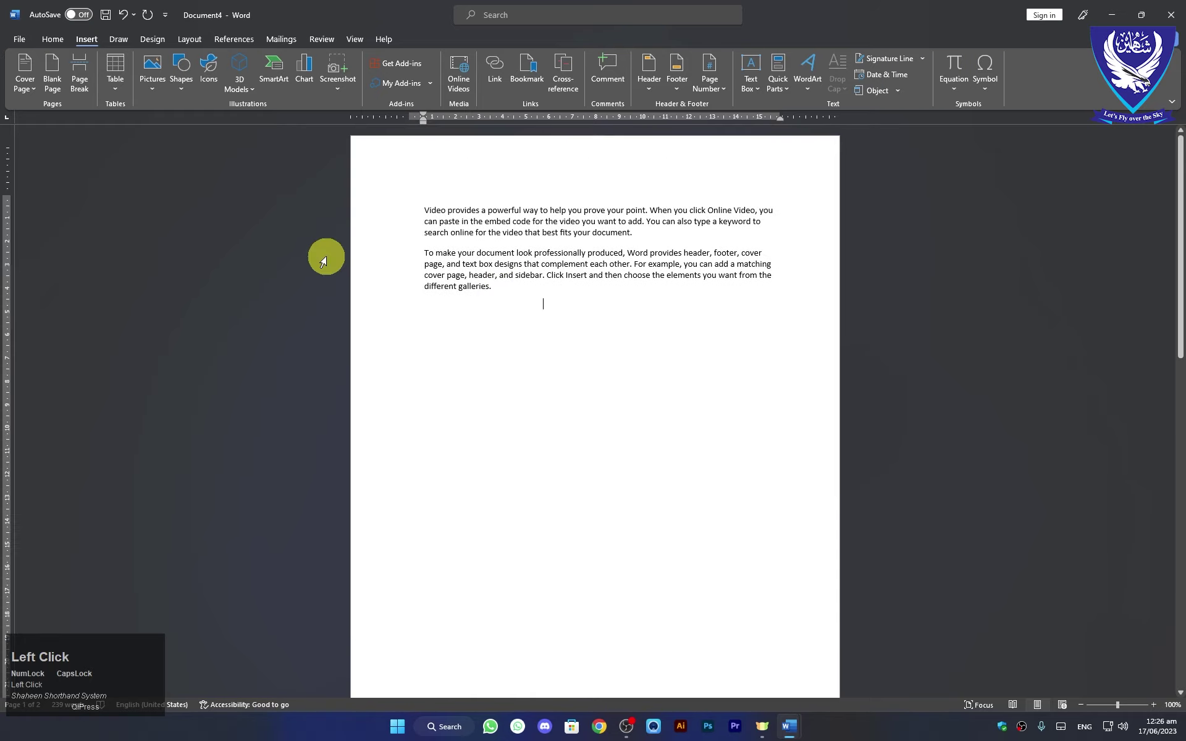
Type and erase a stray character on the new page, then scroll back up.
key("=")
key("e")
key("BackSpace")
scroll("up", 3)
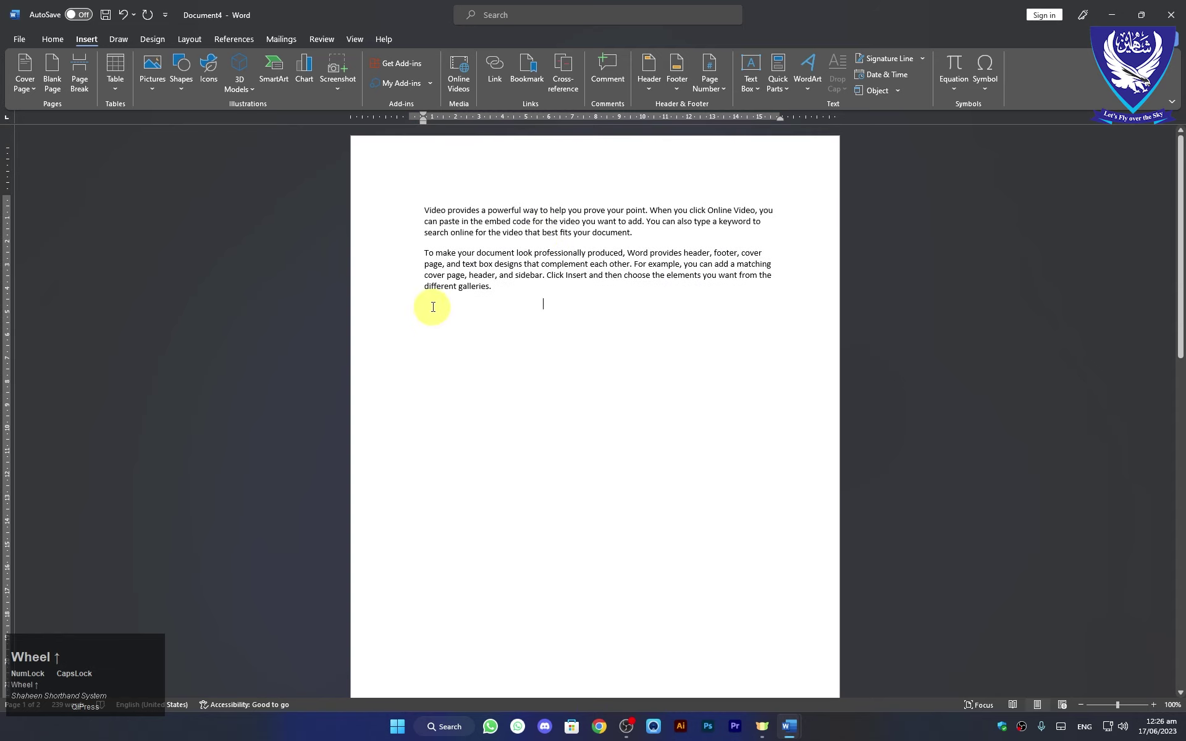
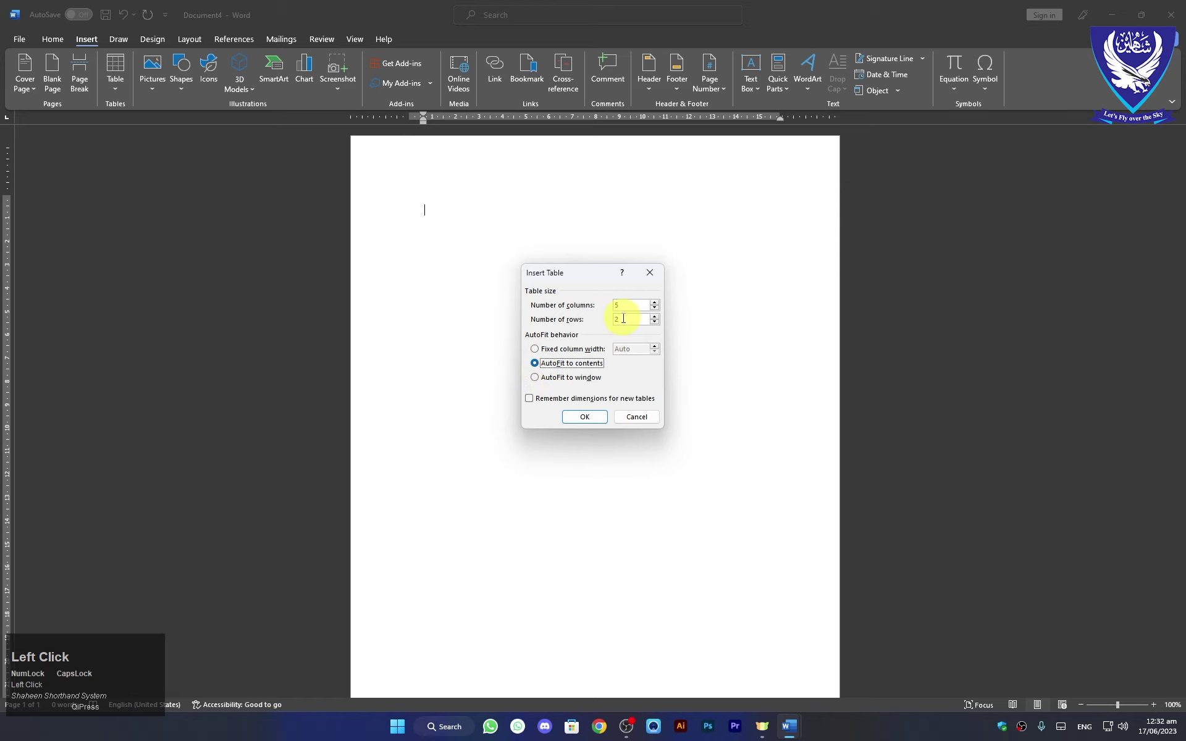
Set the table to 4 rows and insert the 5-column, 4-row table.
key("BackSpace")
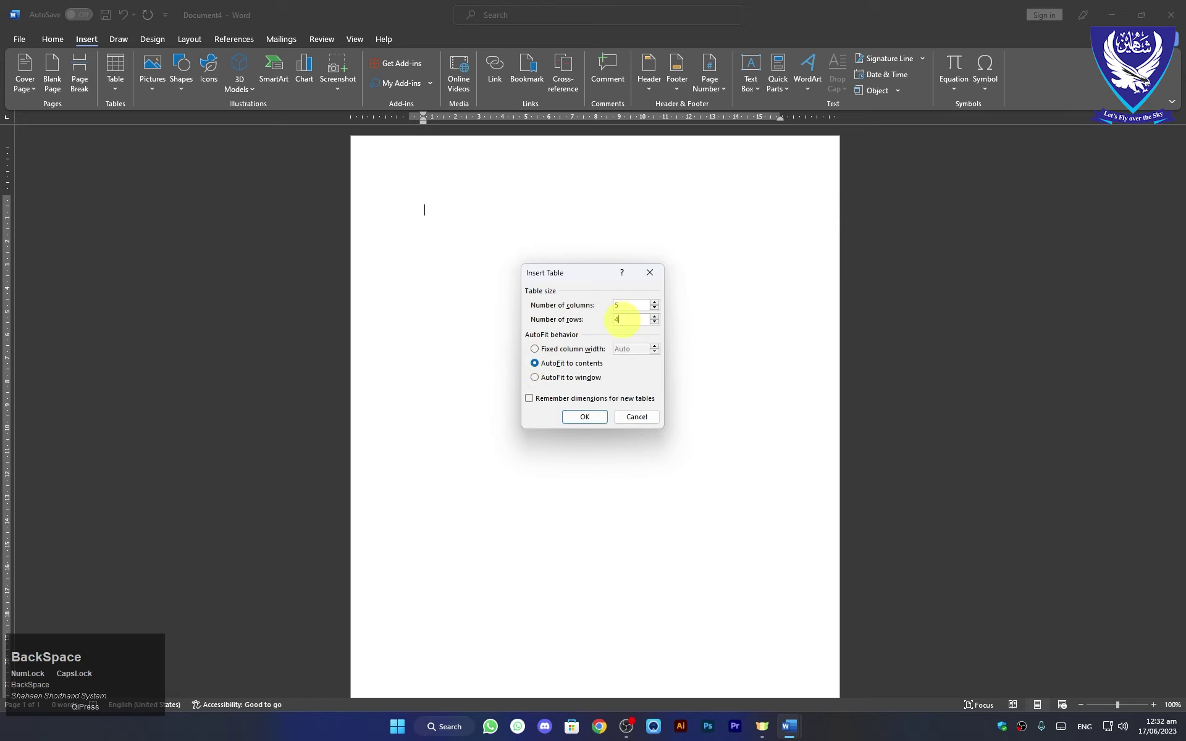
left_click(581, 426)
Enter SHAHEEN SHORTHAND IT SYTEM in the first cell and move to the second cell.
type("shaheen")
key("space")
type("horthn")
key("BackSpace")
type("and")
key("space")
type("it")
key("space")
type("sytem")
key("Tab")
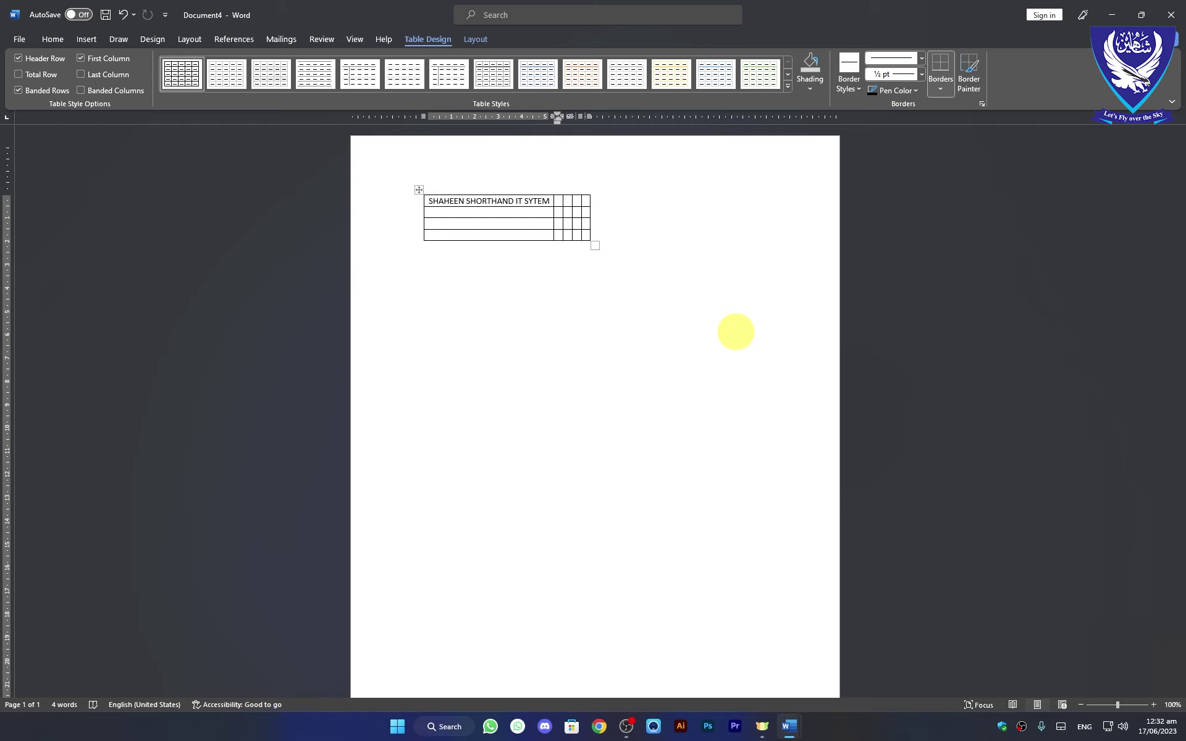
Enter STENOGRAPHY in the second cell and MSOFFICE in the third cell.
key("Tab")
type("stenogSTENOGRA")
key("Tab")
type("ms")
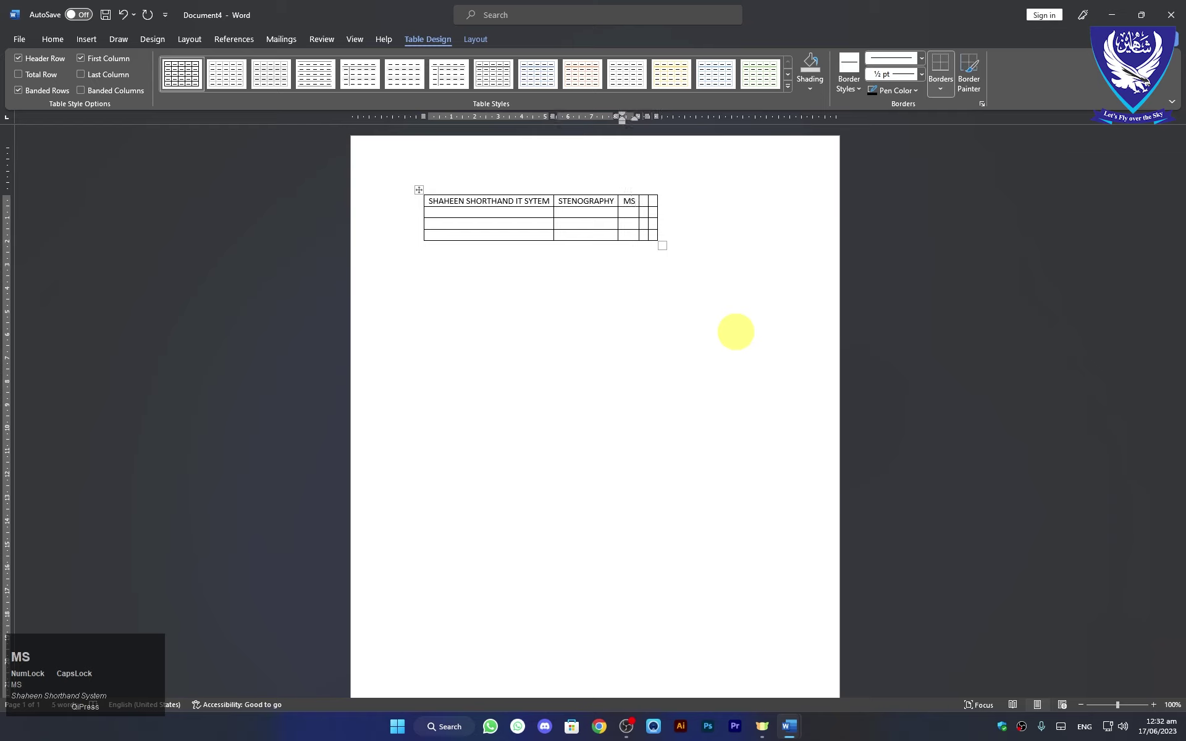
type("ffice")
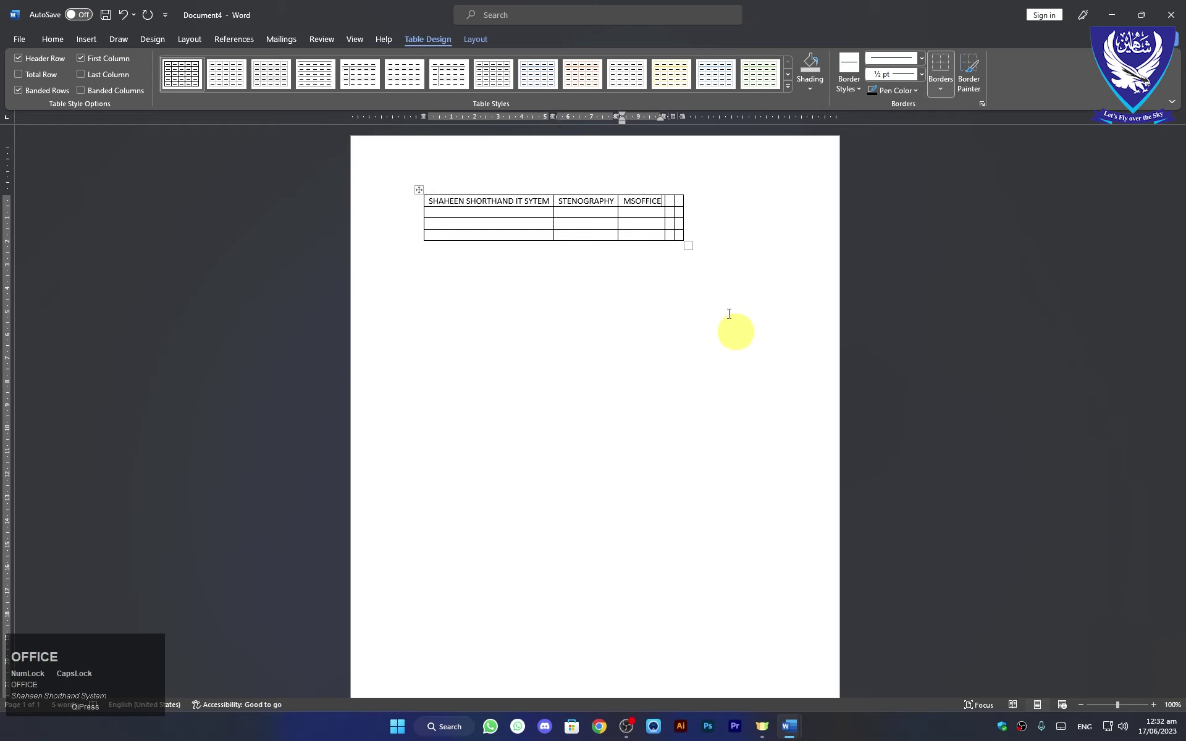
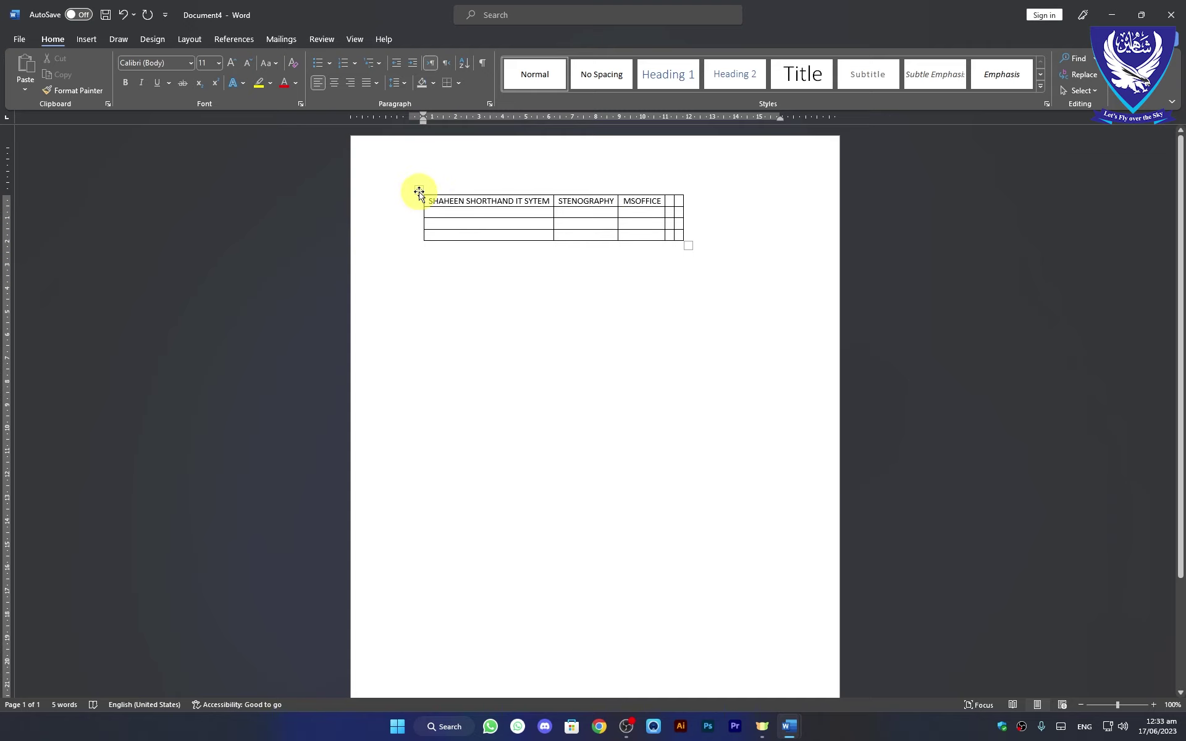
Delete the existing table and bring up the Insert Table choices.
left_click(421, 195)
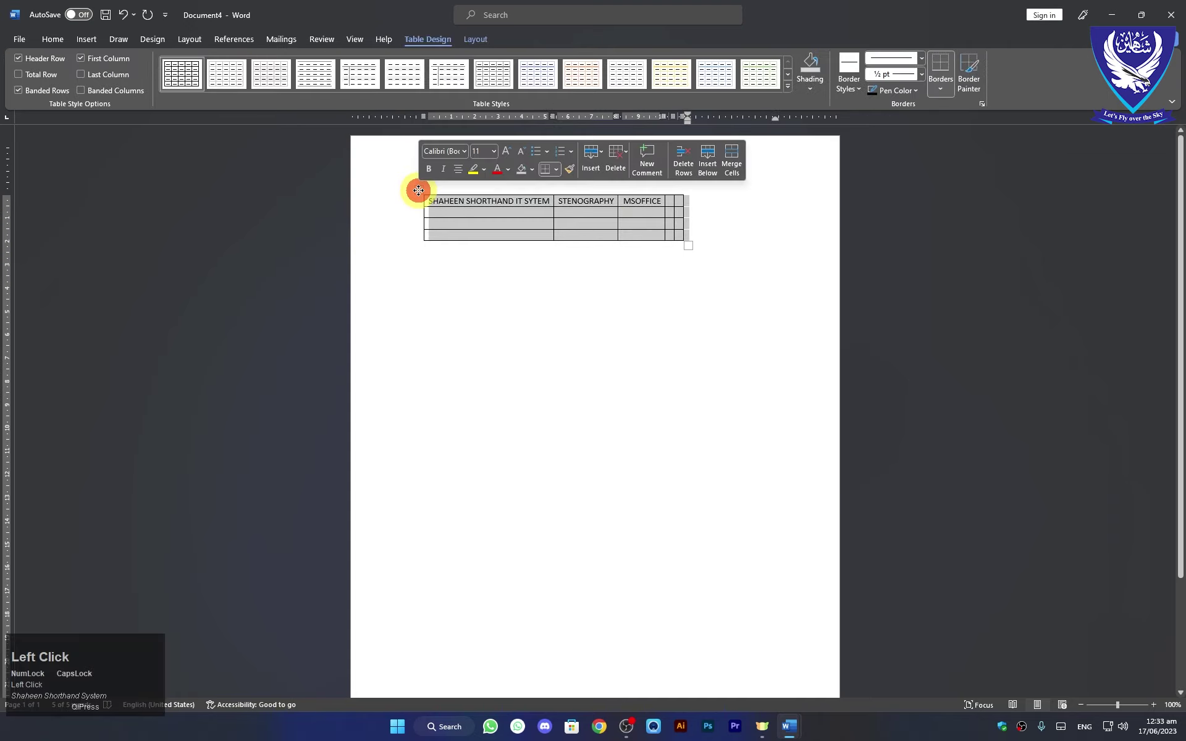
key("BackSpace")
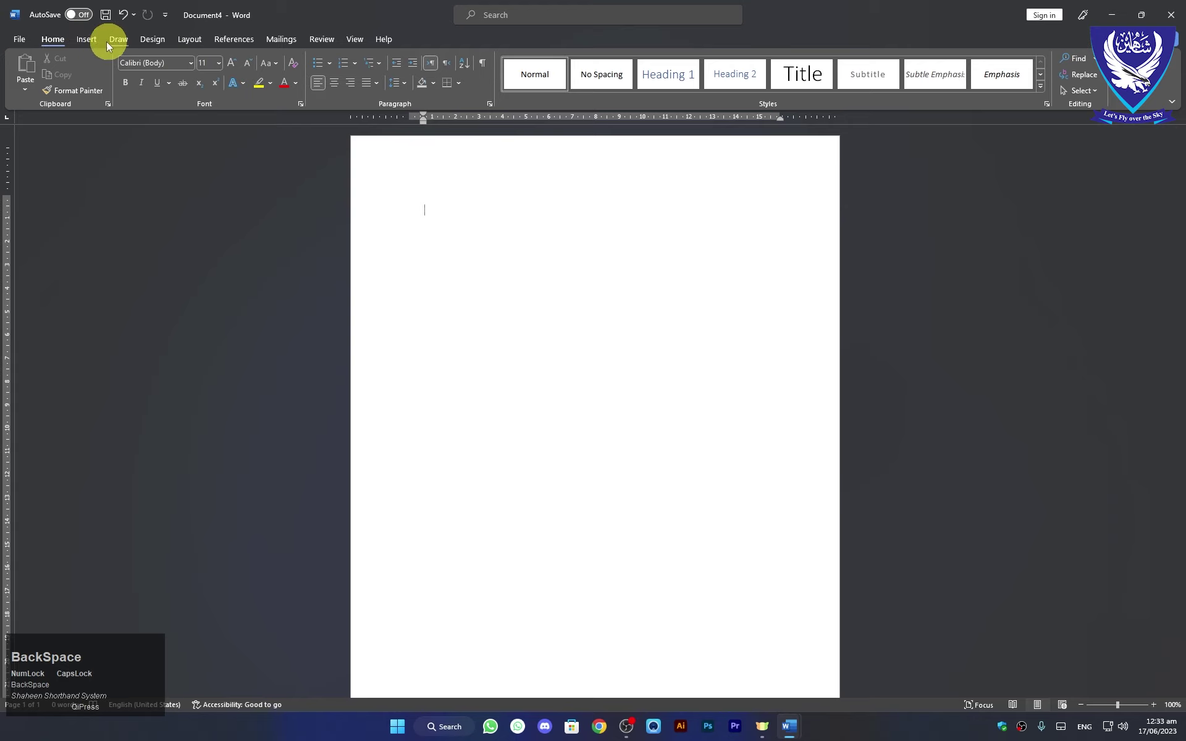
left_click(97, 44)
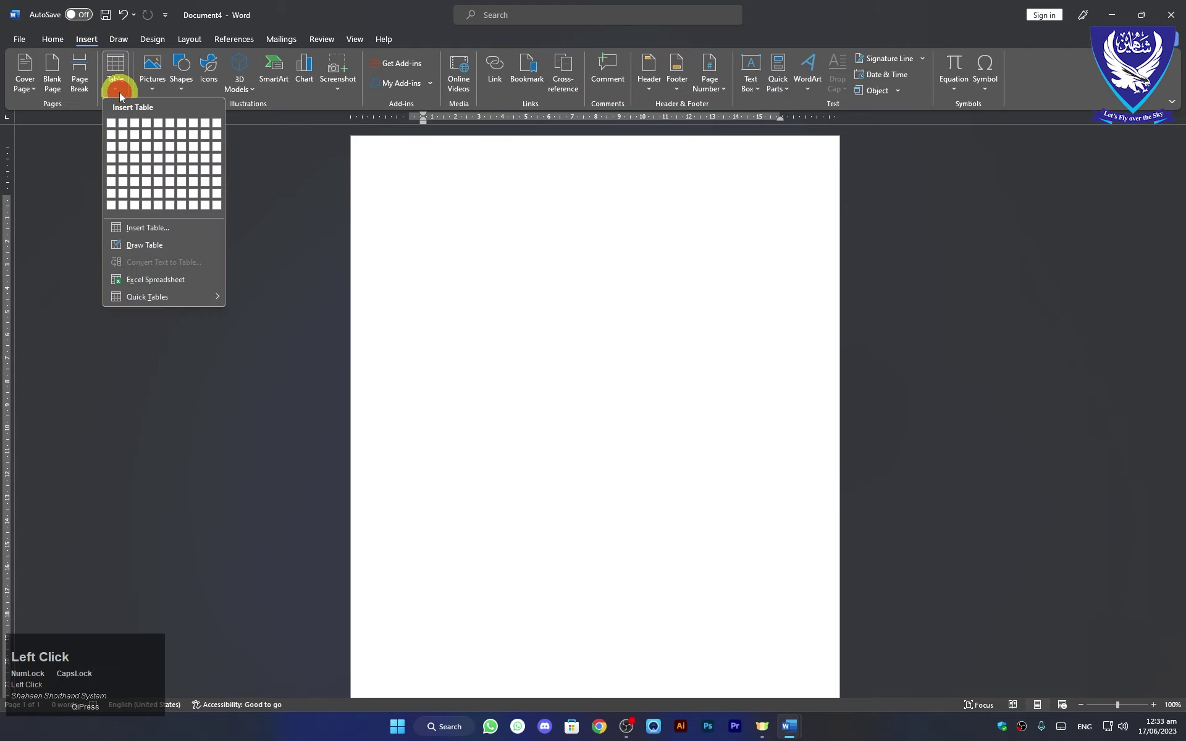
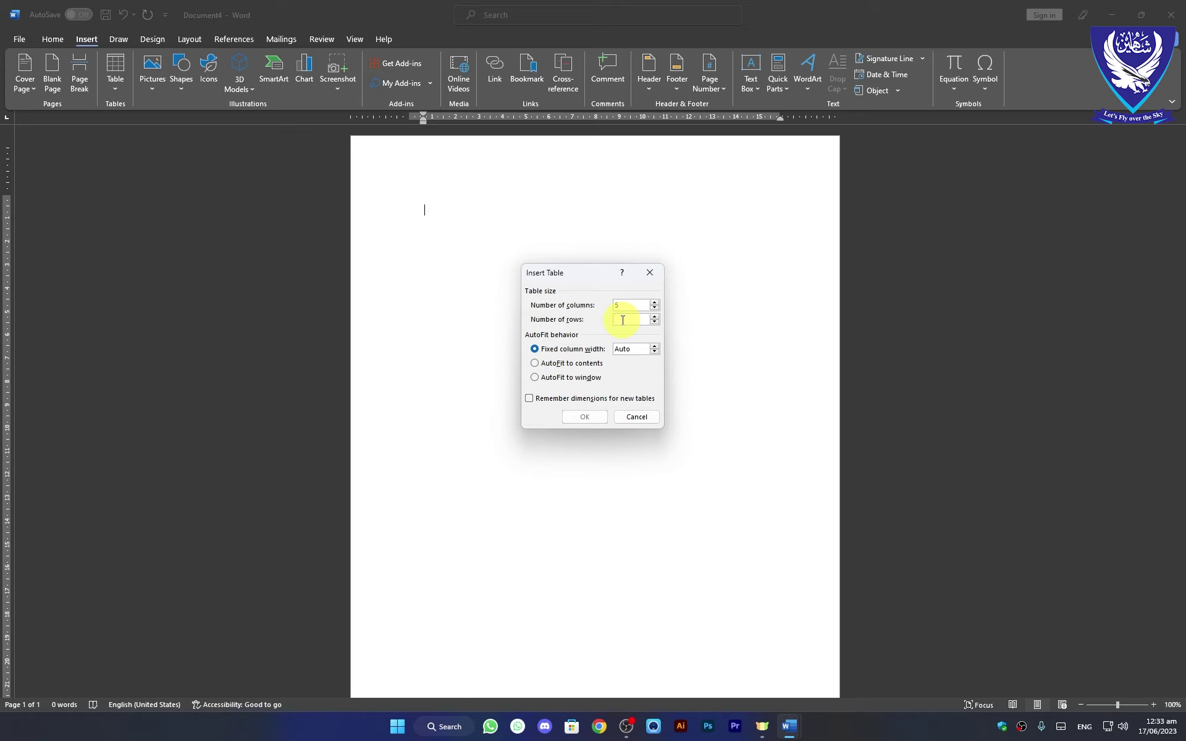
Insert a 5-column, 4-row table with Remember dimensions for new tables ticked.
key("BackSpace")
key("4")
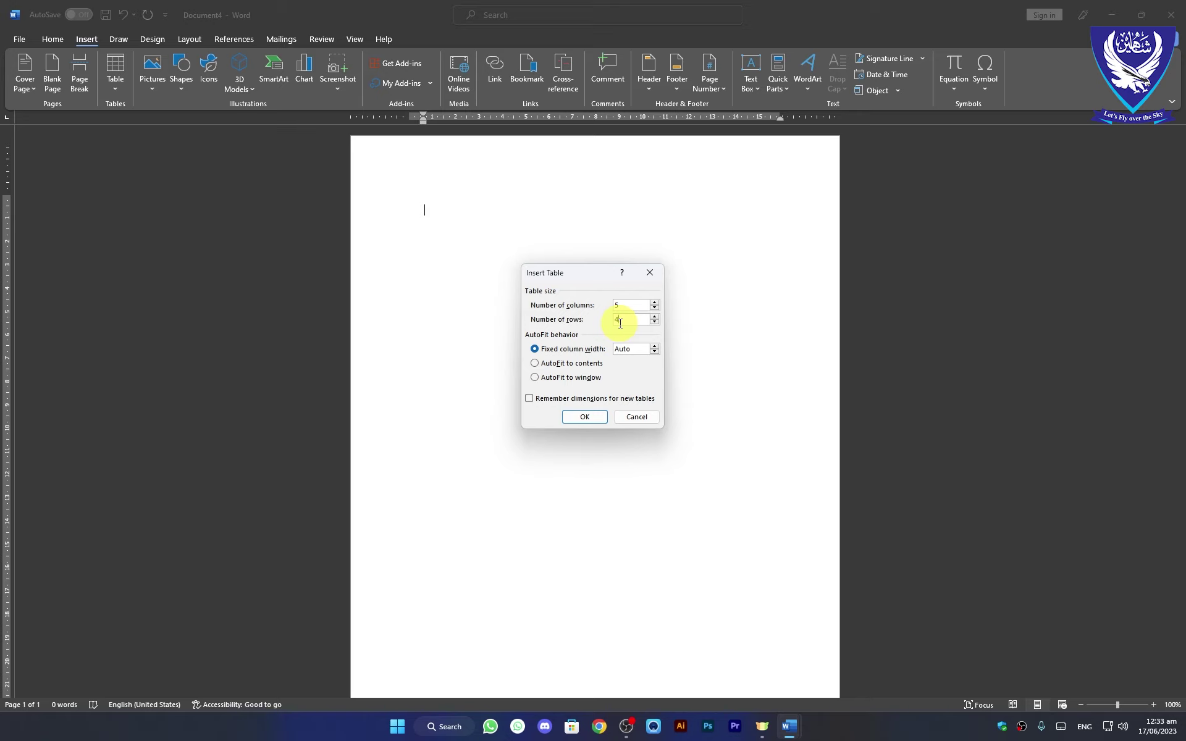
left_click(530, 404)
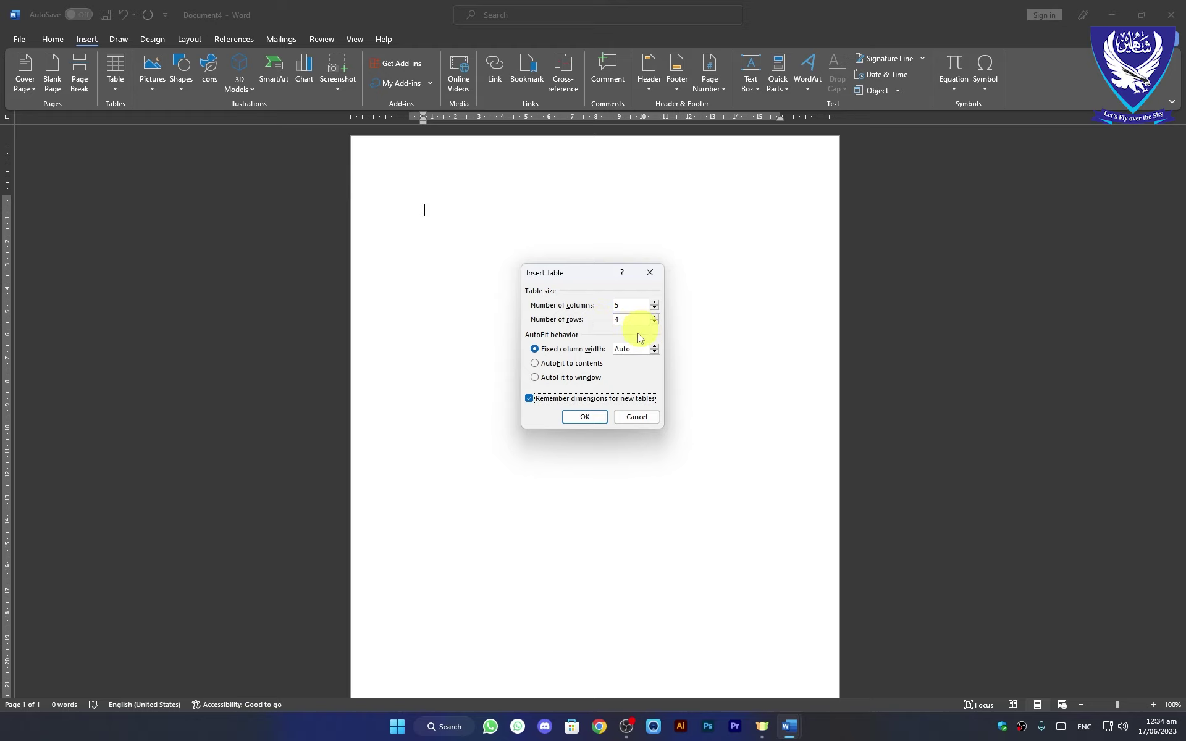
left_click(580, 421)
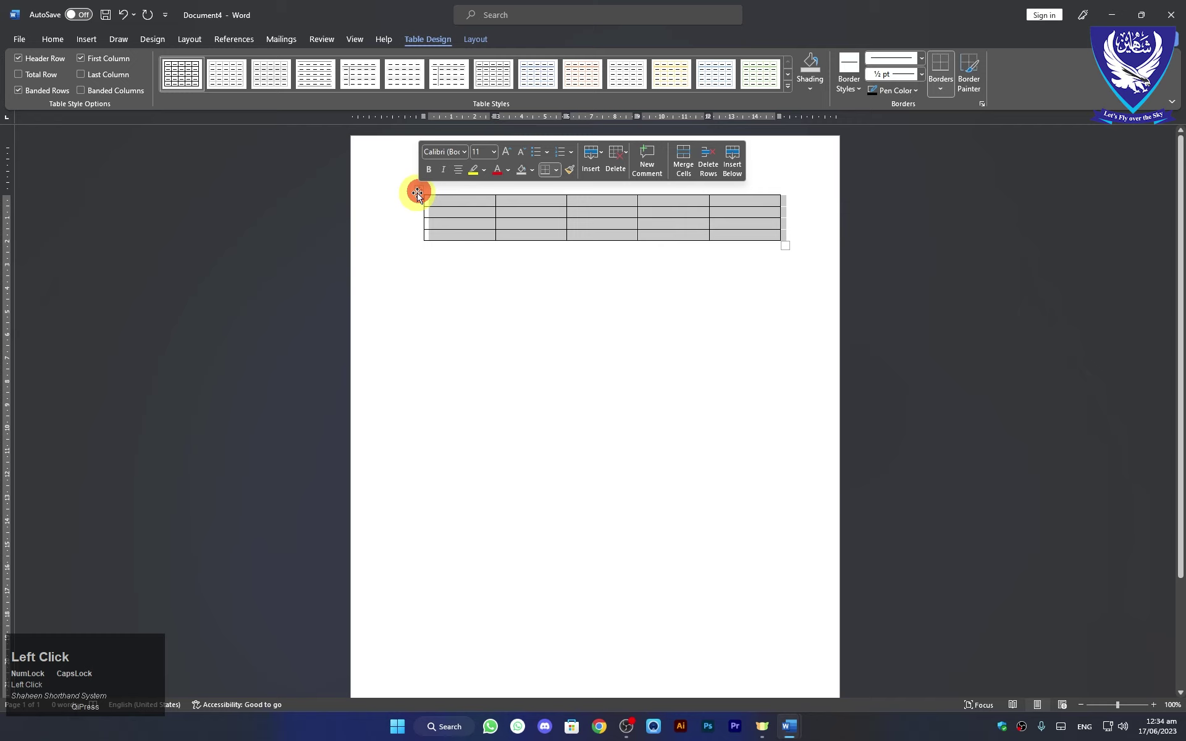
Delete the small five-column table and dismiss the 5-by-4 table-size dialog without inserting.
key("BackSpace")
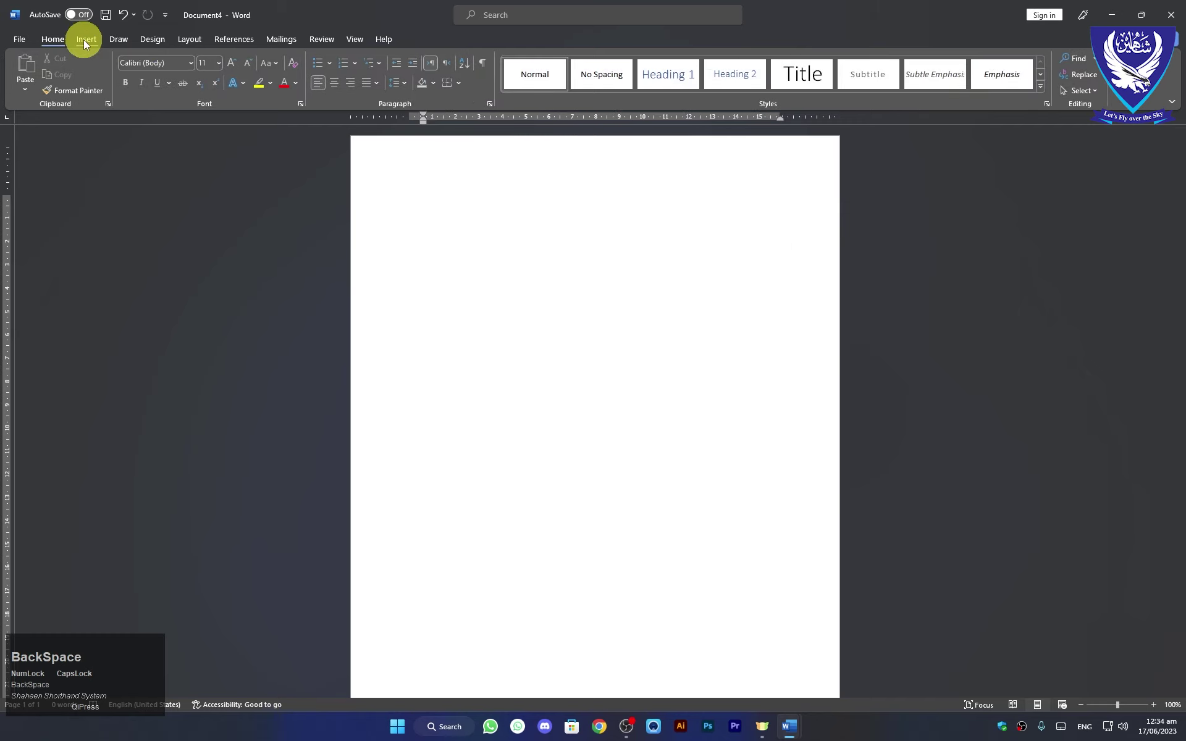
left_click(86, 45)
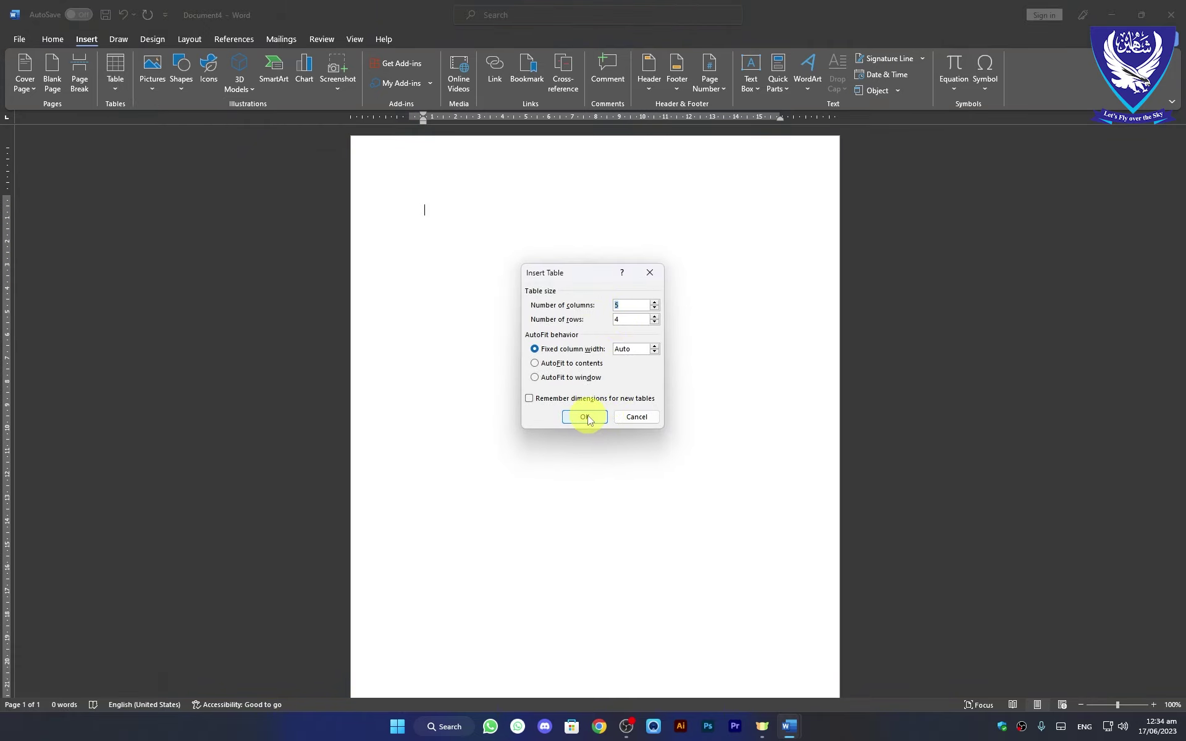
double_click(590, 420)
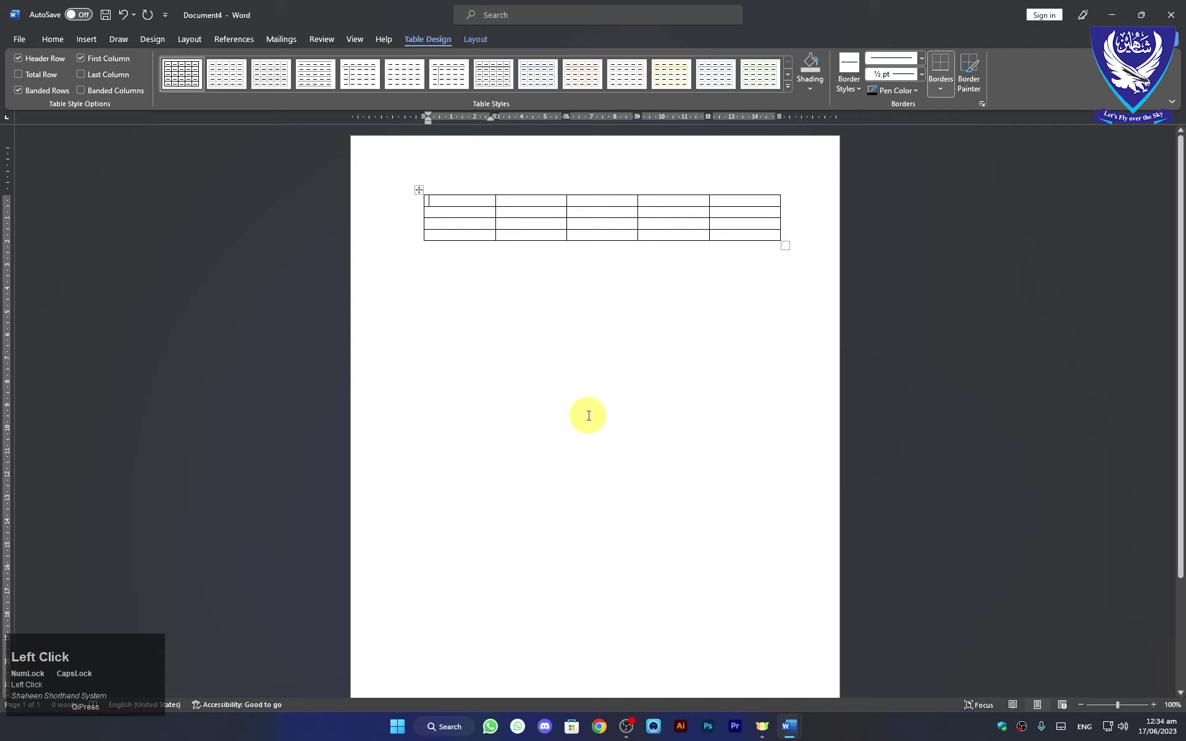
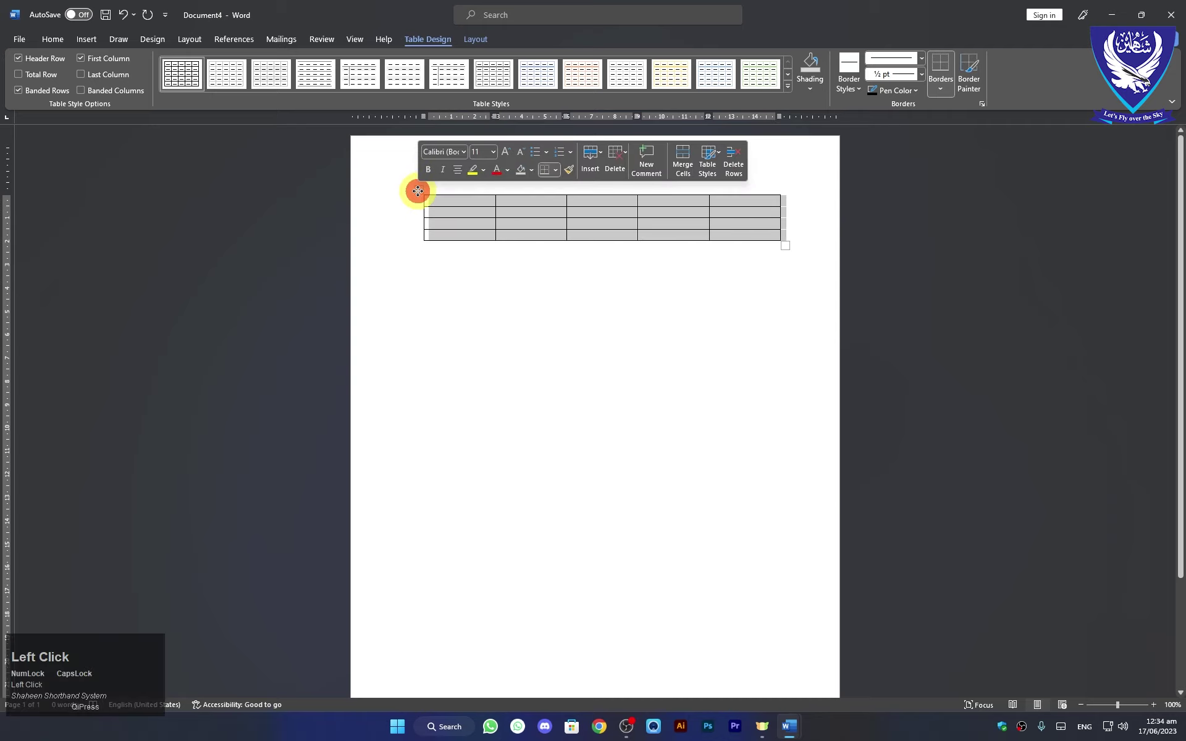
key("BackSpace")
left_click(94, 40)
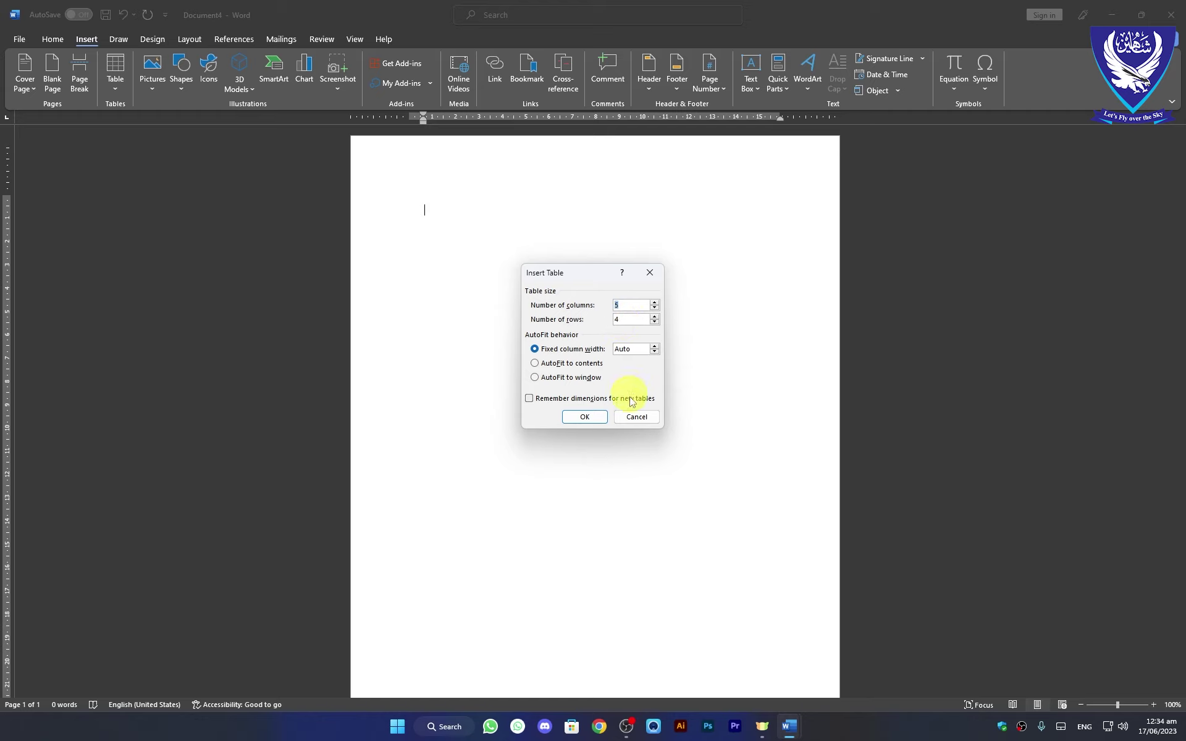
double_click(640, 422)
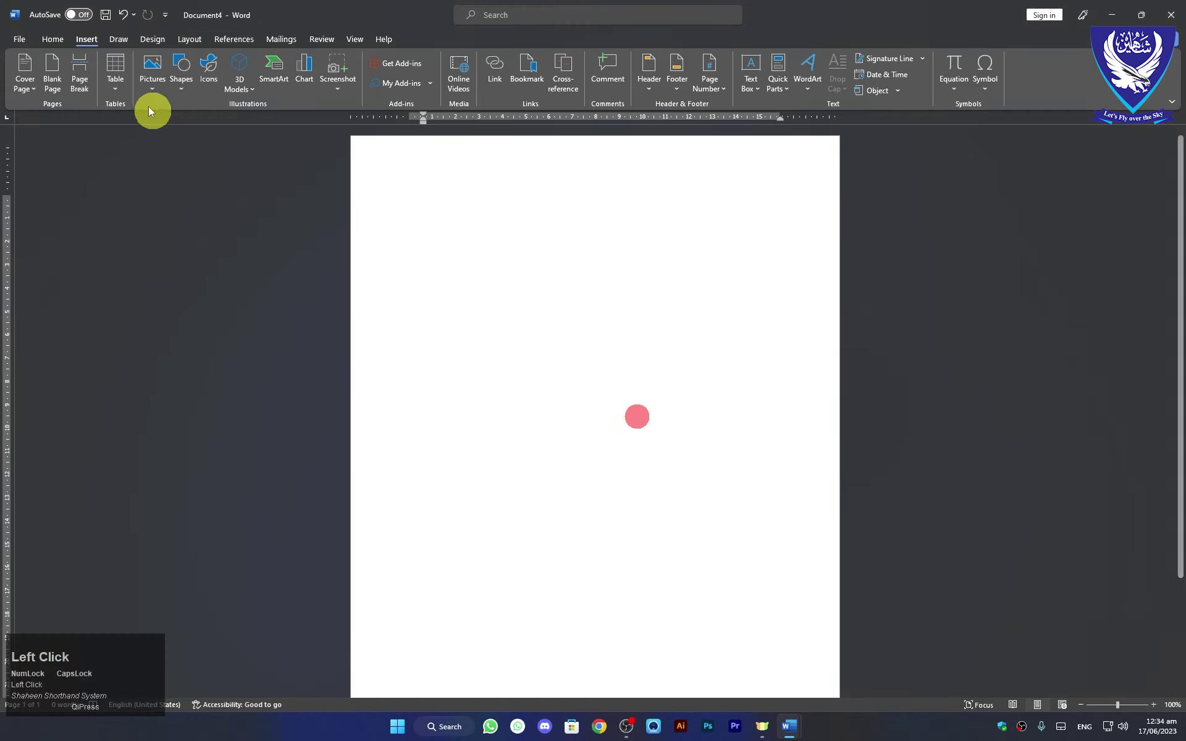
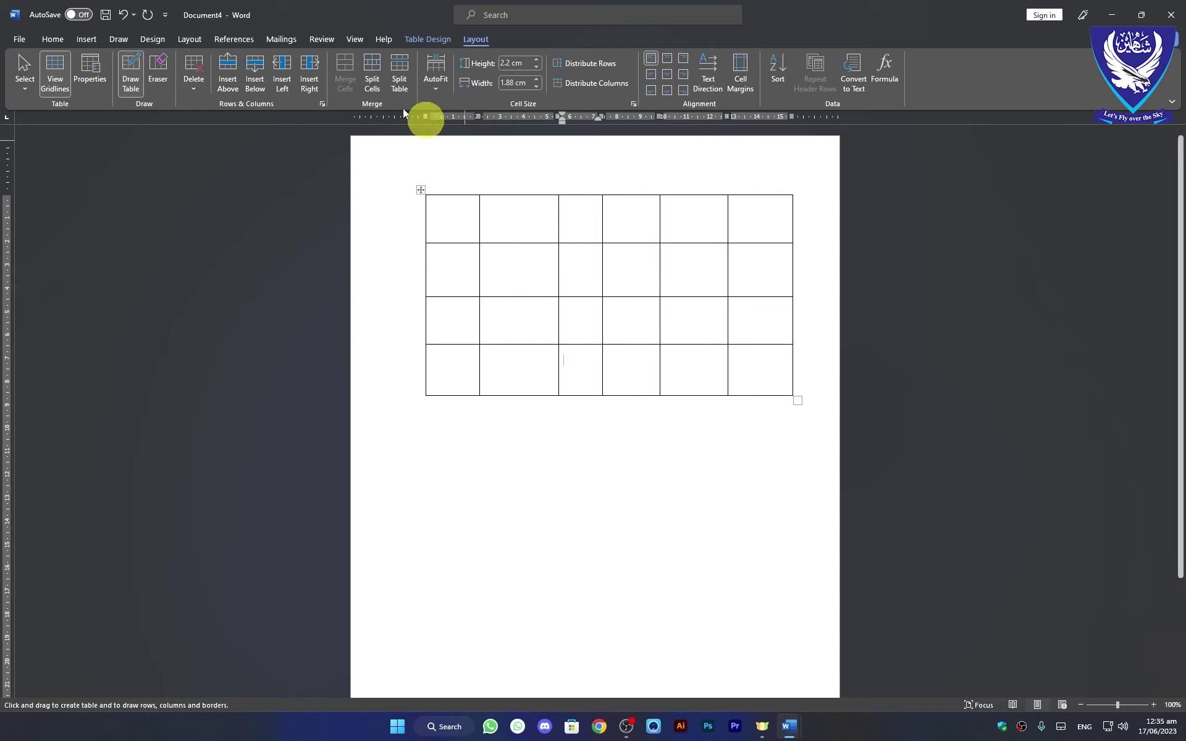
Distribute the grid's rows evenly, then bring up the open Word documents to switch over.
left_click(588, 67)
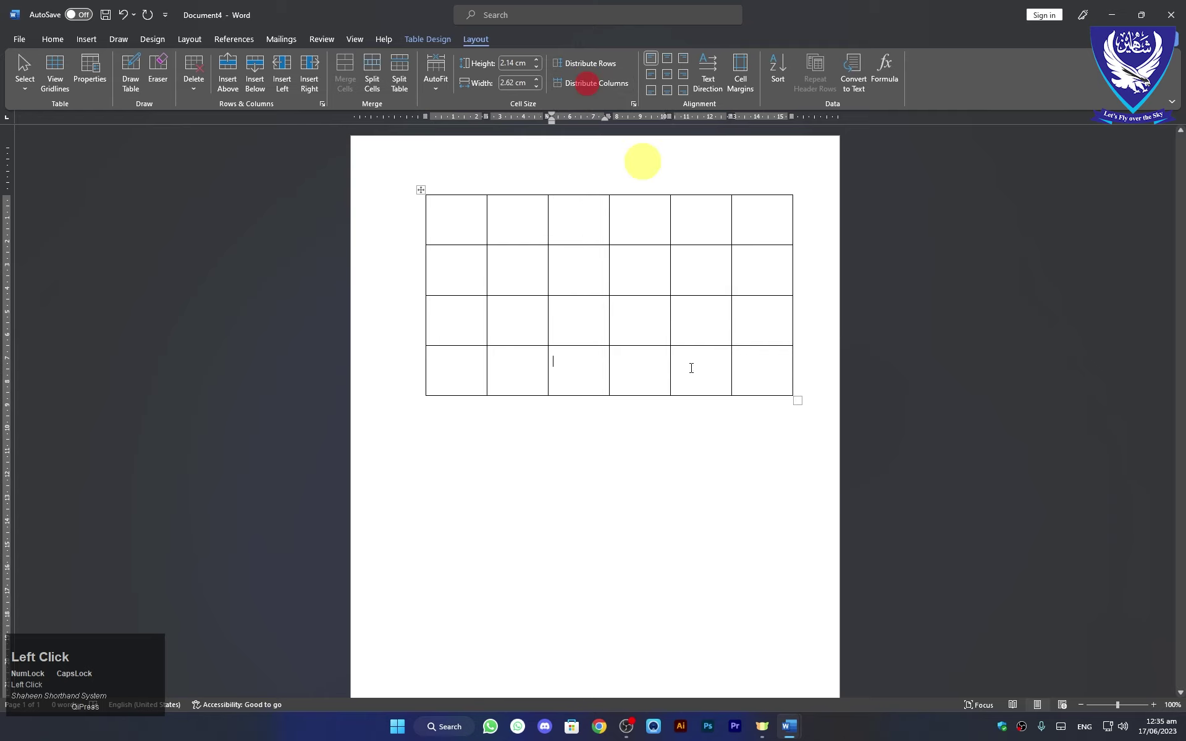
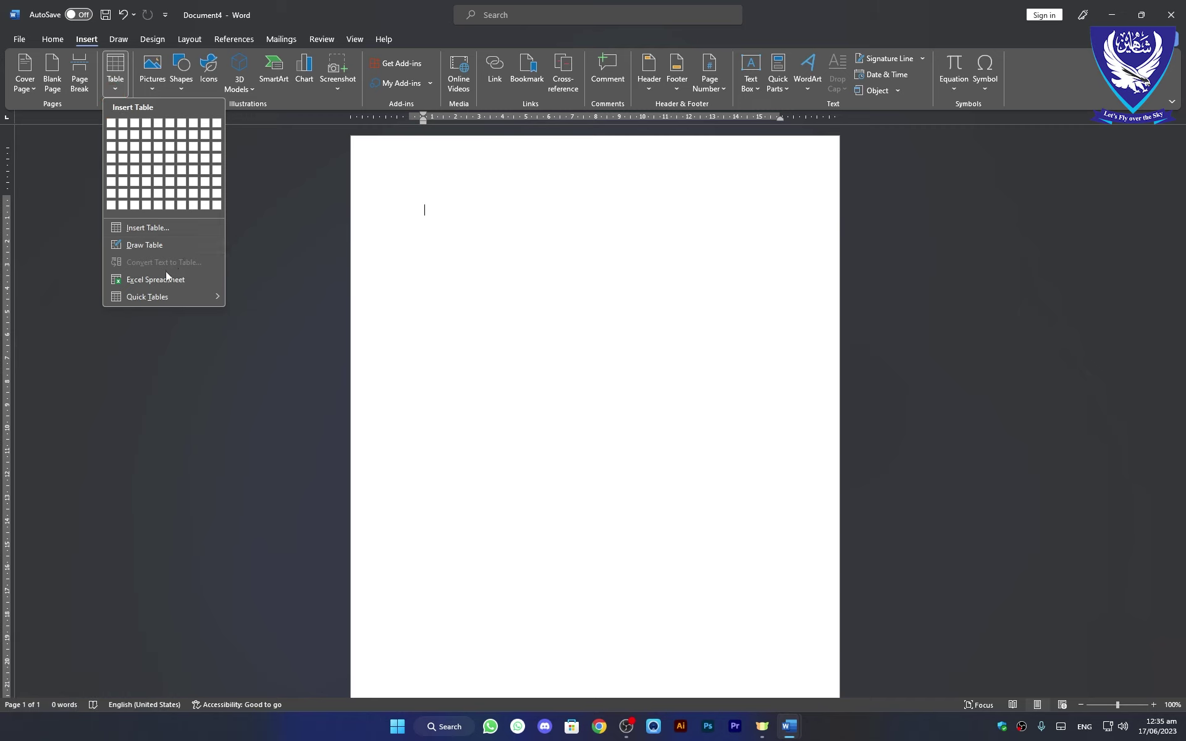
left_click(590, 282)
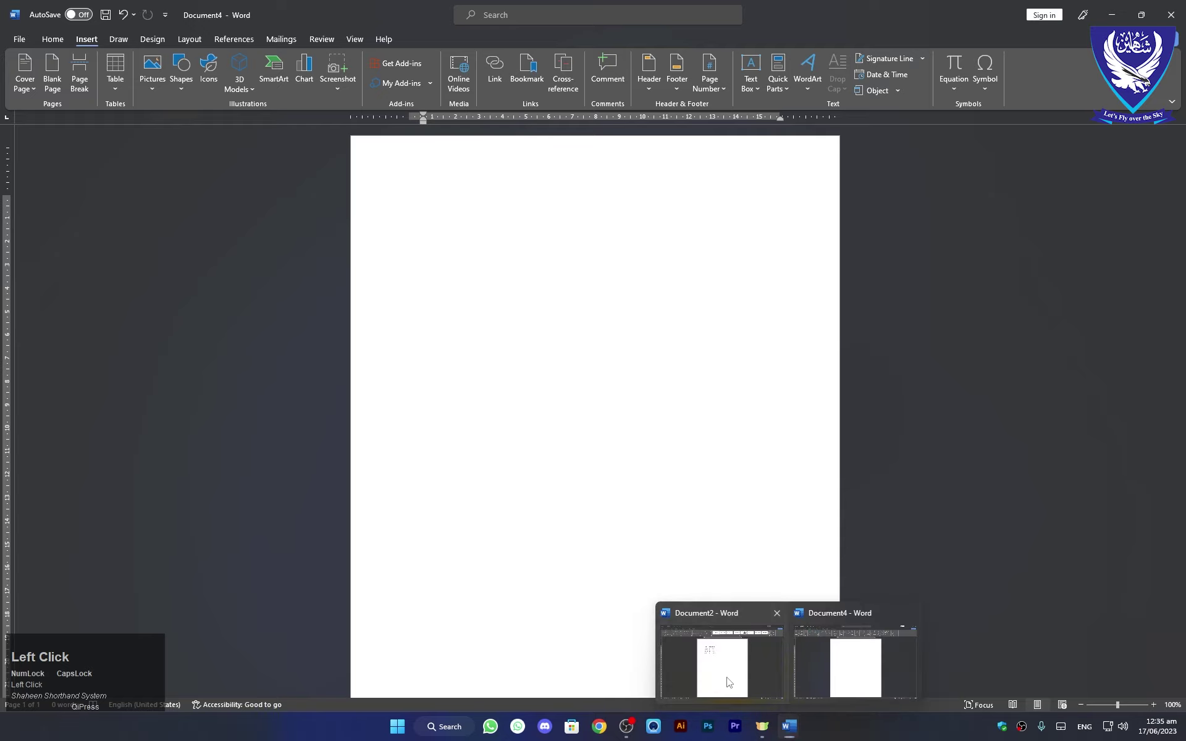
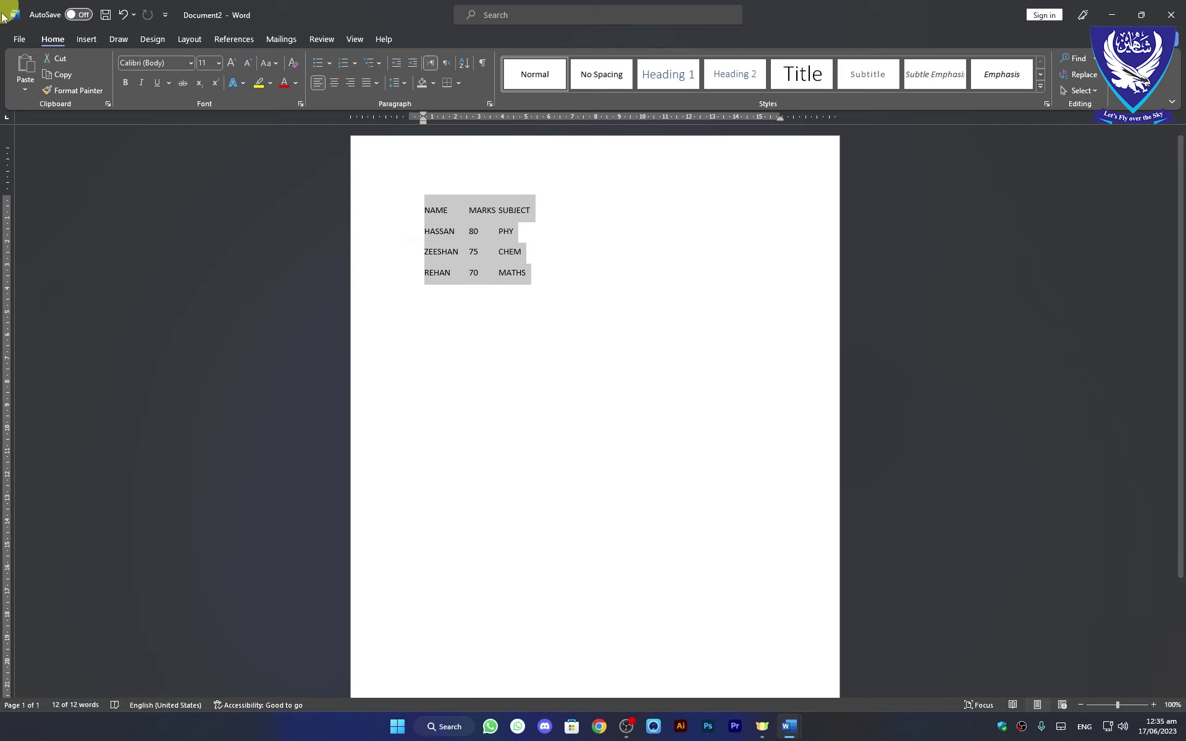
Bring up the Insert > Table choices for converting the selected list to a table.
left_click(87, 40)
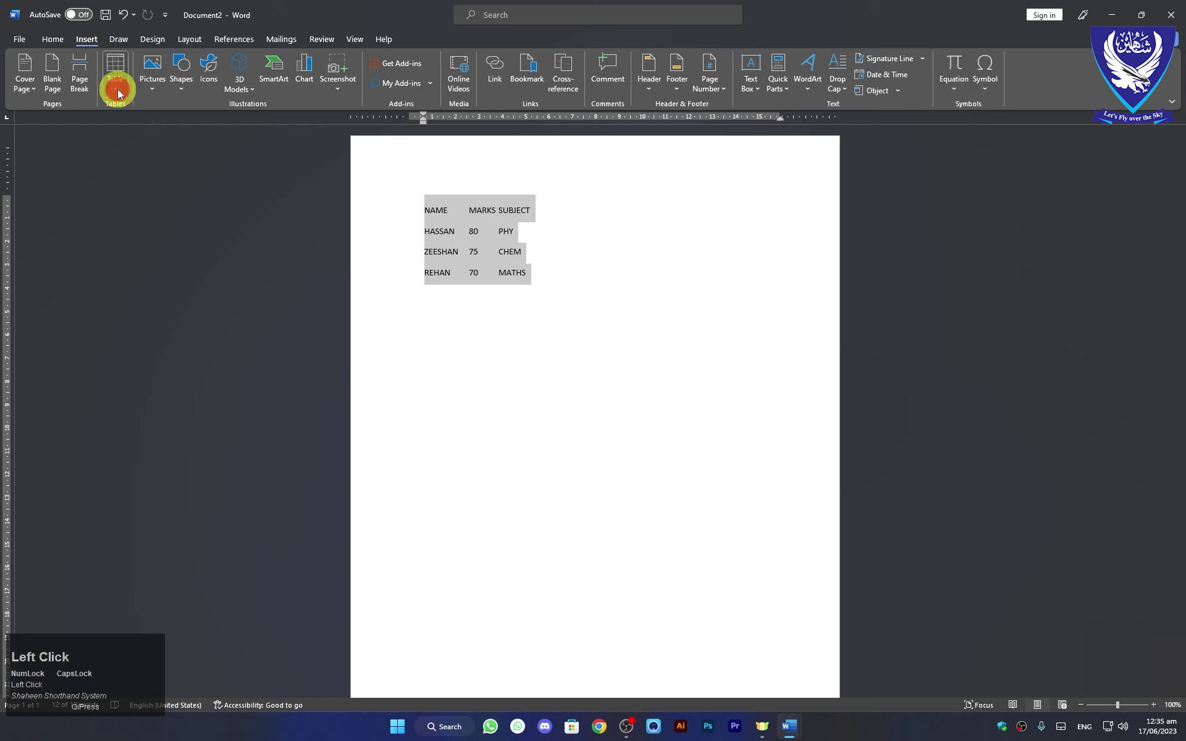
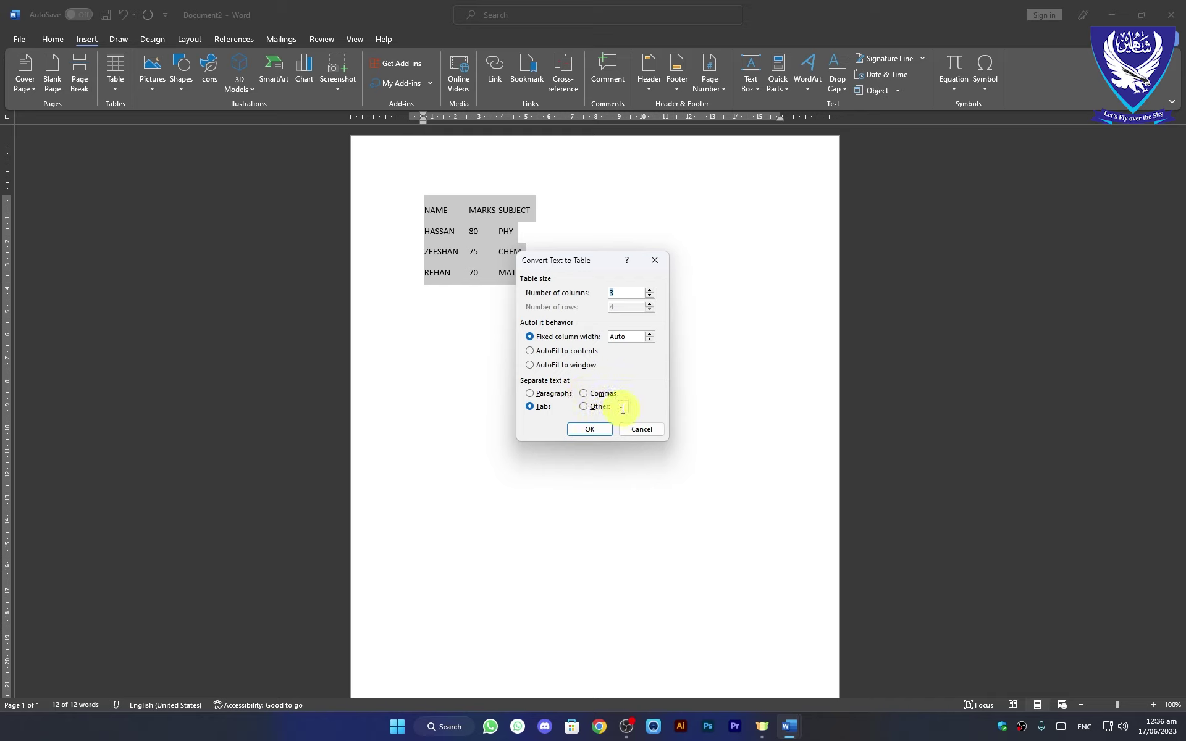
Delete the converted three-column table and reopen the Insert > Table menu.
left_click(590, 434)
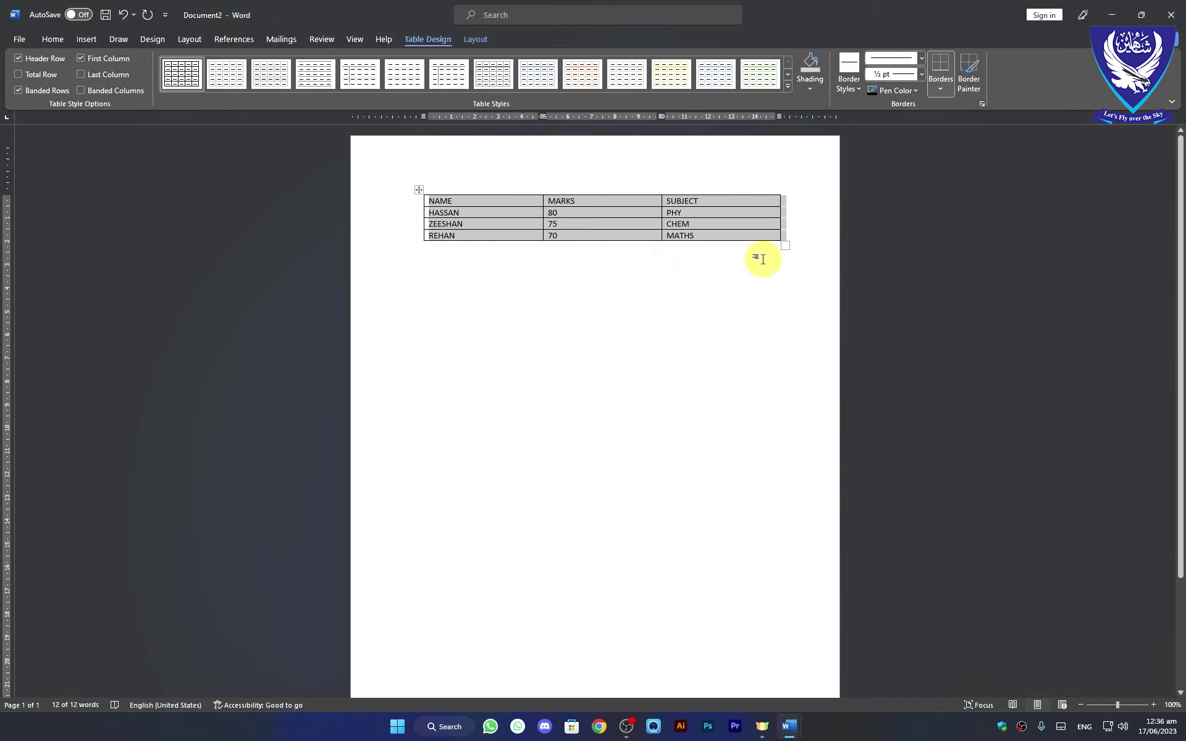
key("BackSpace")
left_click(93, 44)
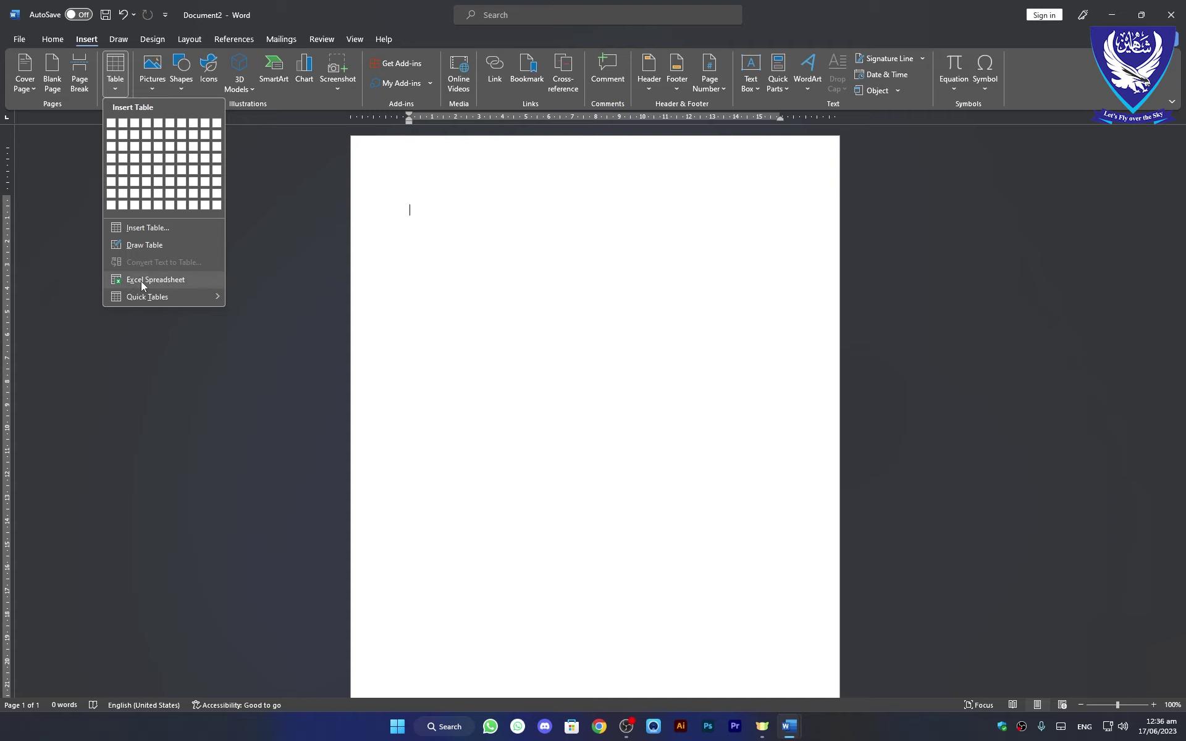
Embed an Excel spreadsheet and enter S.NO in A1 with 1 beneath it.
double_click(144, 286)
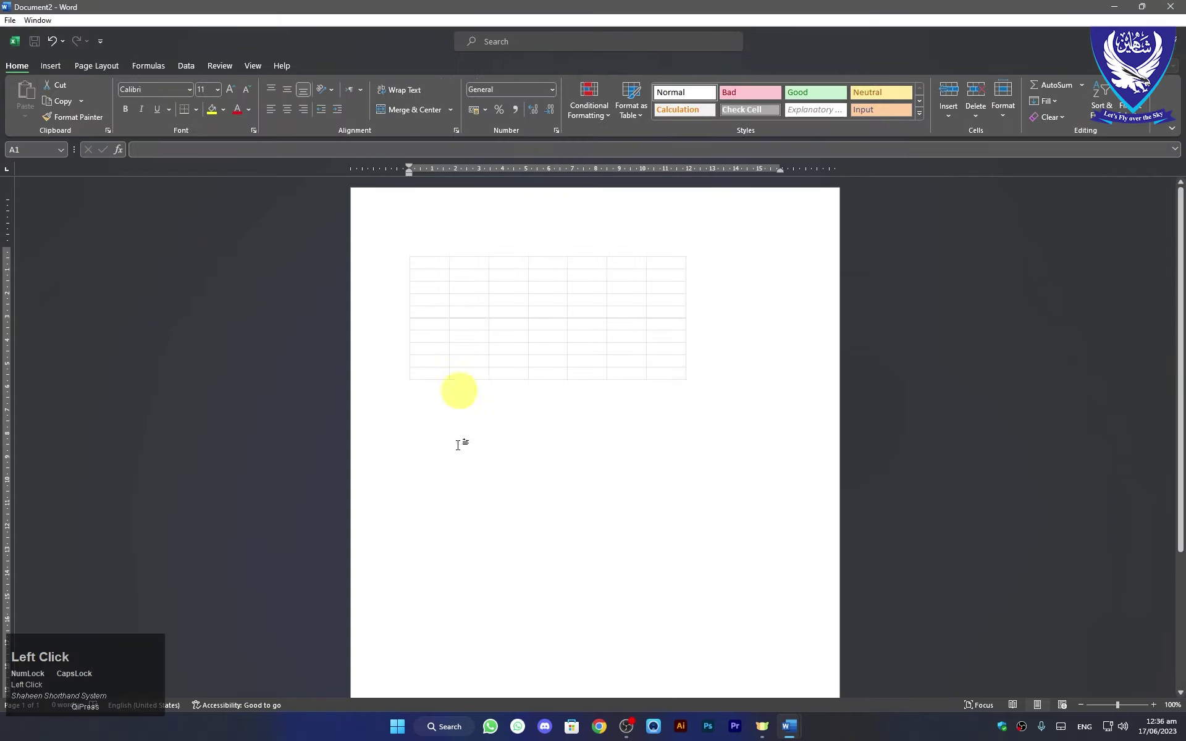
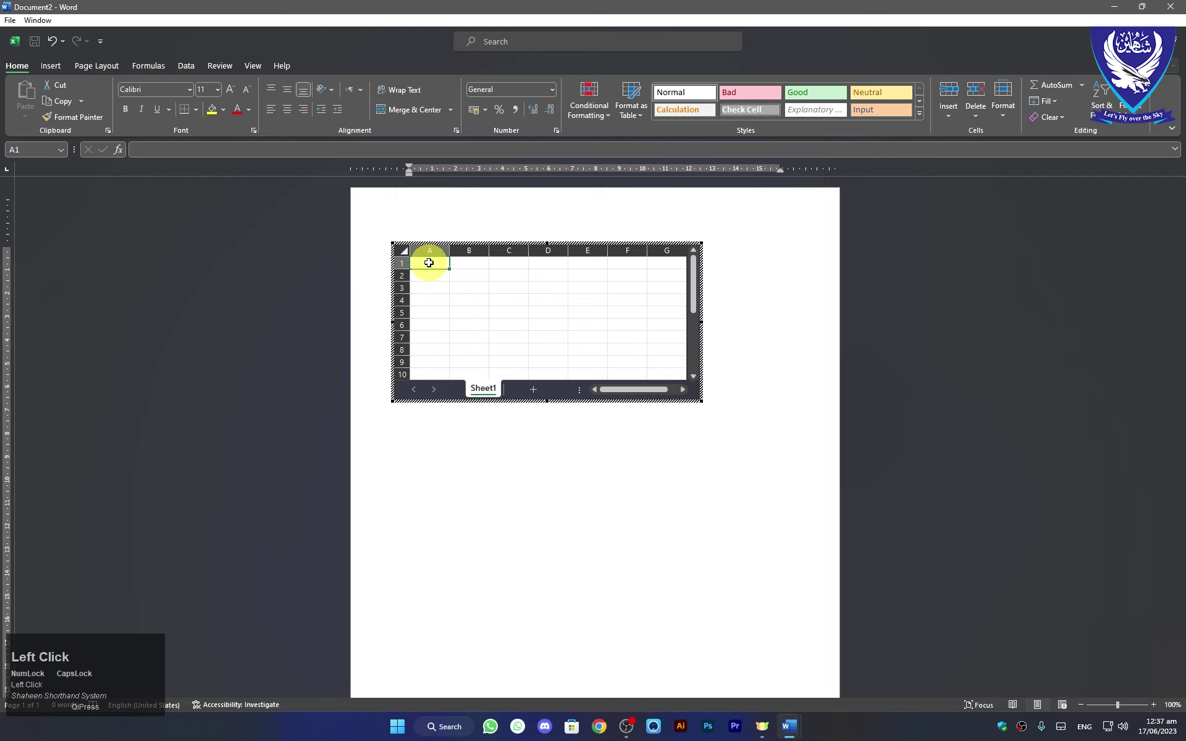
key("s")
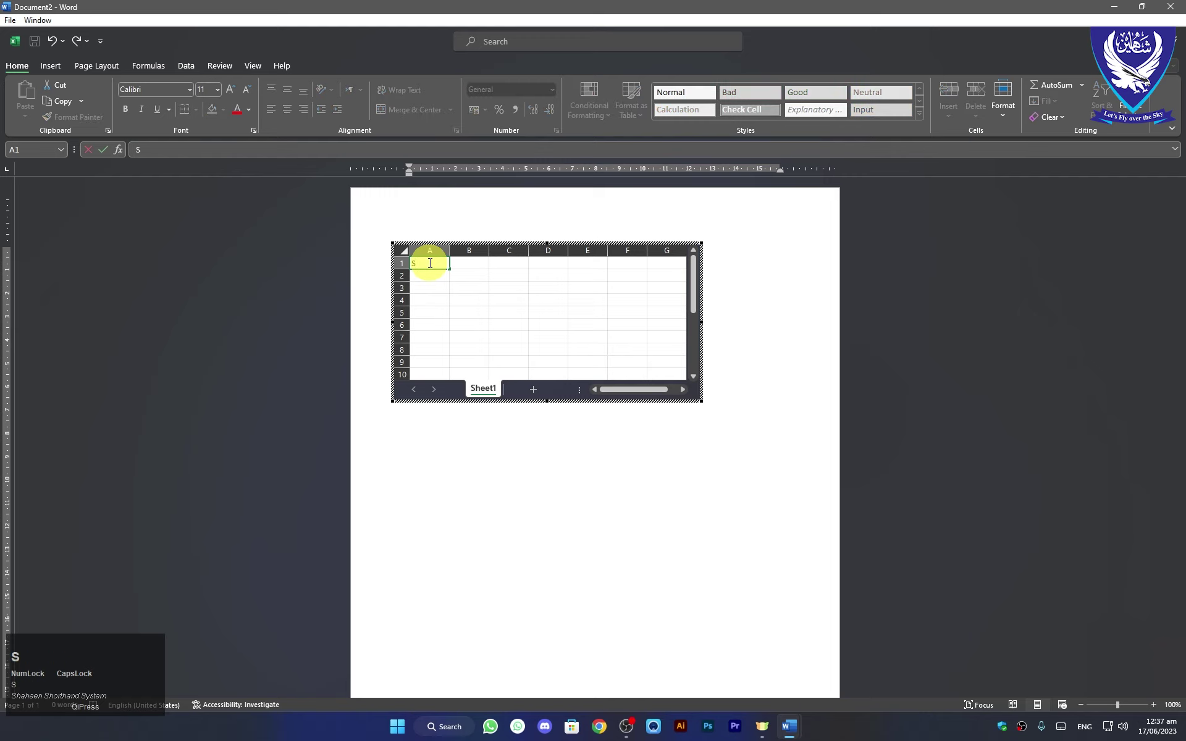
key("BackSpace")
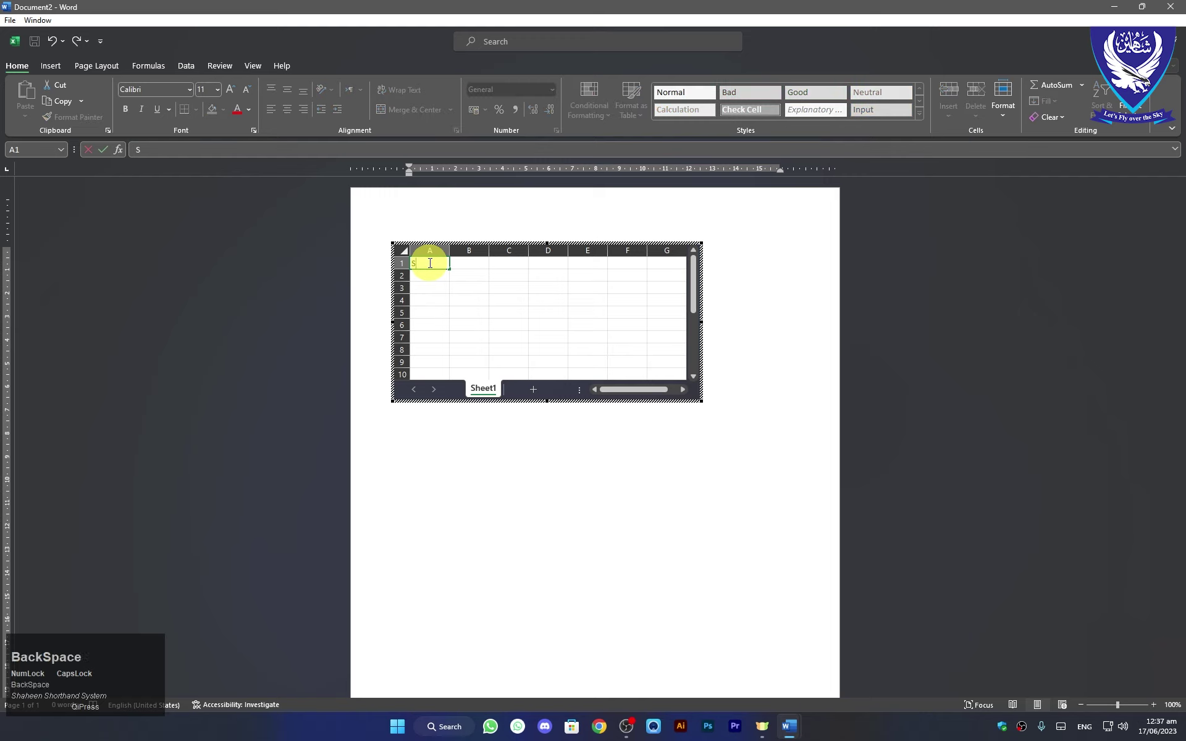
type(".no")
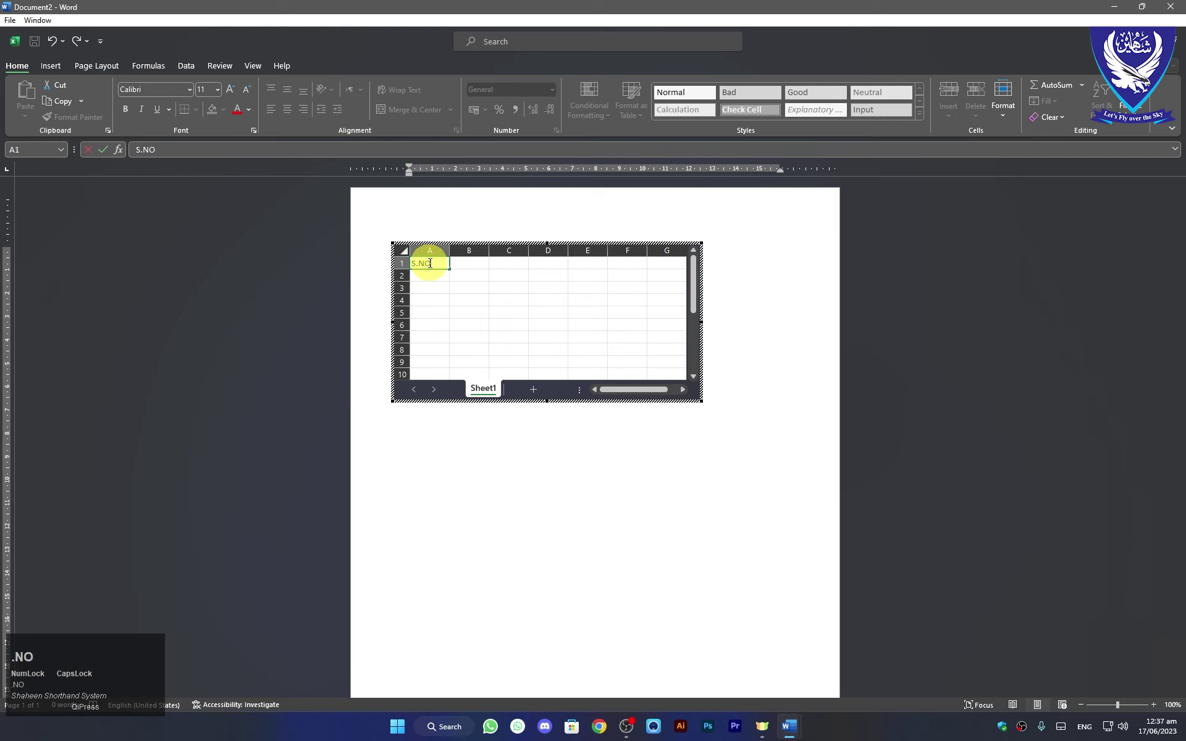
key("Down")
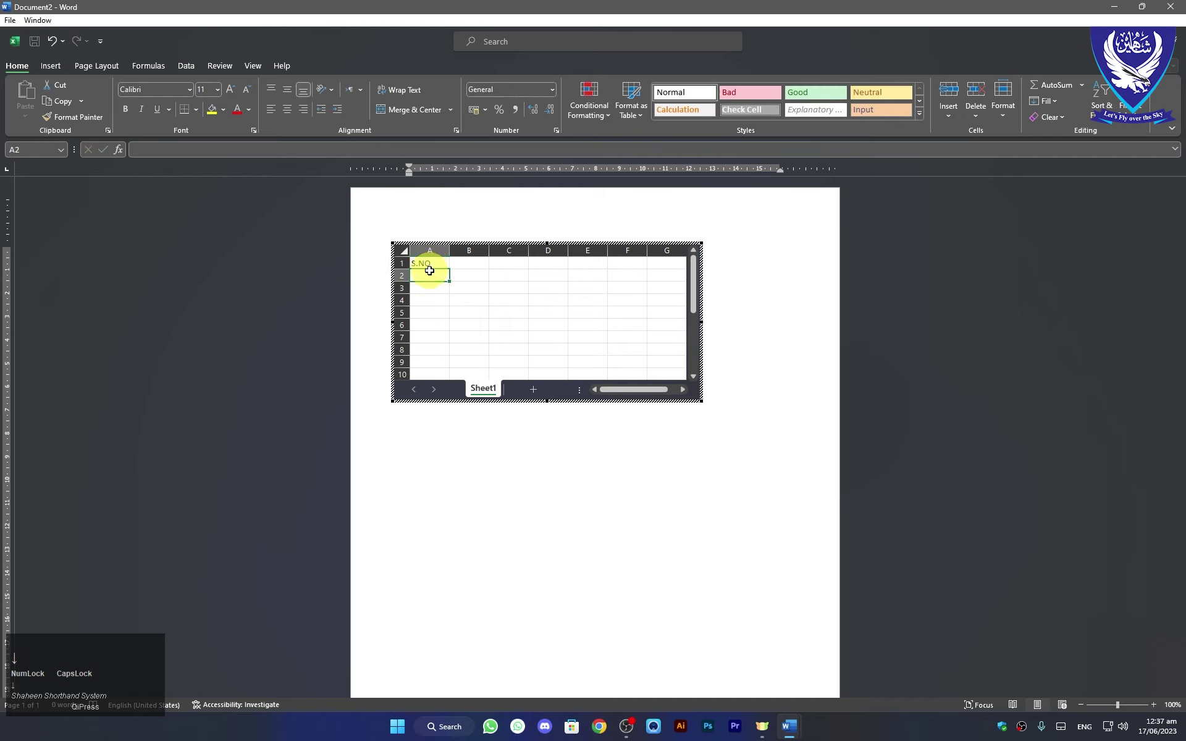
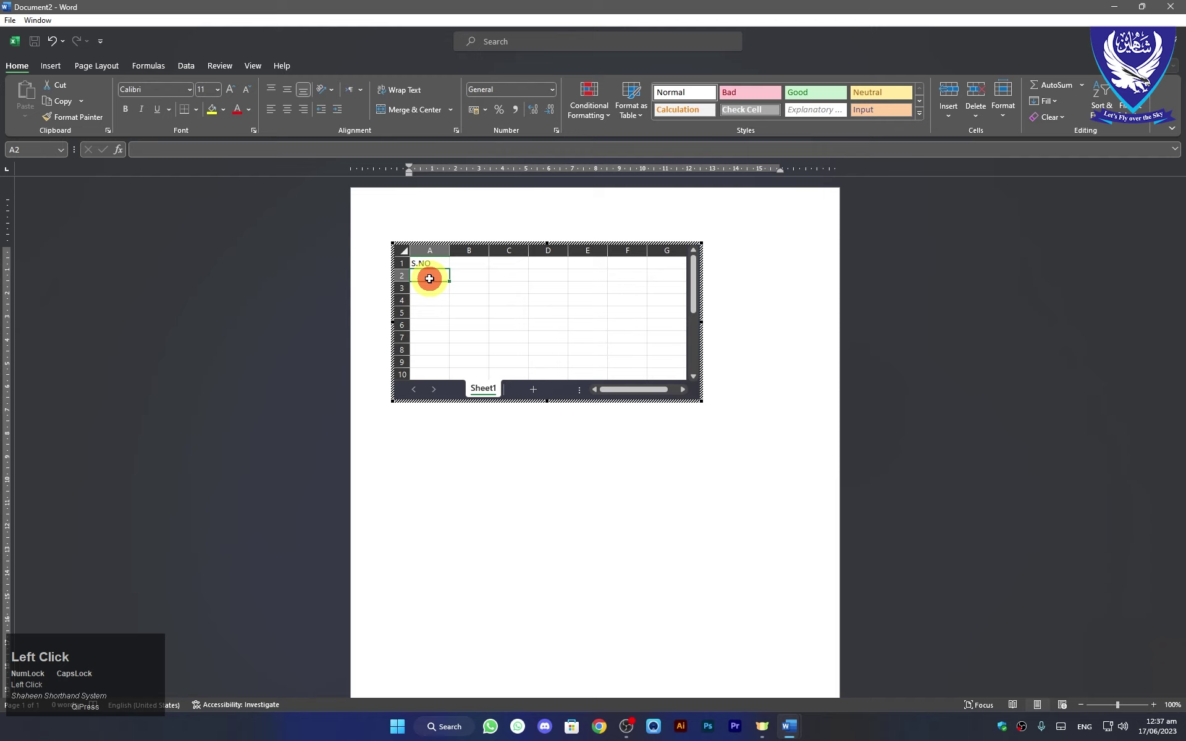
key("1")
key("Down")
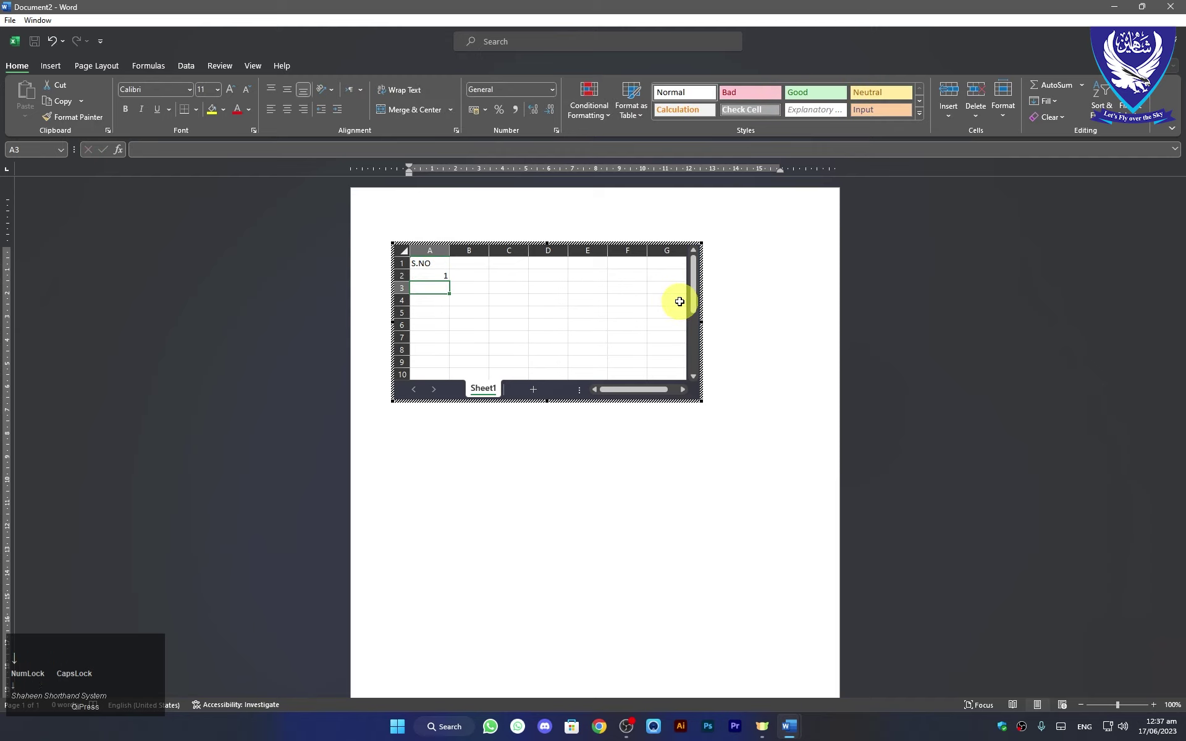
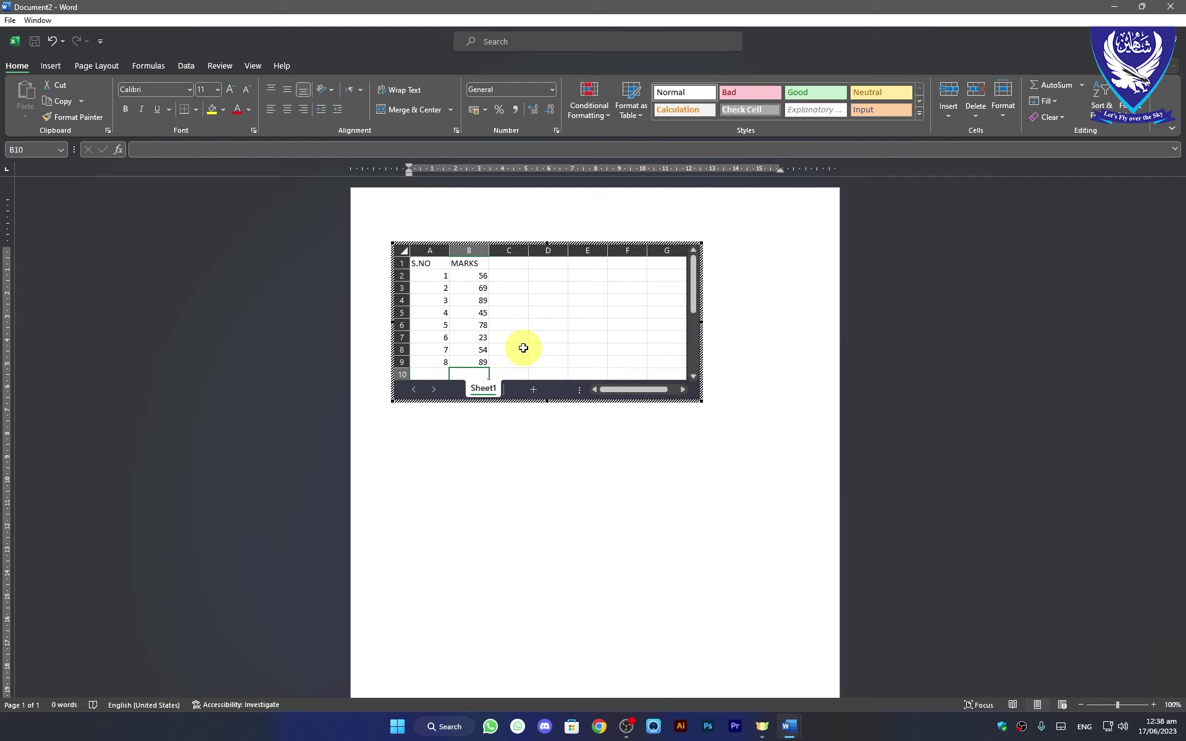
AutoSum the marks column (Alt+=) and commit it so the 503 total appears.
key("alt+=")
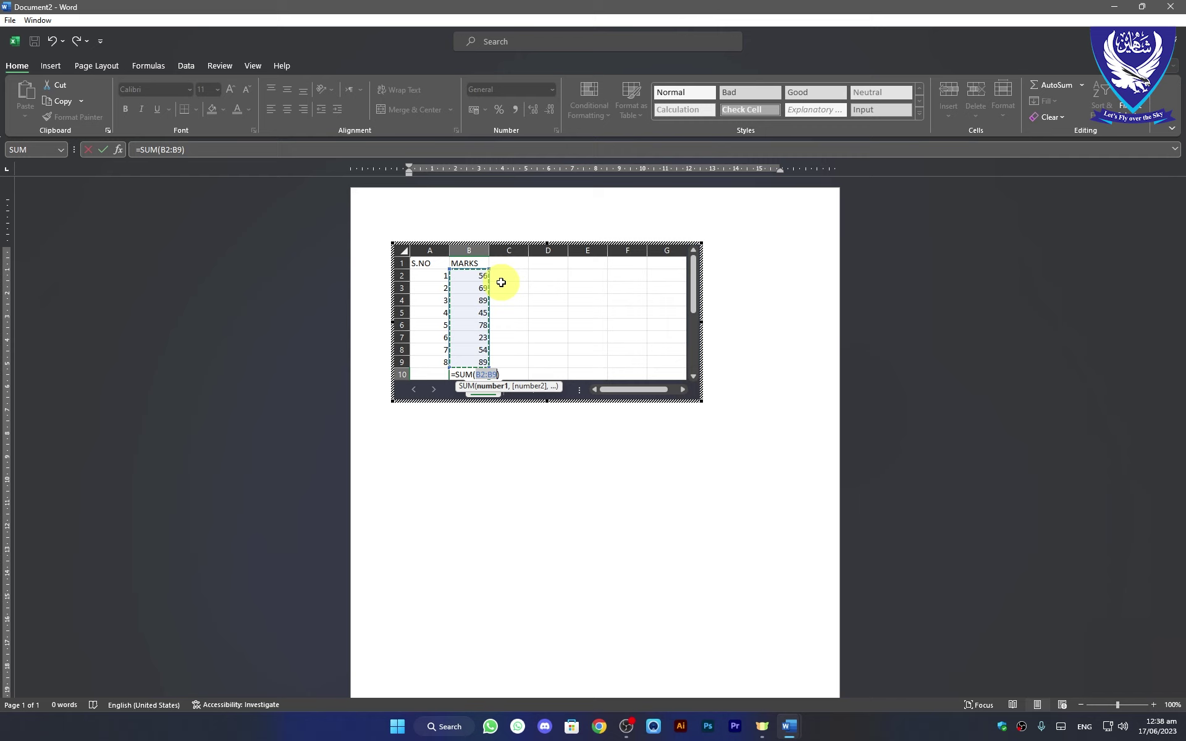
key("Return")
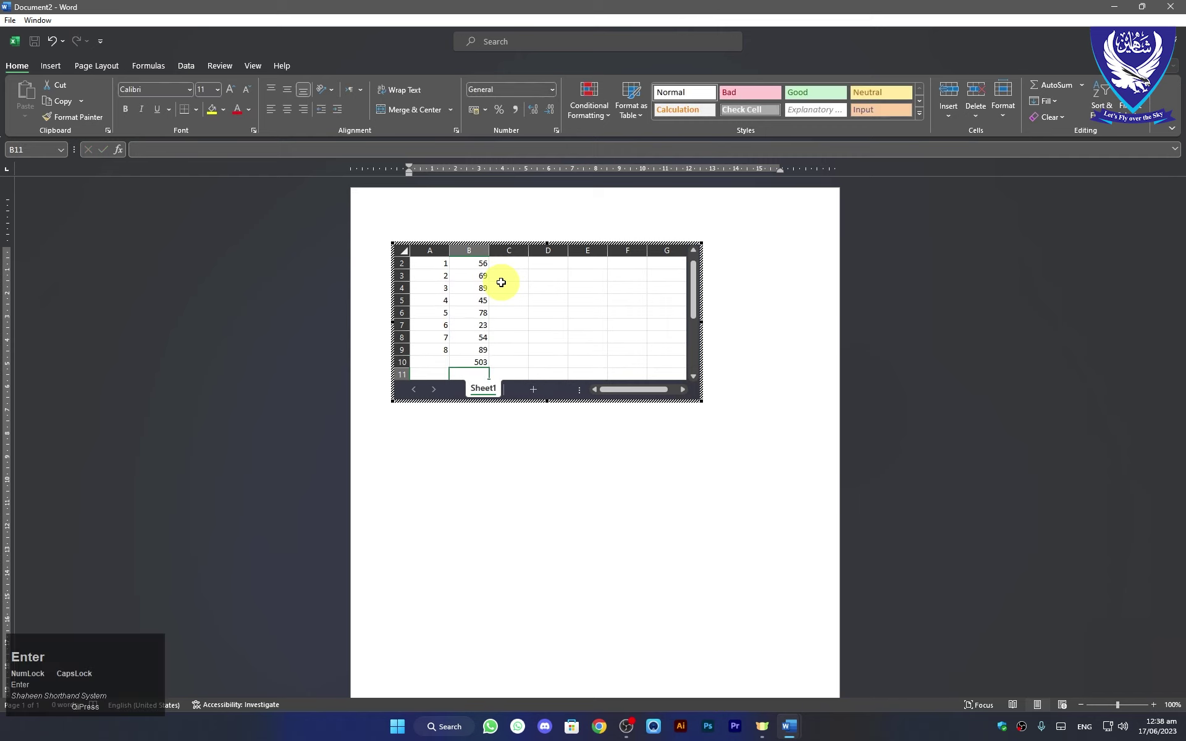
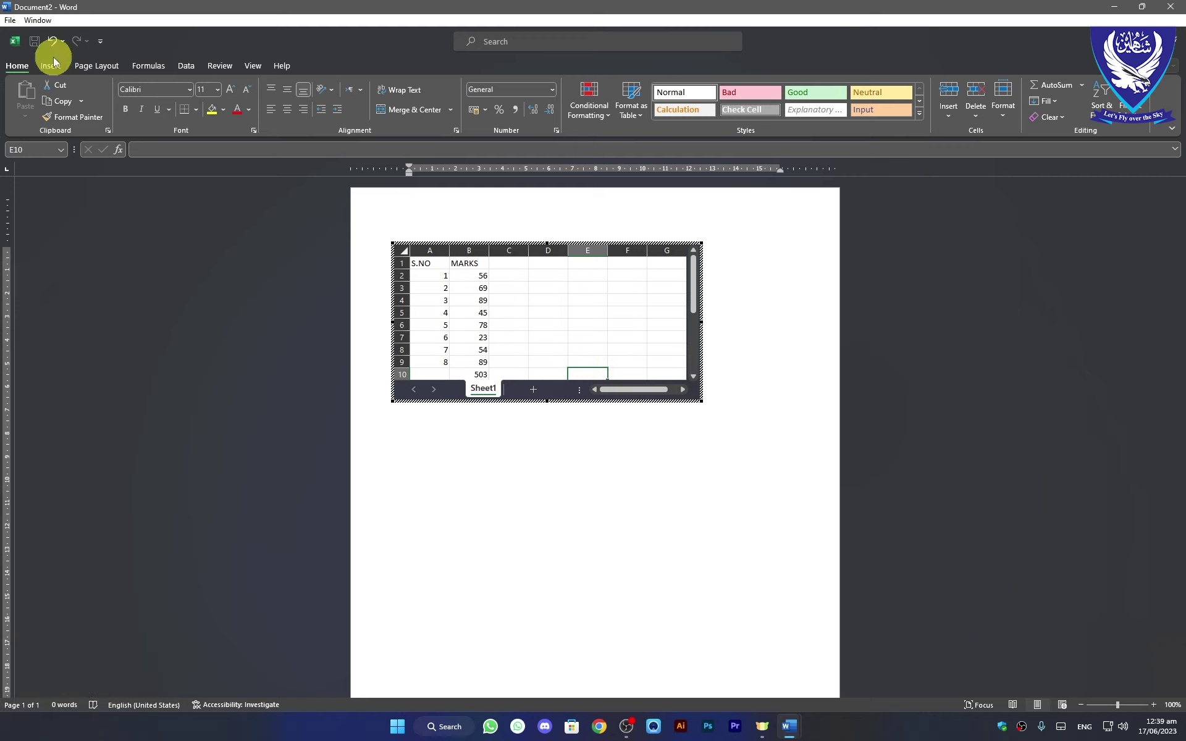
Leave the embedded sheet so S.NO, MARKS and the 503 total show as a static table.
left_click(56, 73)
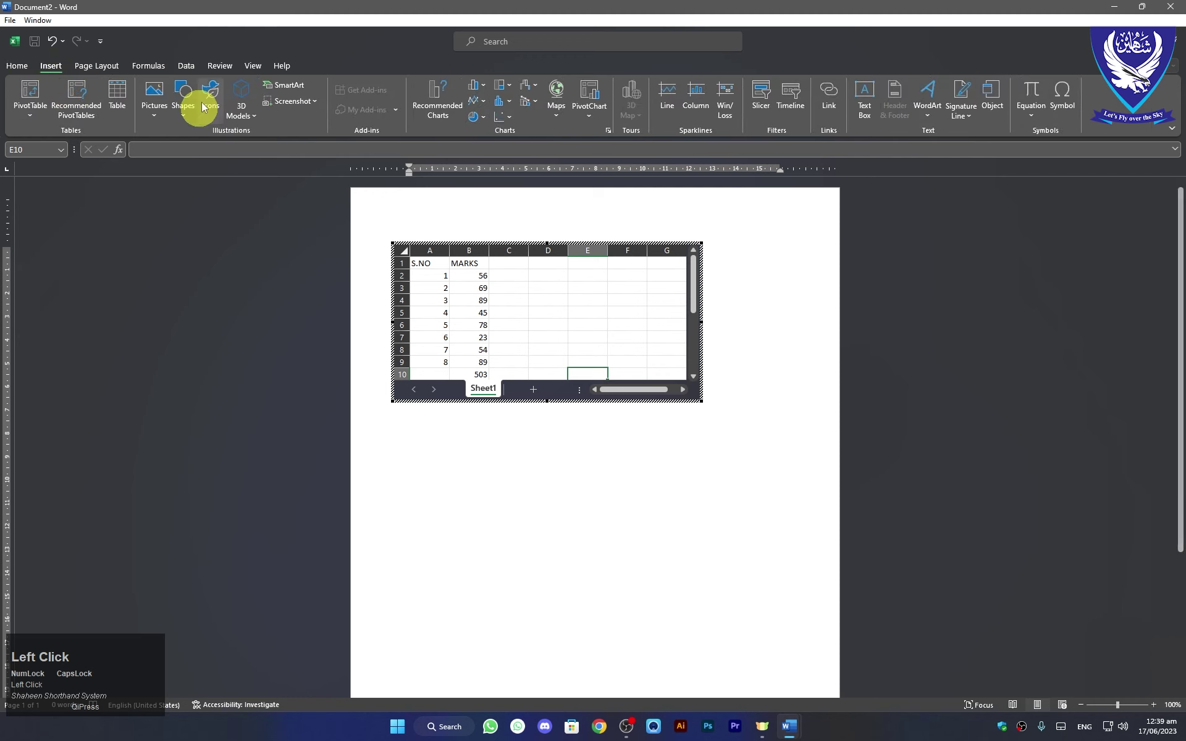
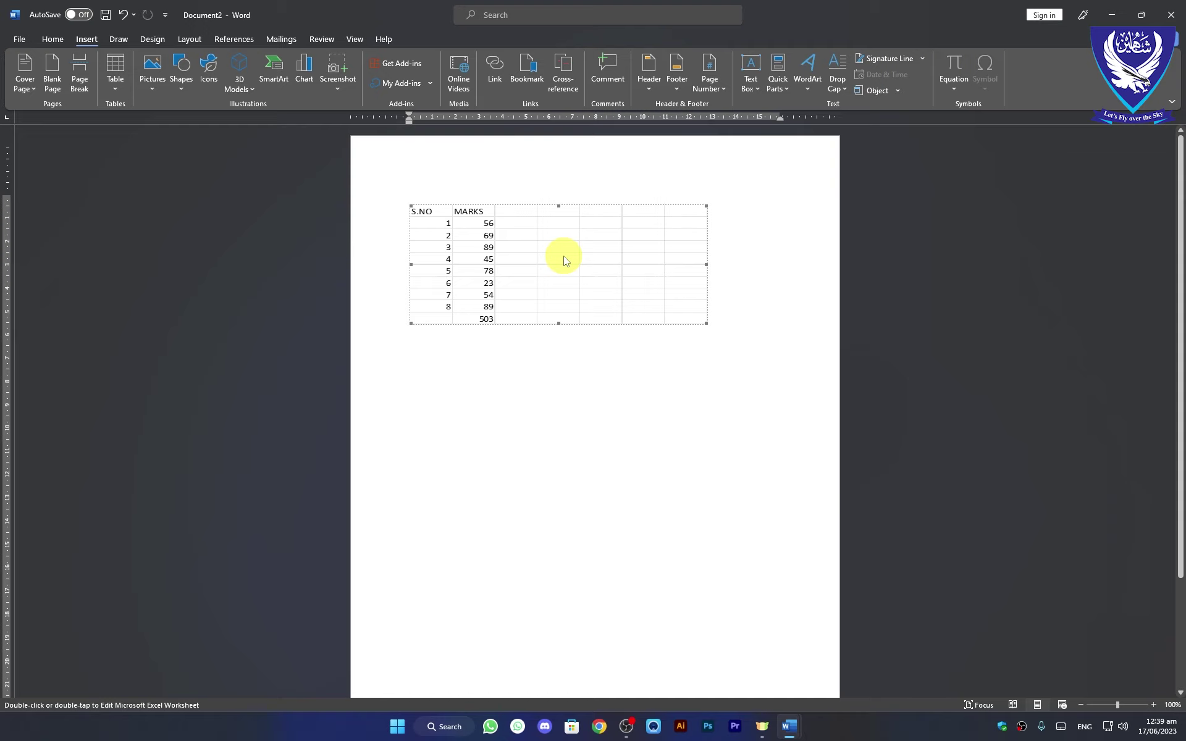
left_click(566, 261)
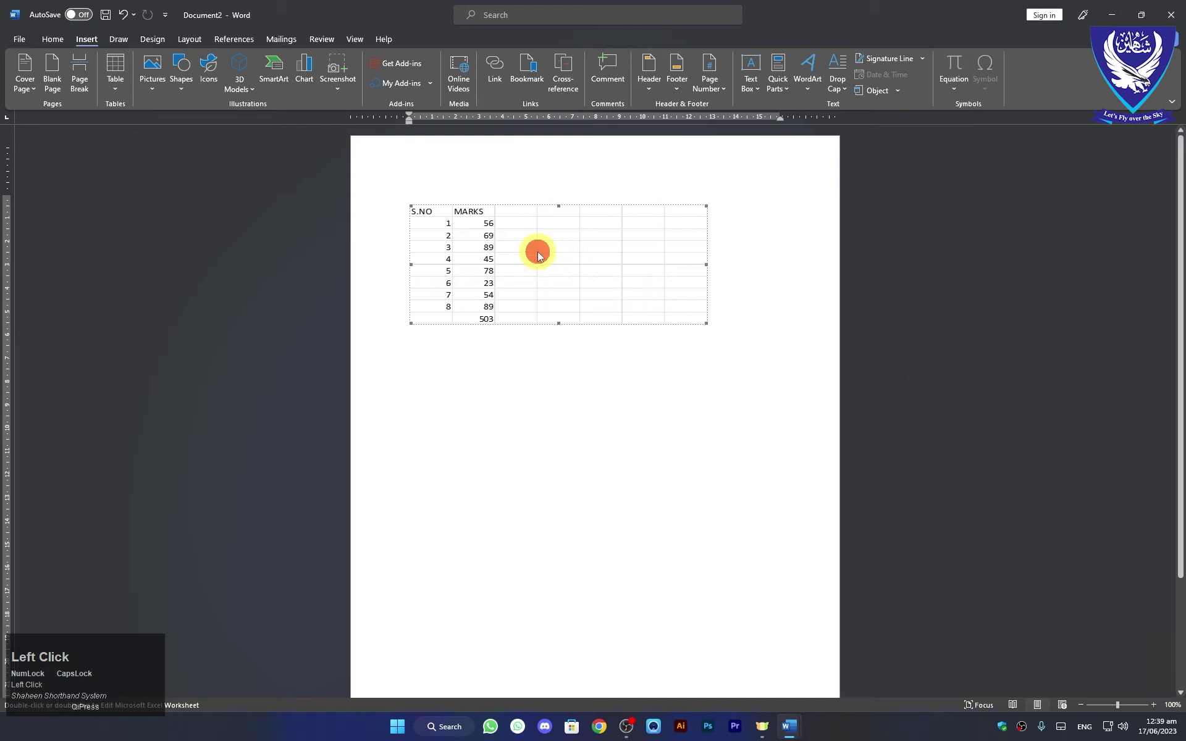
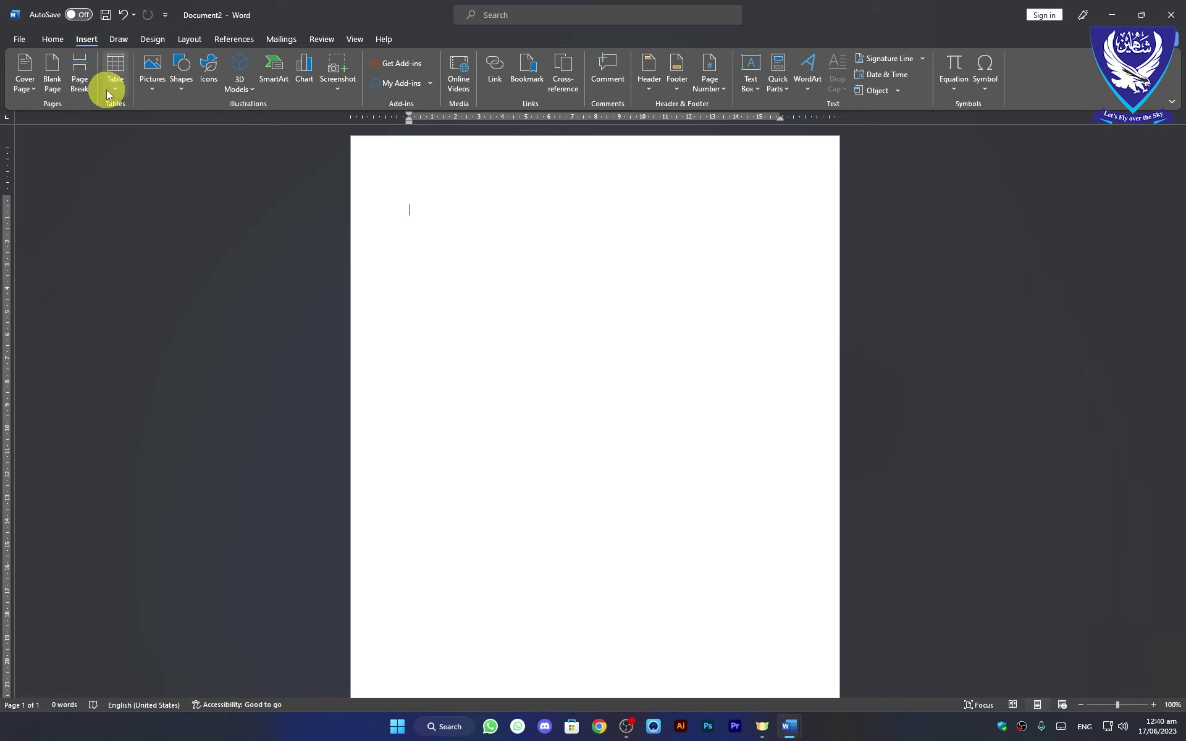
Open the Insert > Table menu for the Quick Tables list.
left_click(121, 95)
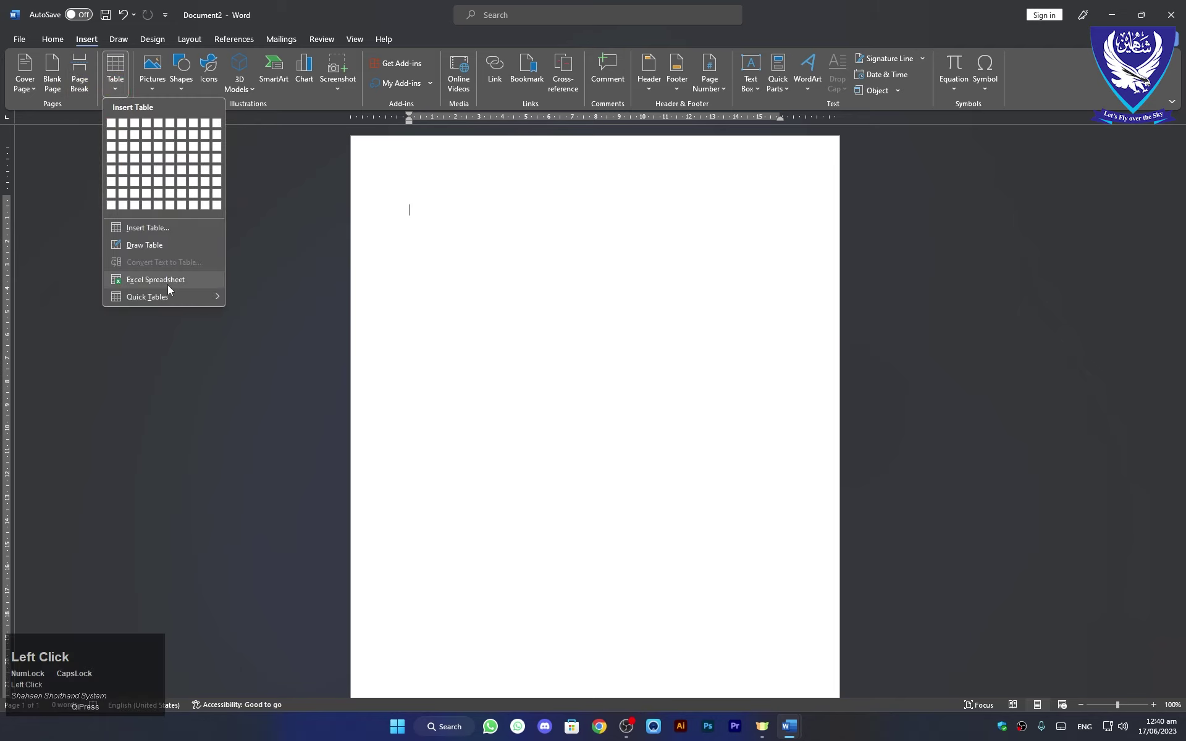
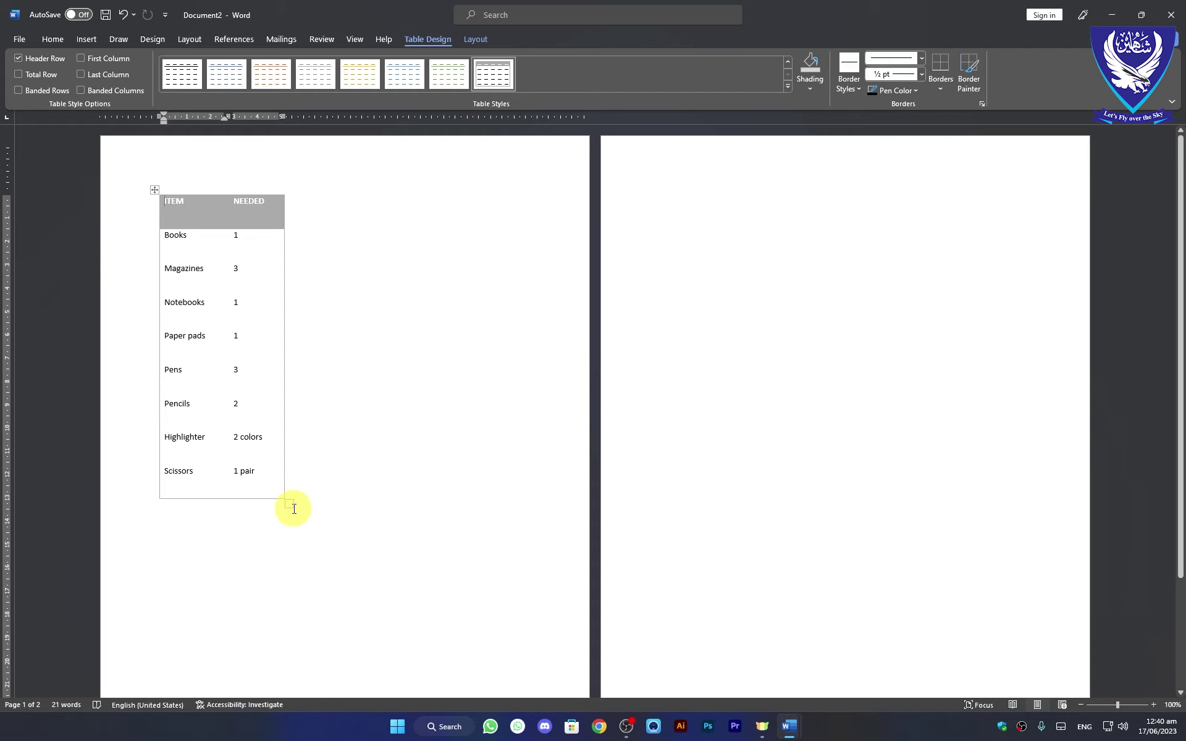
Reset the zoom to full size and retype the header as NAMES and Books as MARKER.
left_click(360, 48)
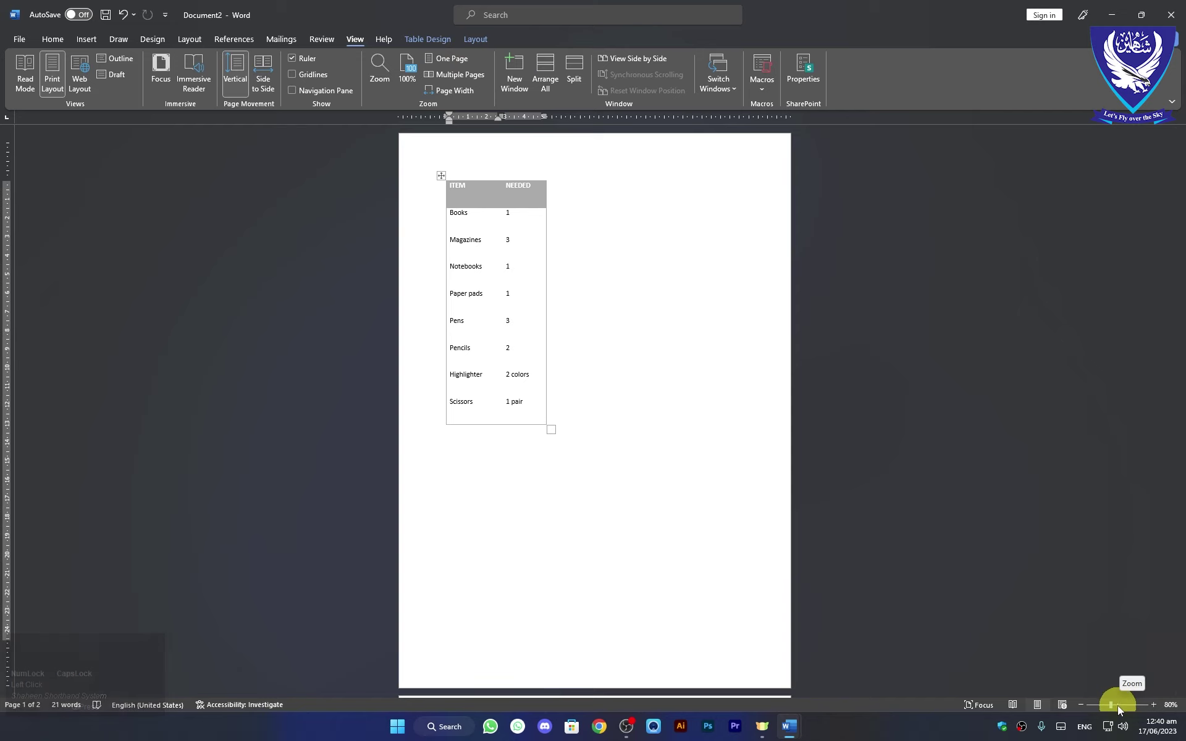
left_click(1121, 710)
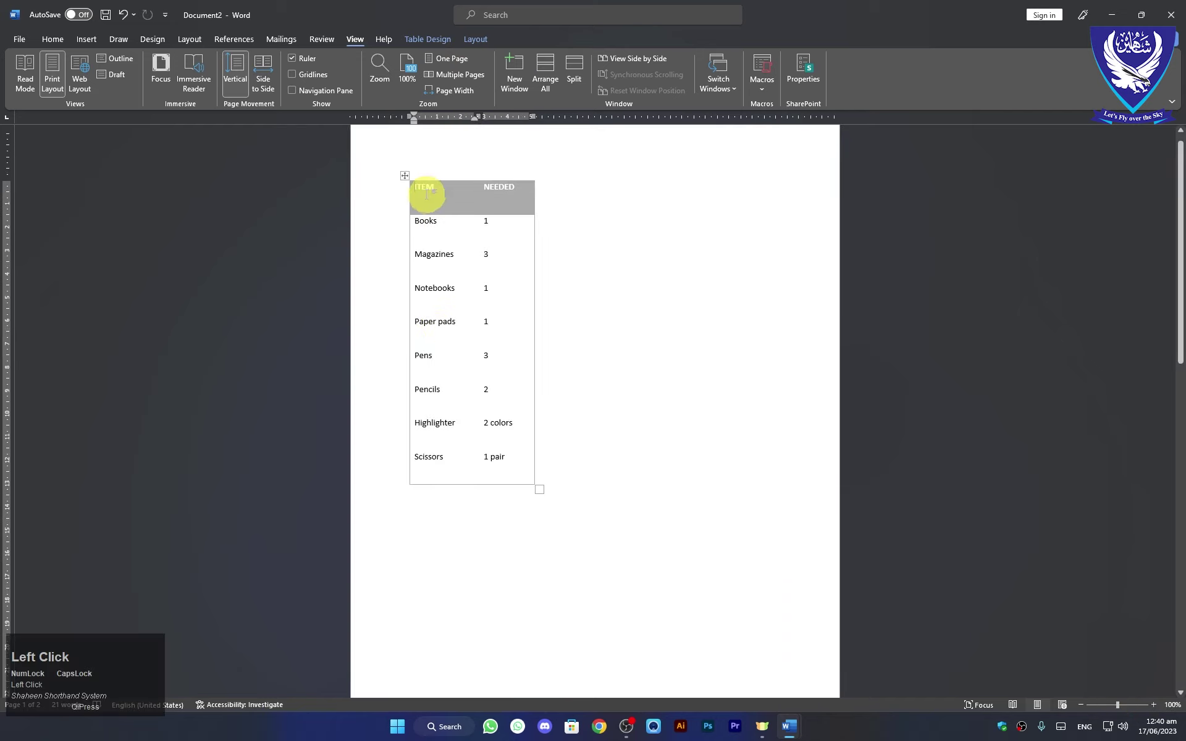
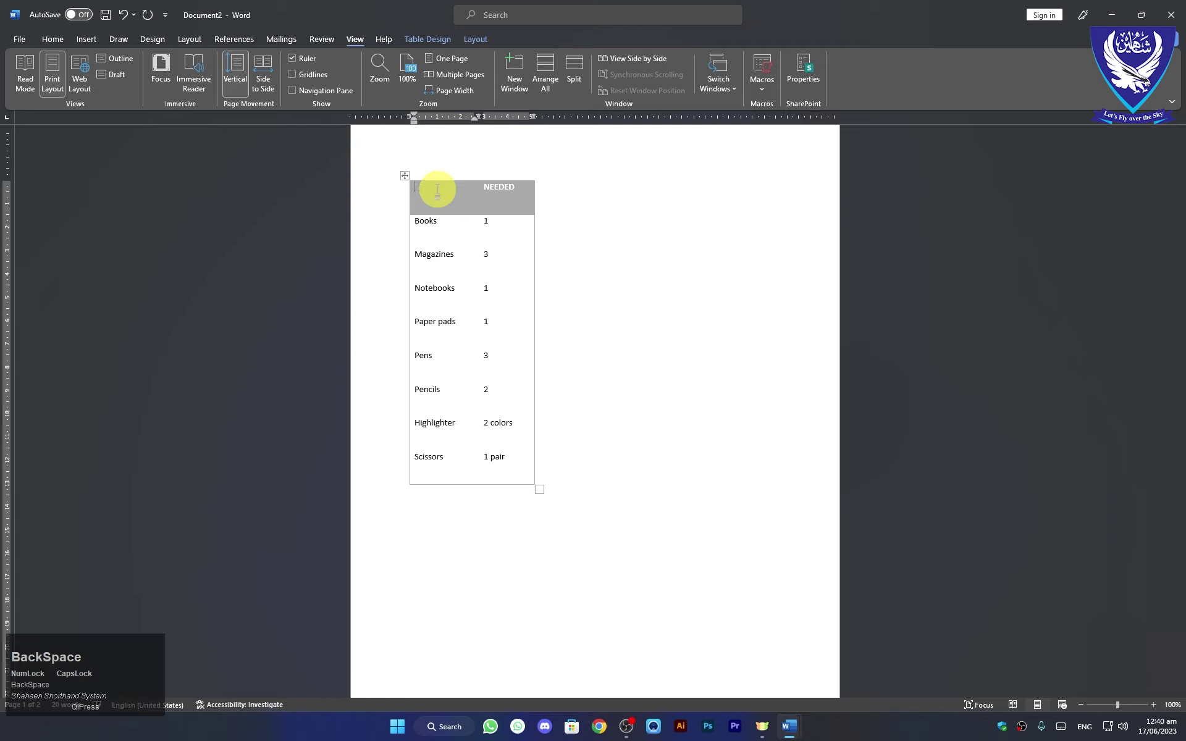
type("name")
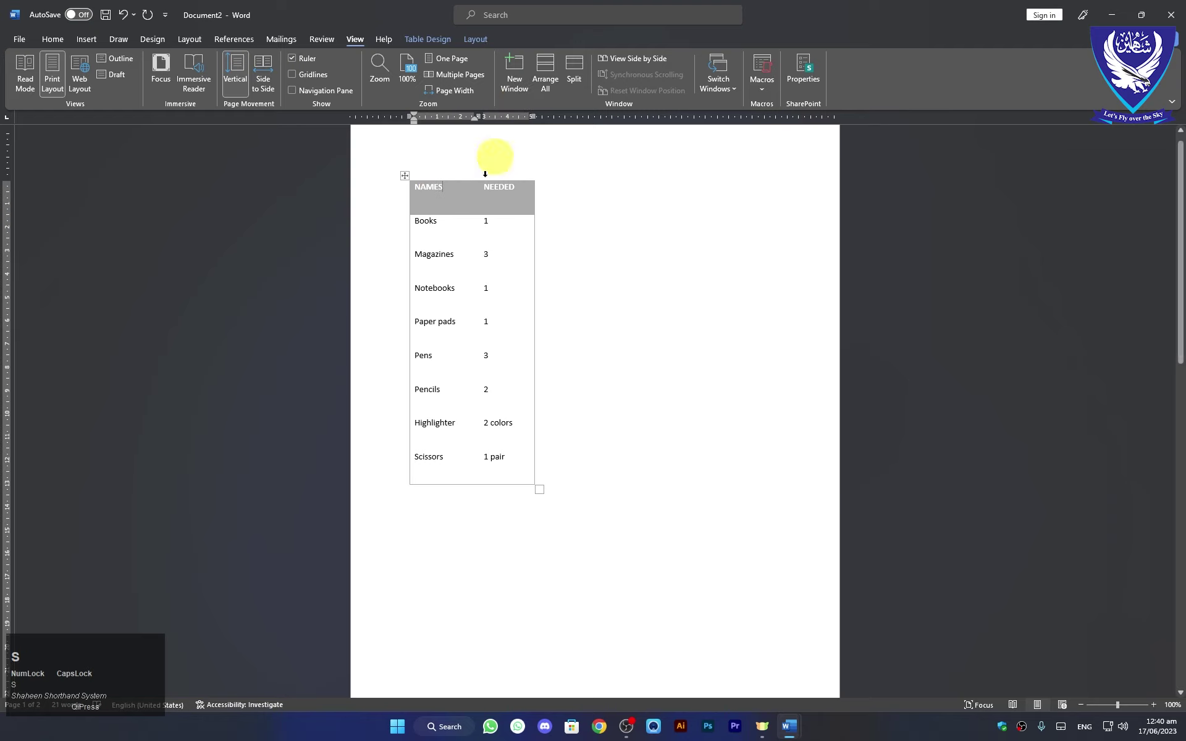
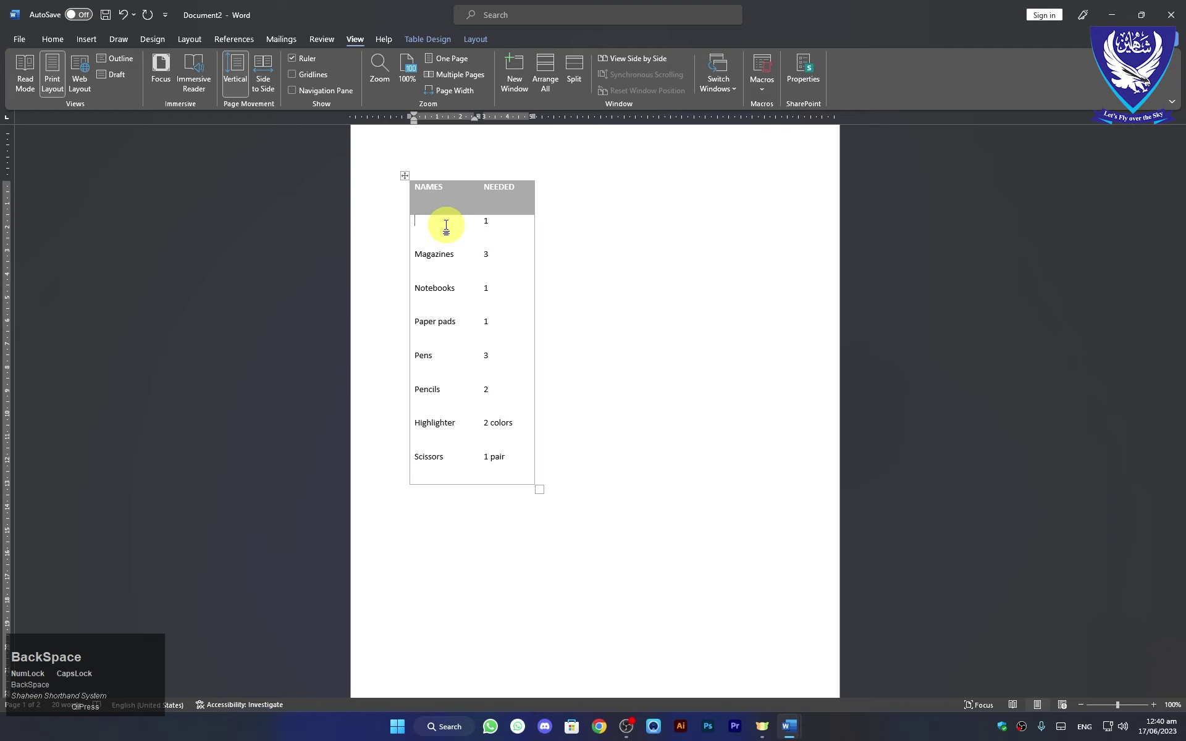
type("MackSpacerker")
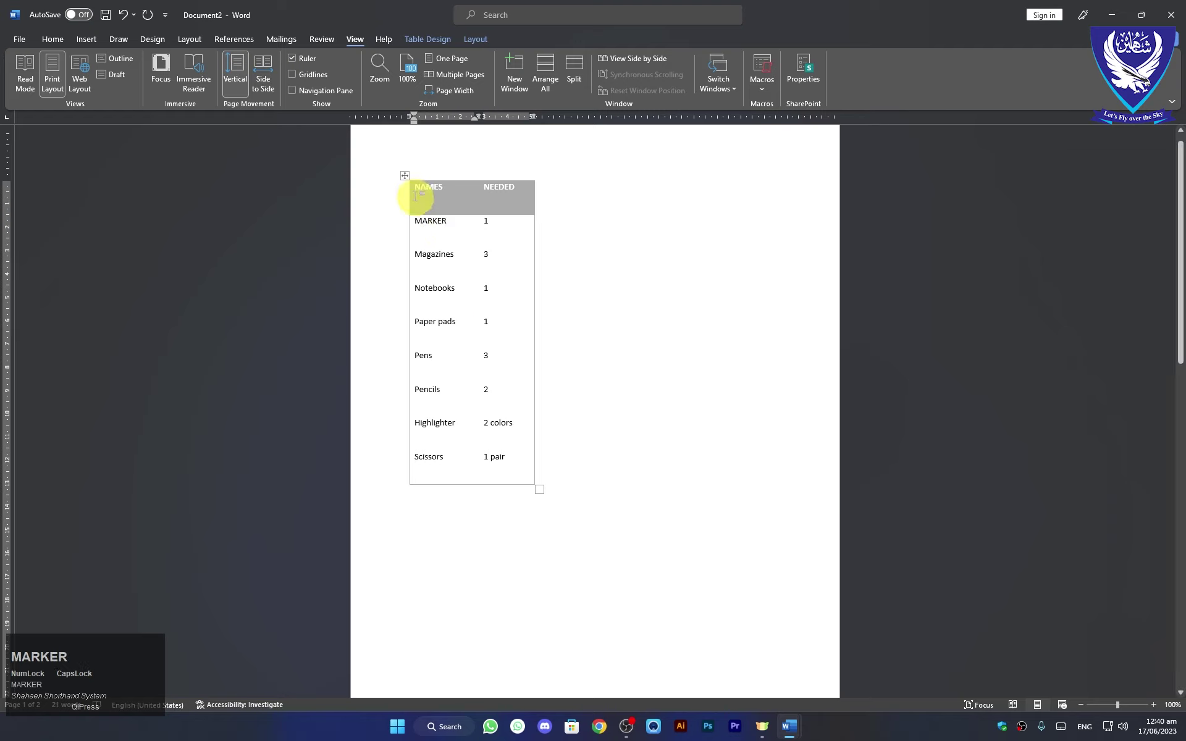
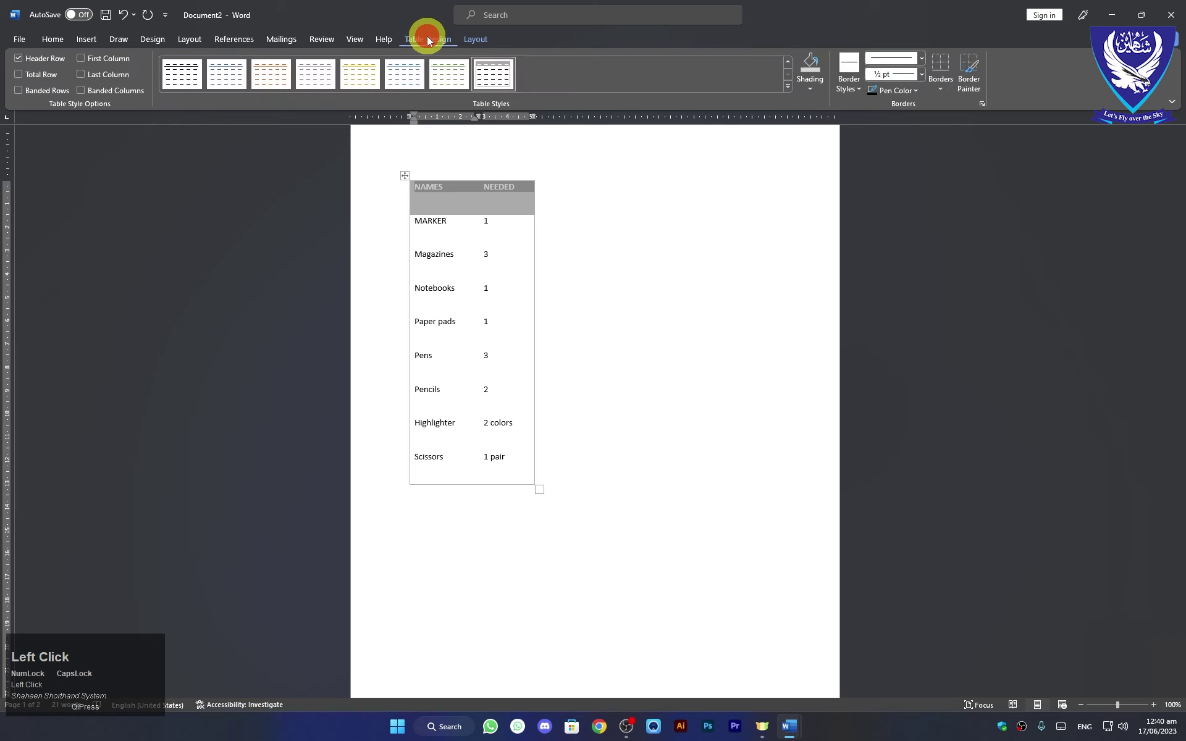
Shade the header row black and adjust the item rows' font size with keyboard shortcuts.
left_click(816, 93)
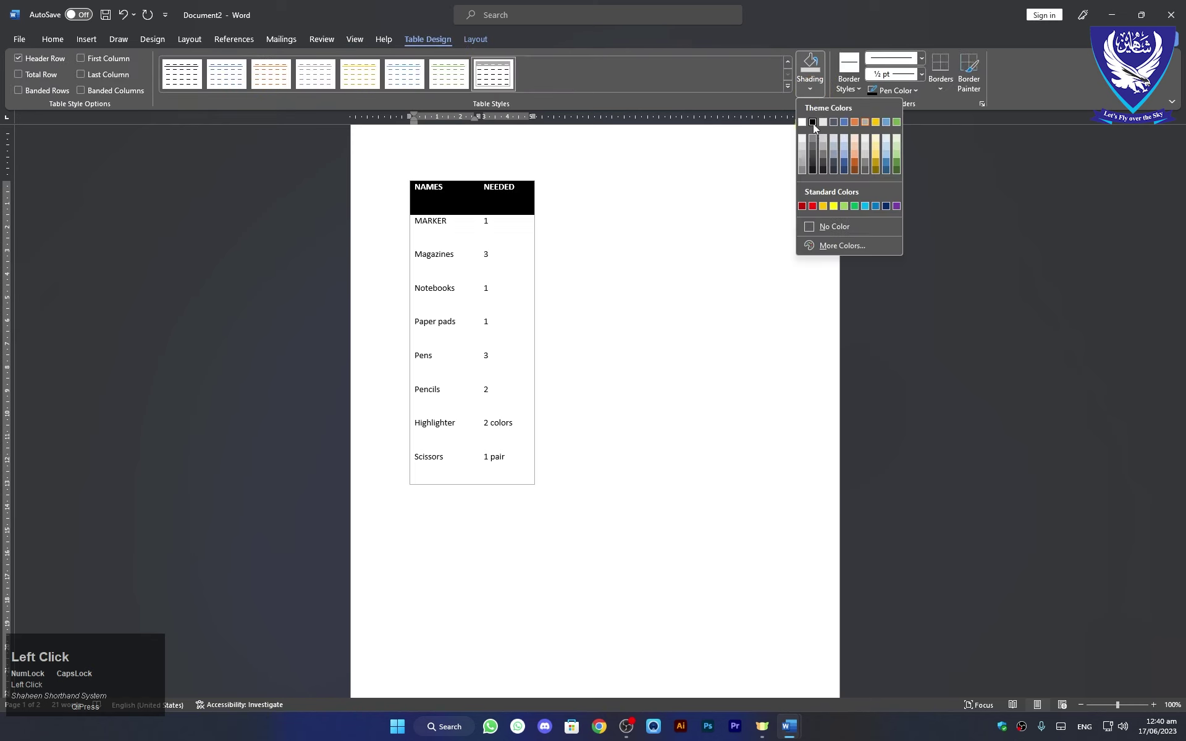
left_click(816, 128)
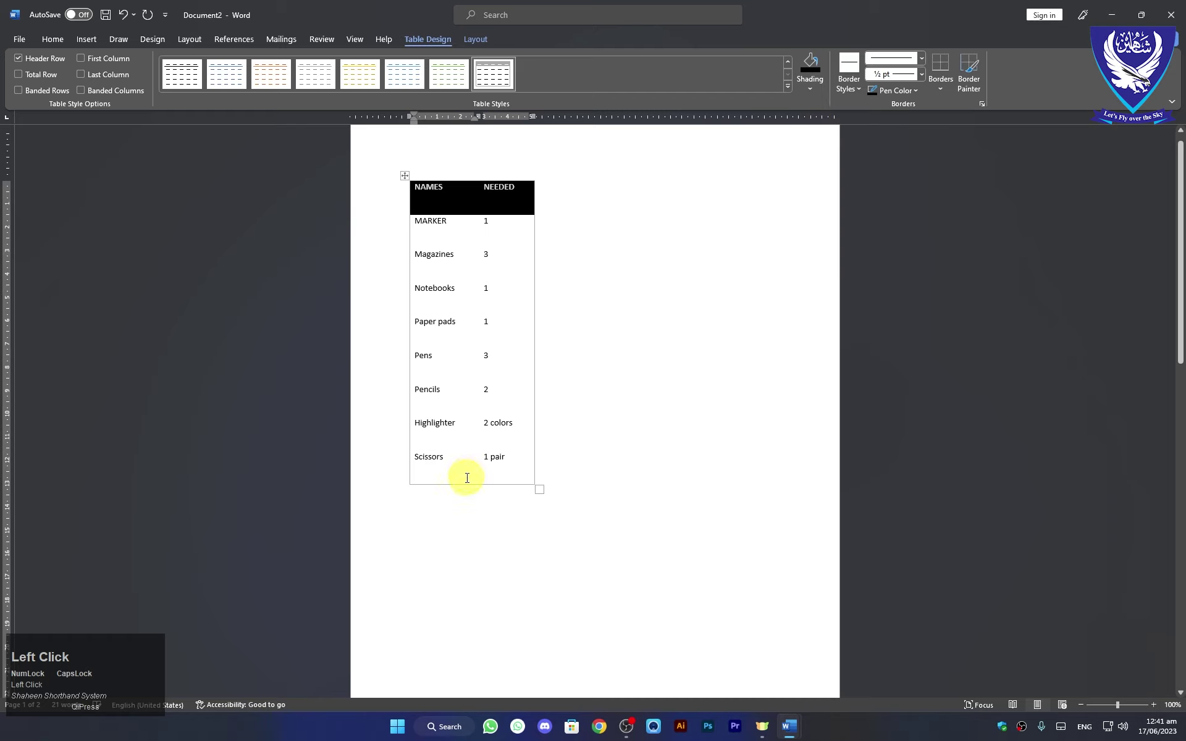
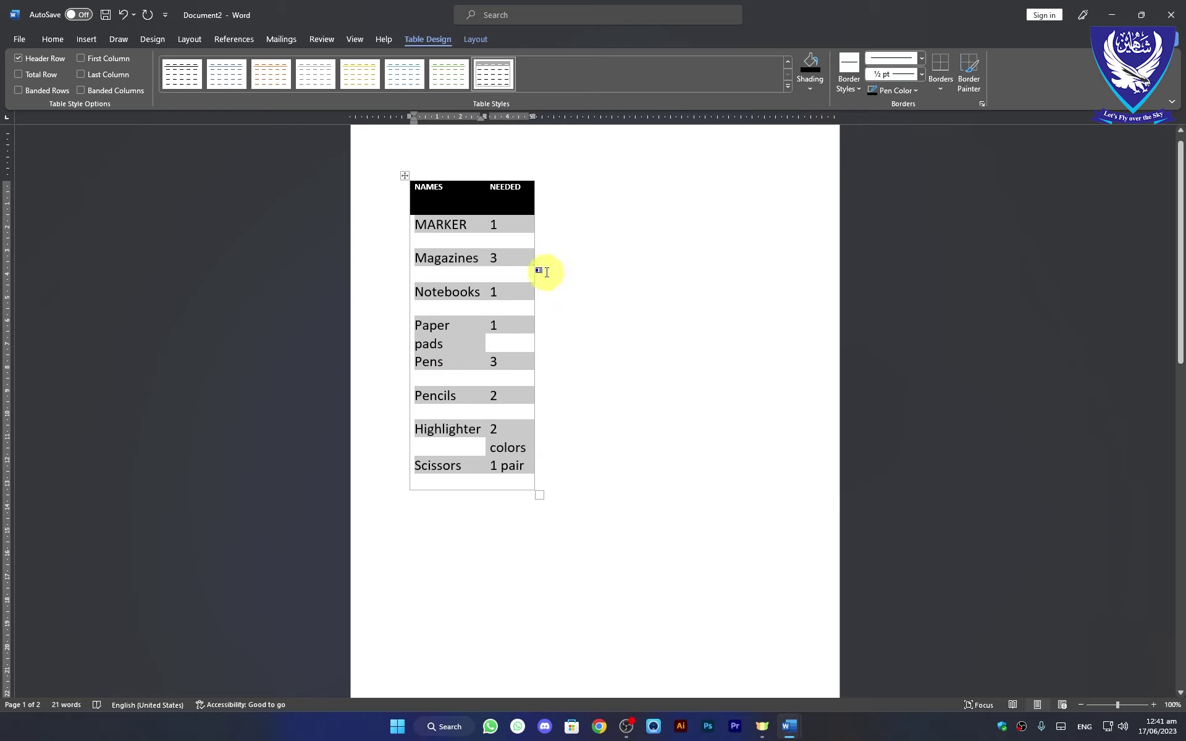
key("ctrl+shift+.")
key("ctrl+z")
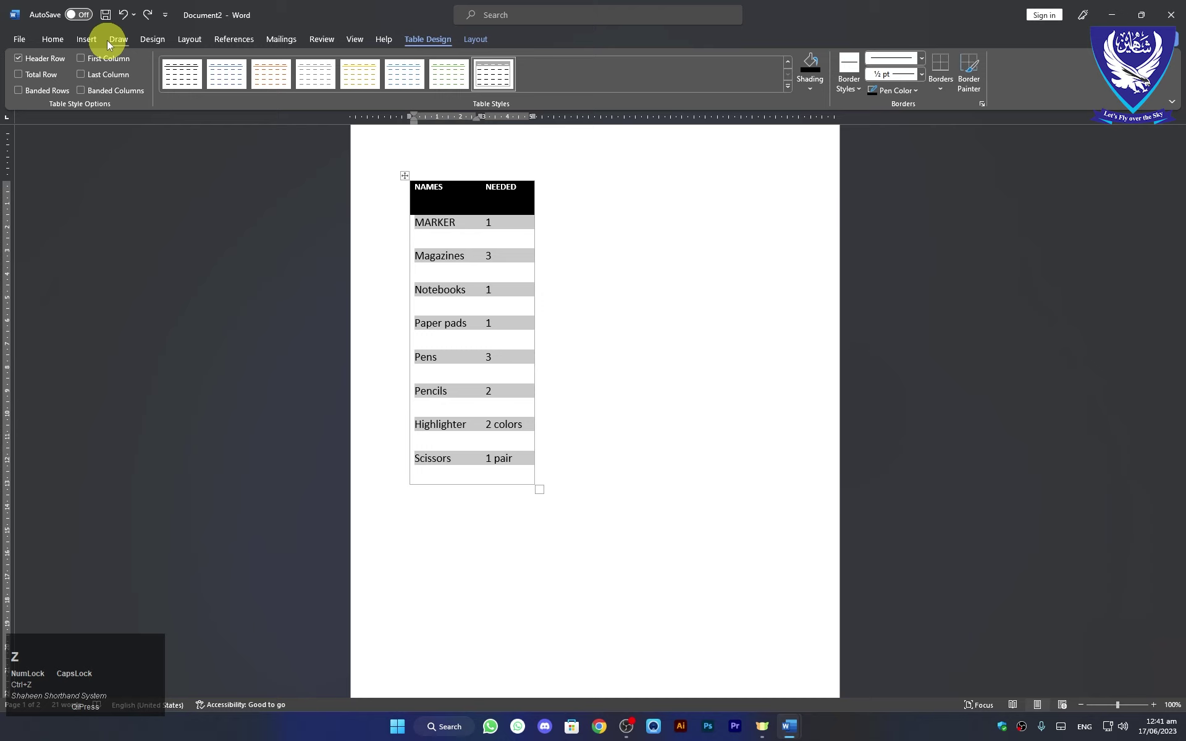
key("ctrl+z")
Browse the Insert > Table menu and its quick table gallery, then return to the line below the list table.
left_click(80, 44)
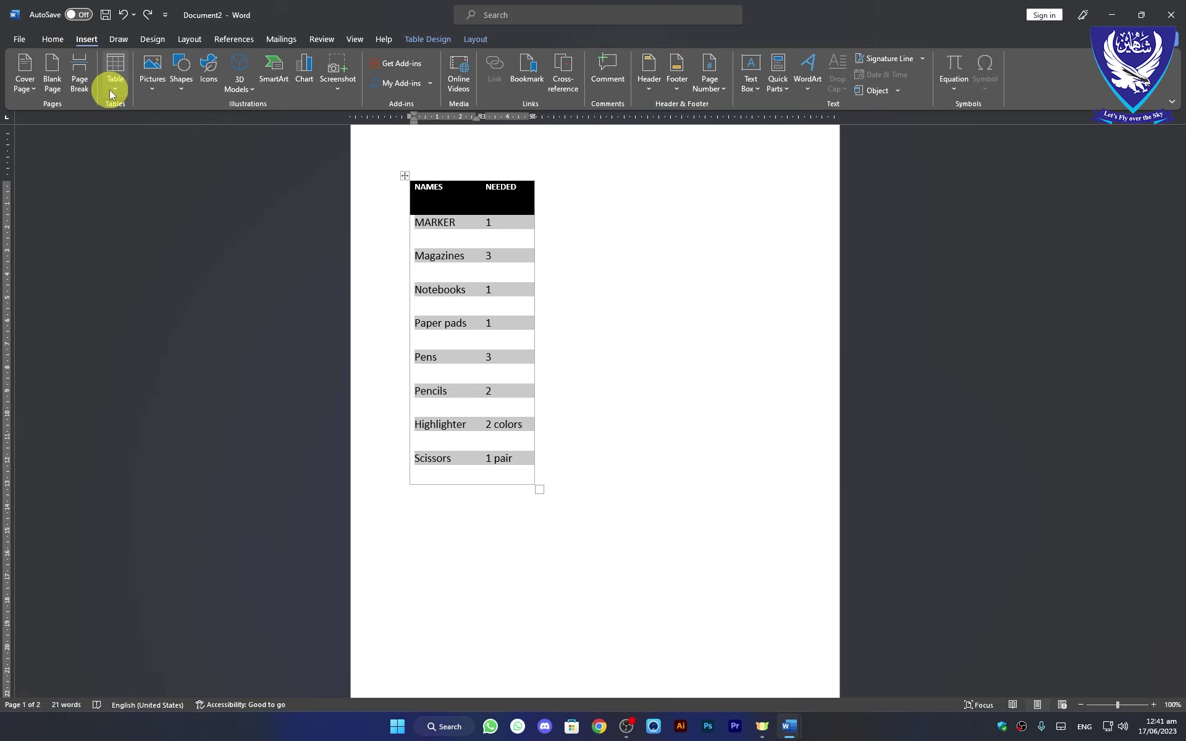
left_click(114, 95)
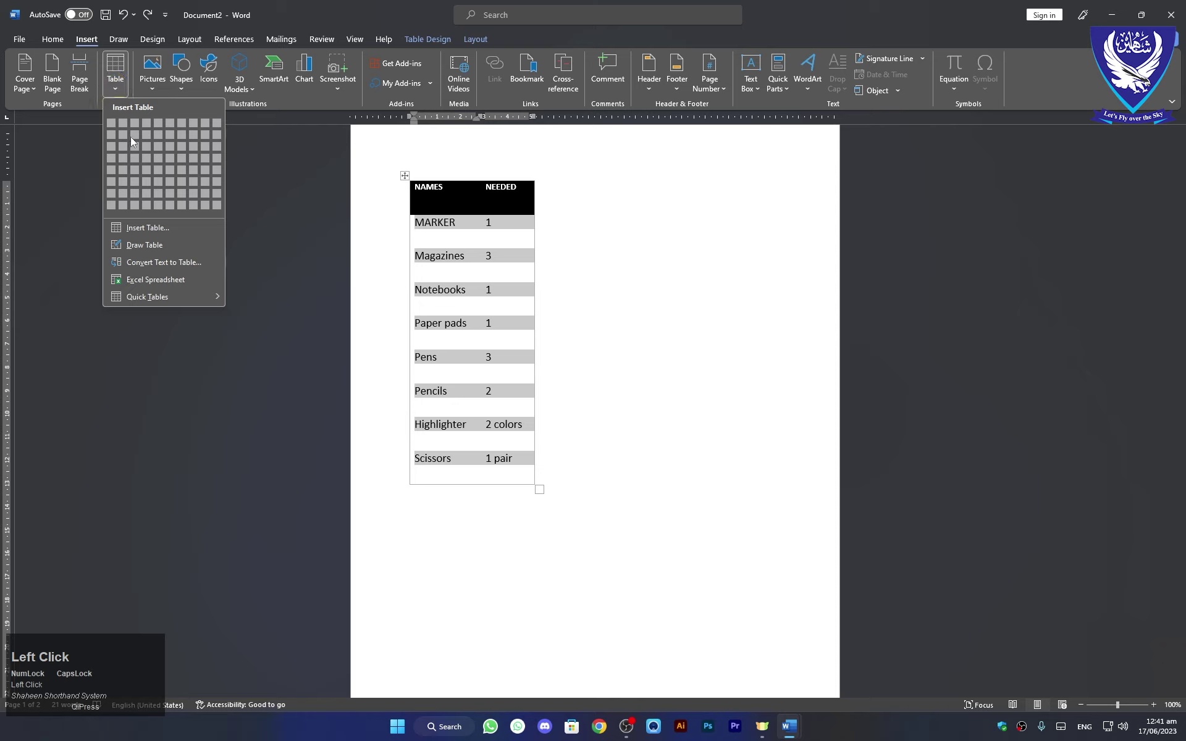
left_click(660, 389)
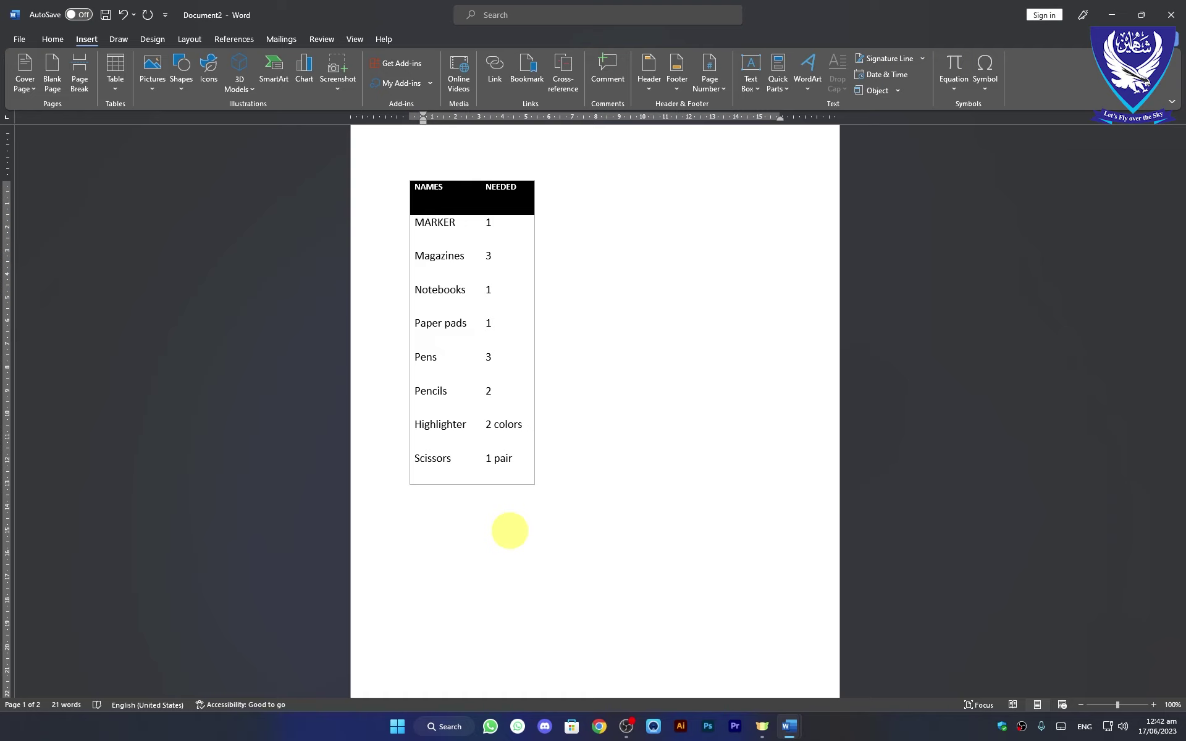
Type a +---+---+---+ plus-and-dash line and let AutoFormat convert it into a one-row, three-column table.
key("BackSpace")
type("=")
key("shift+=")
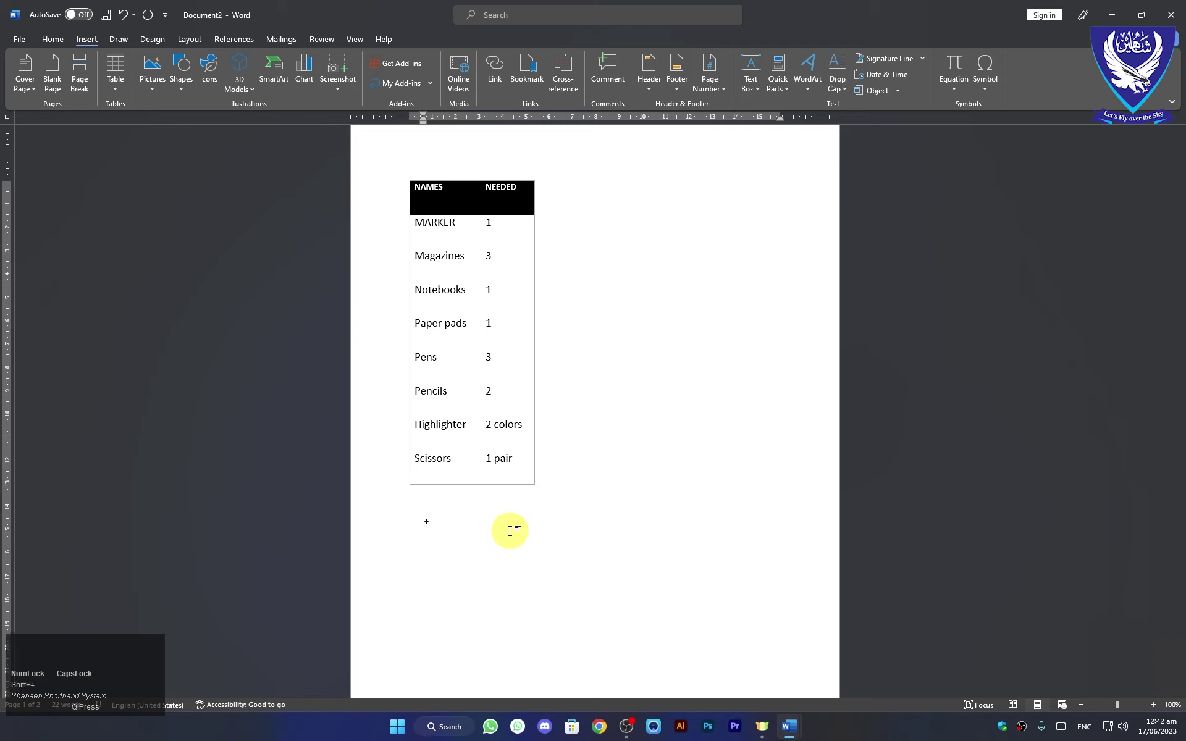
key("-")
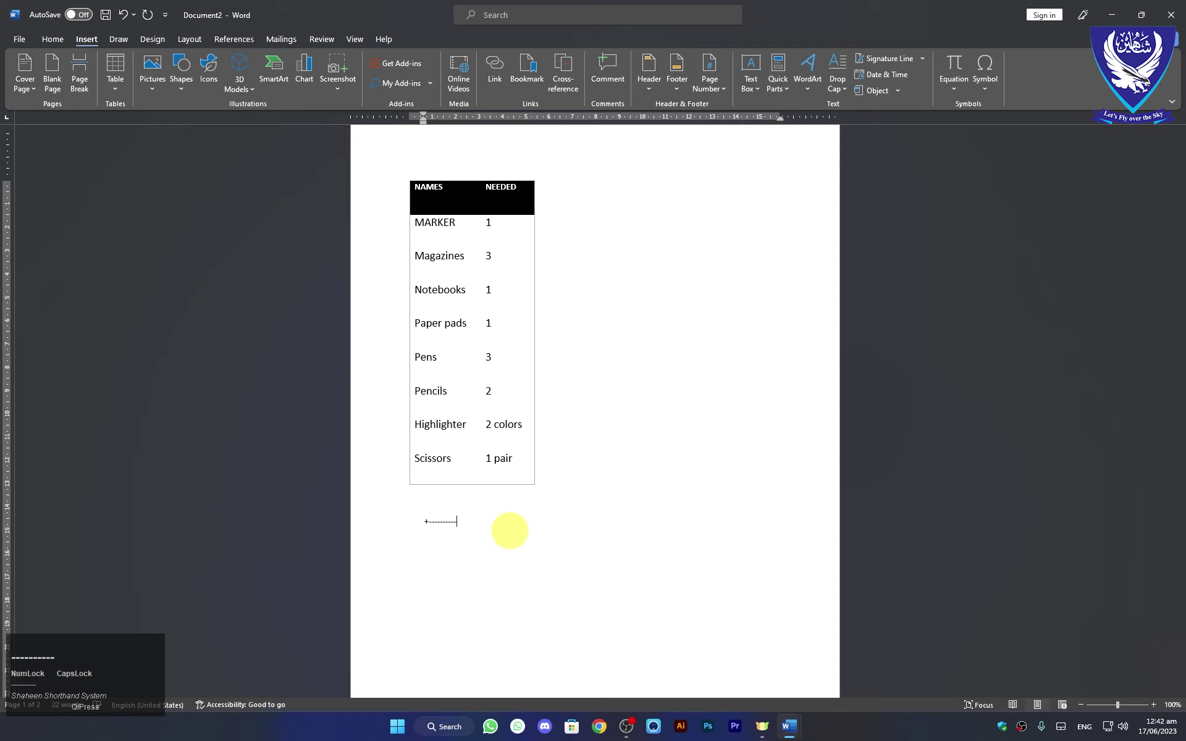
type("----------")
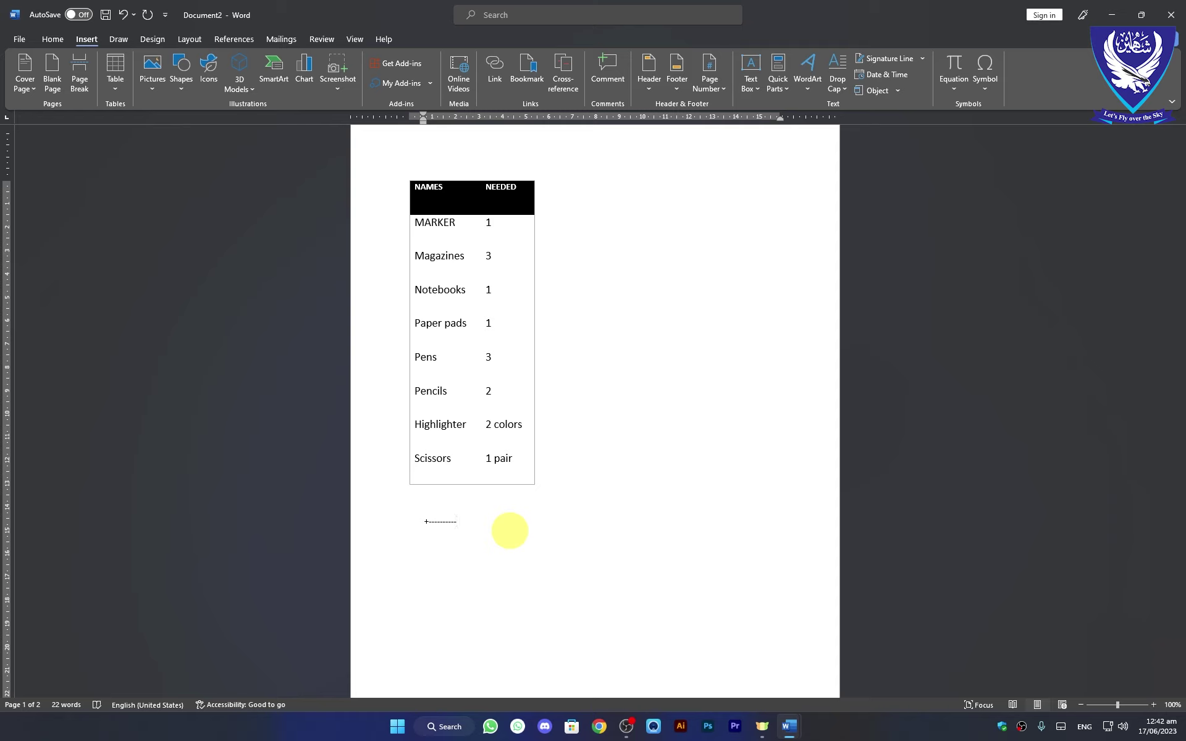
type("----------")
key("shift+=")
key("-")
type("---------")
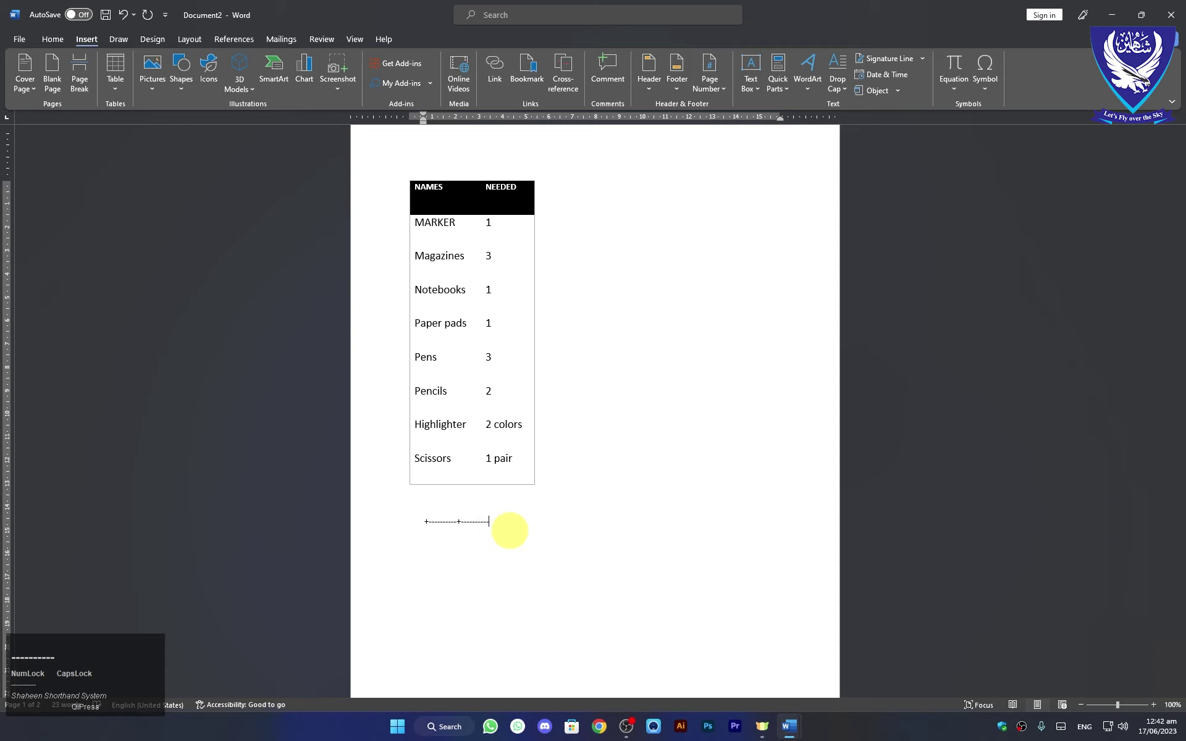
key("shift+=")
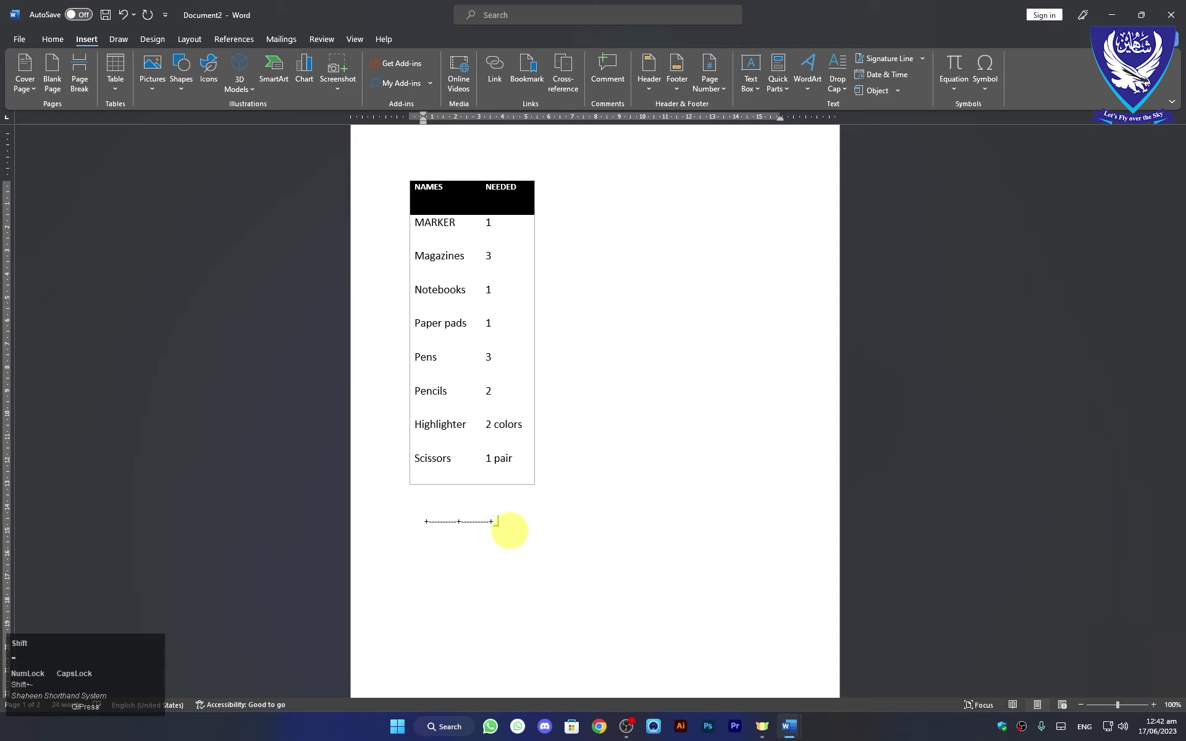
key("BackSpace")
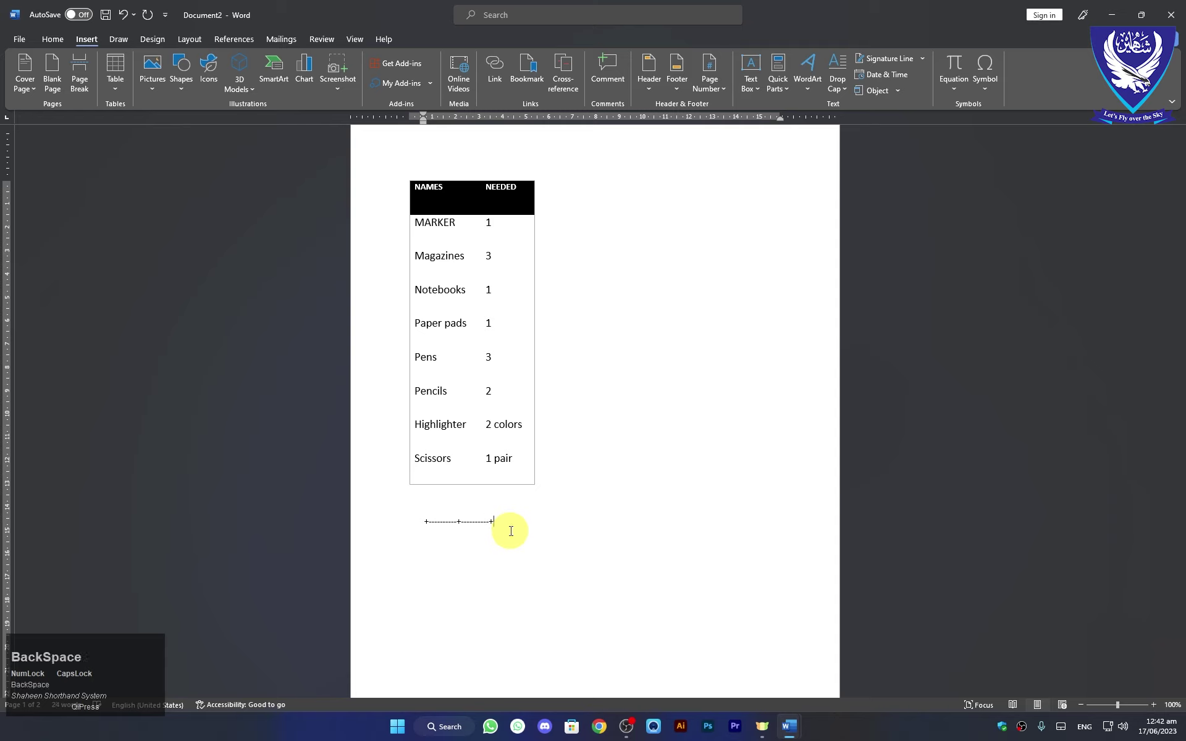
key("-")
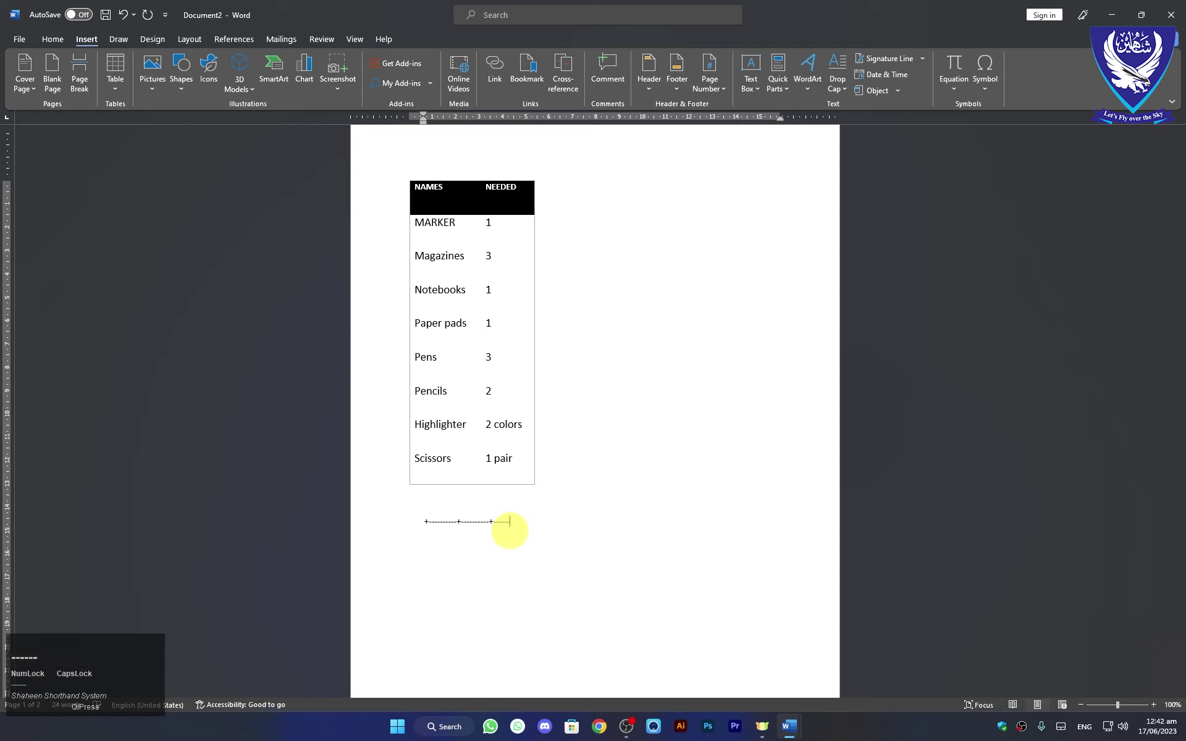
type("--------")
key("shift+=")
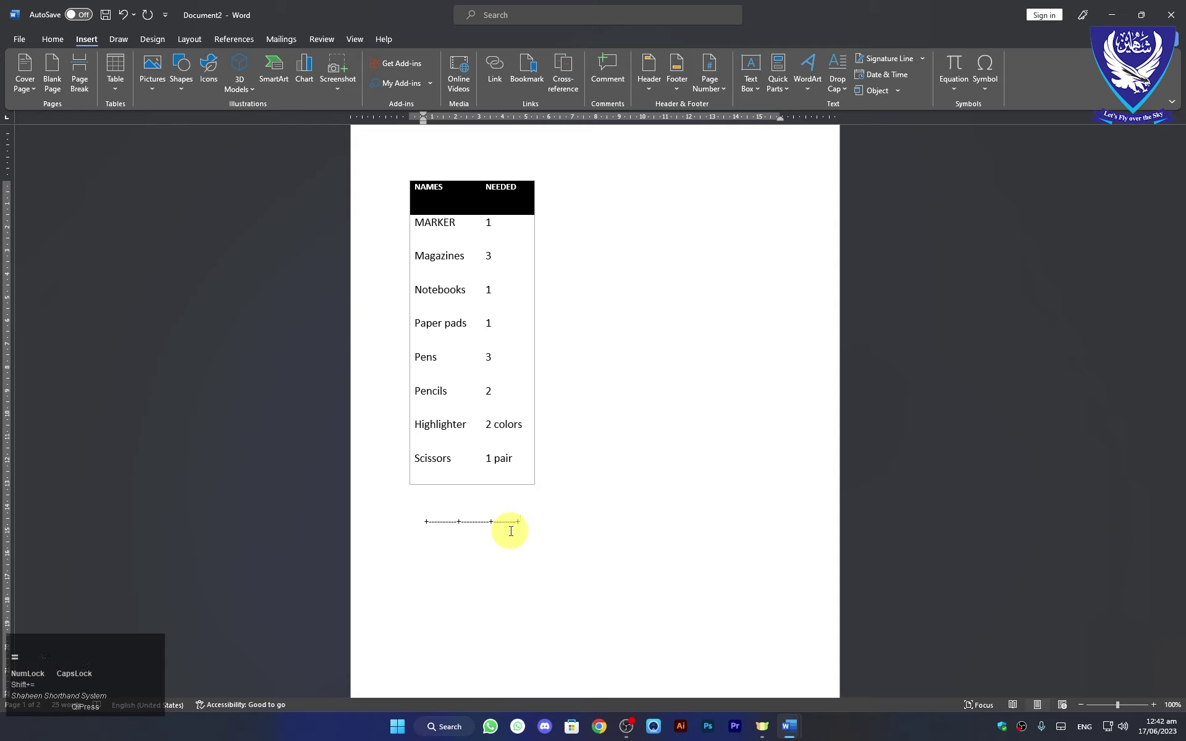
key("Return")
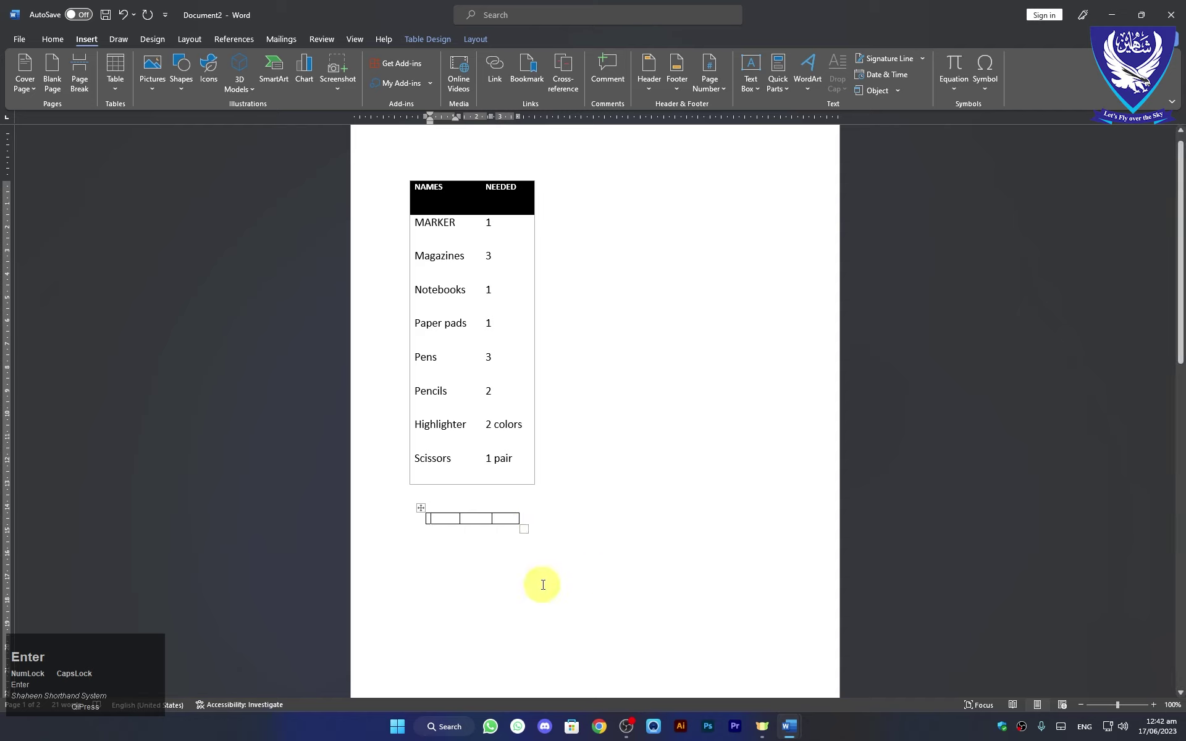